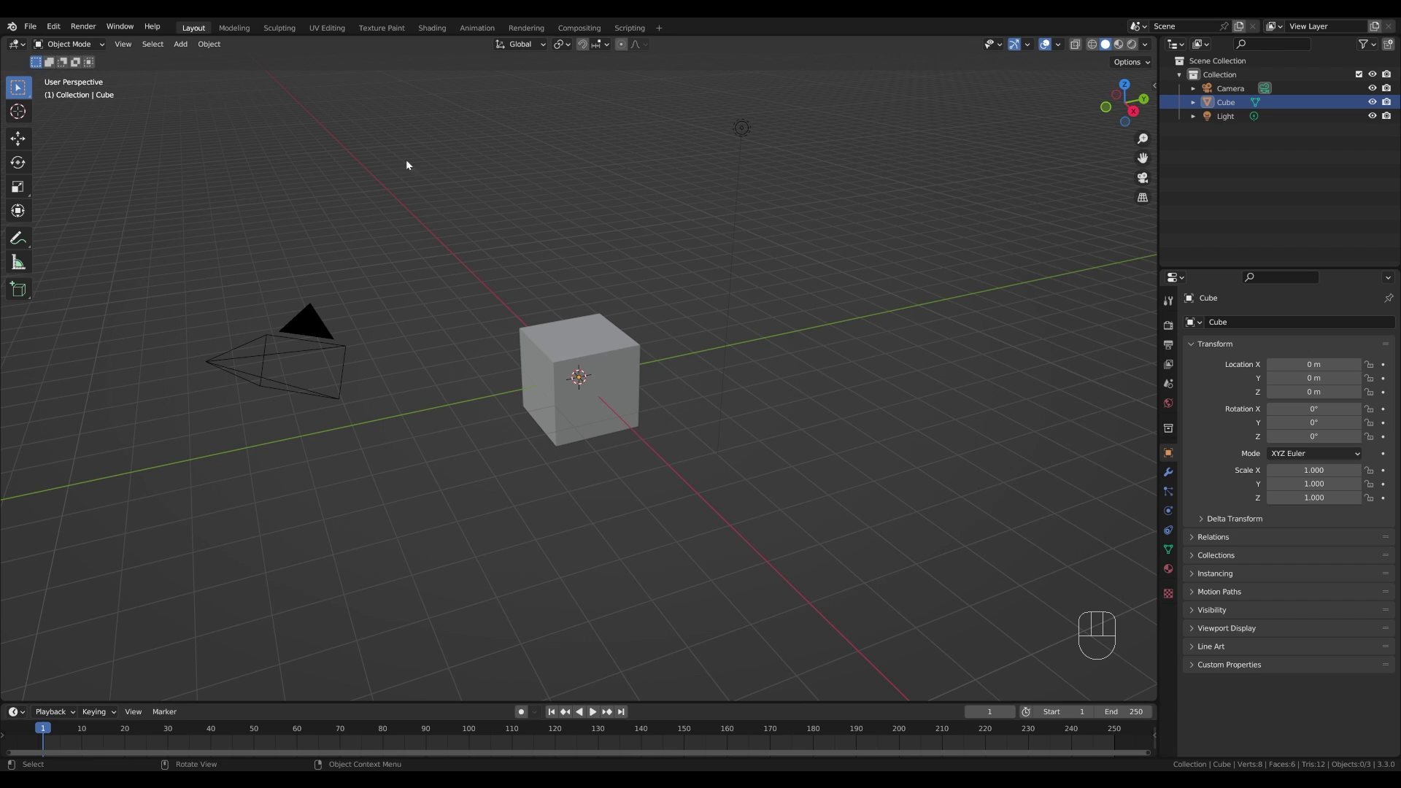
- Delete the default cube, camera and light and switch to front orthographic view
left_click(244, 93)
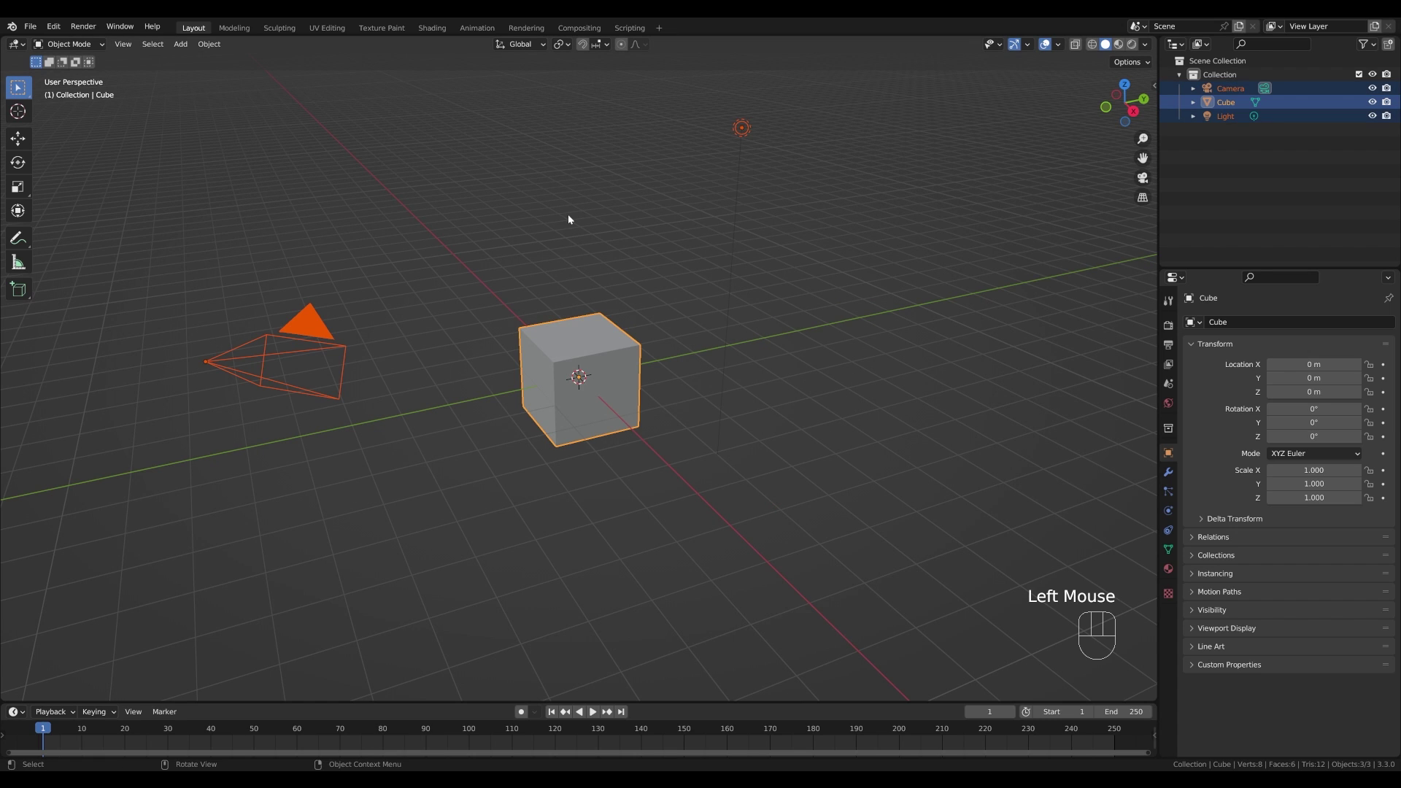
key("x")
key("KP_1")
scroll("up", 3)
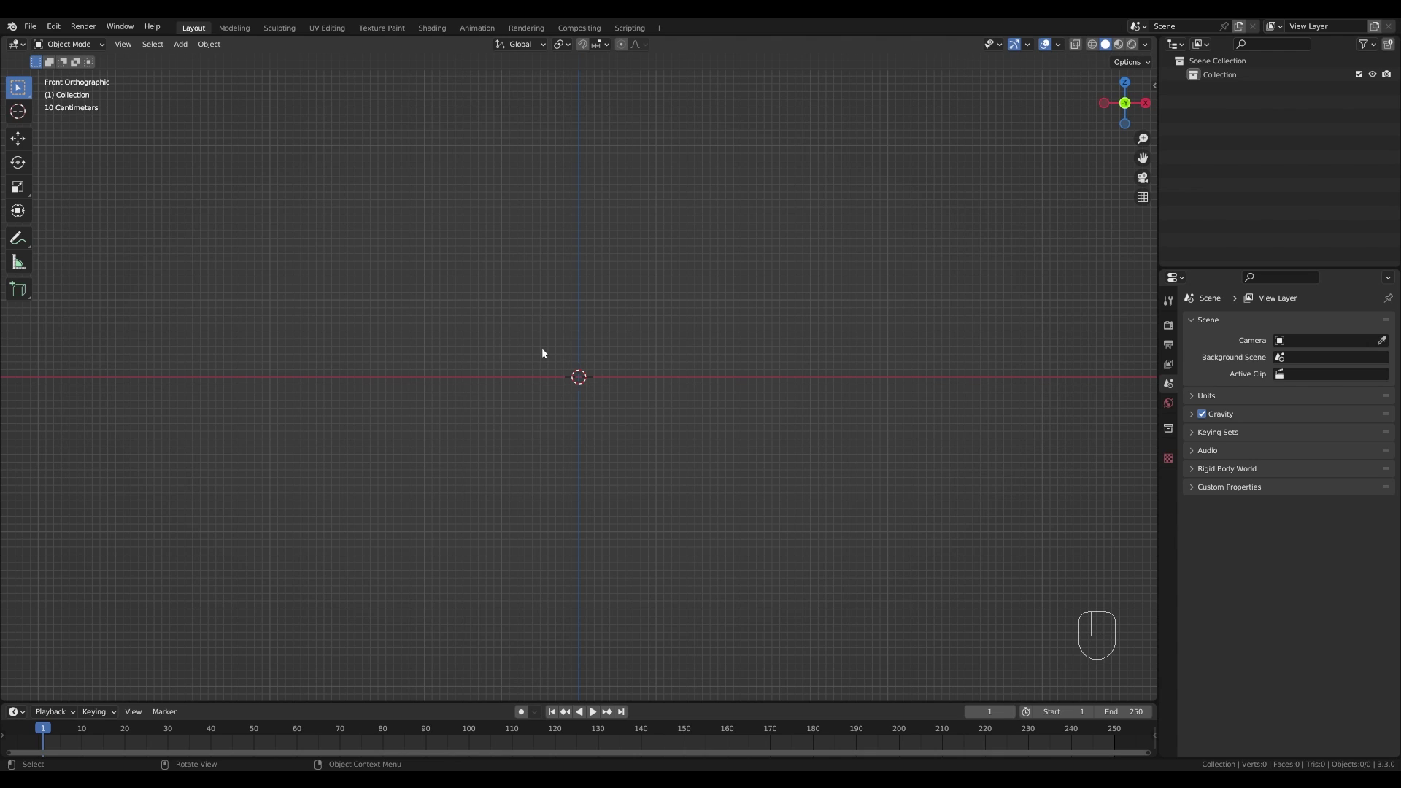
- Add a 12-vertex circle and scale it down to about 0.18 as the trunk base
key("shift+a")
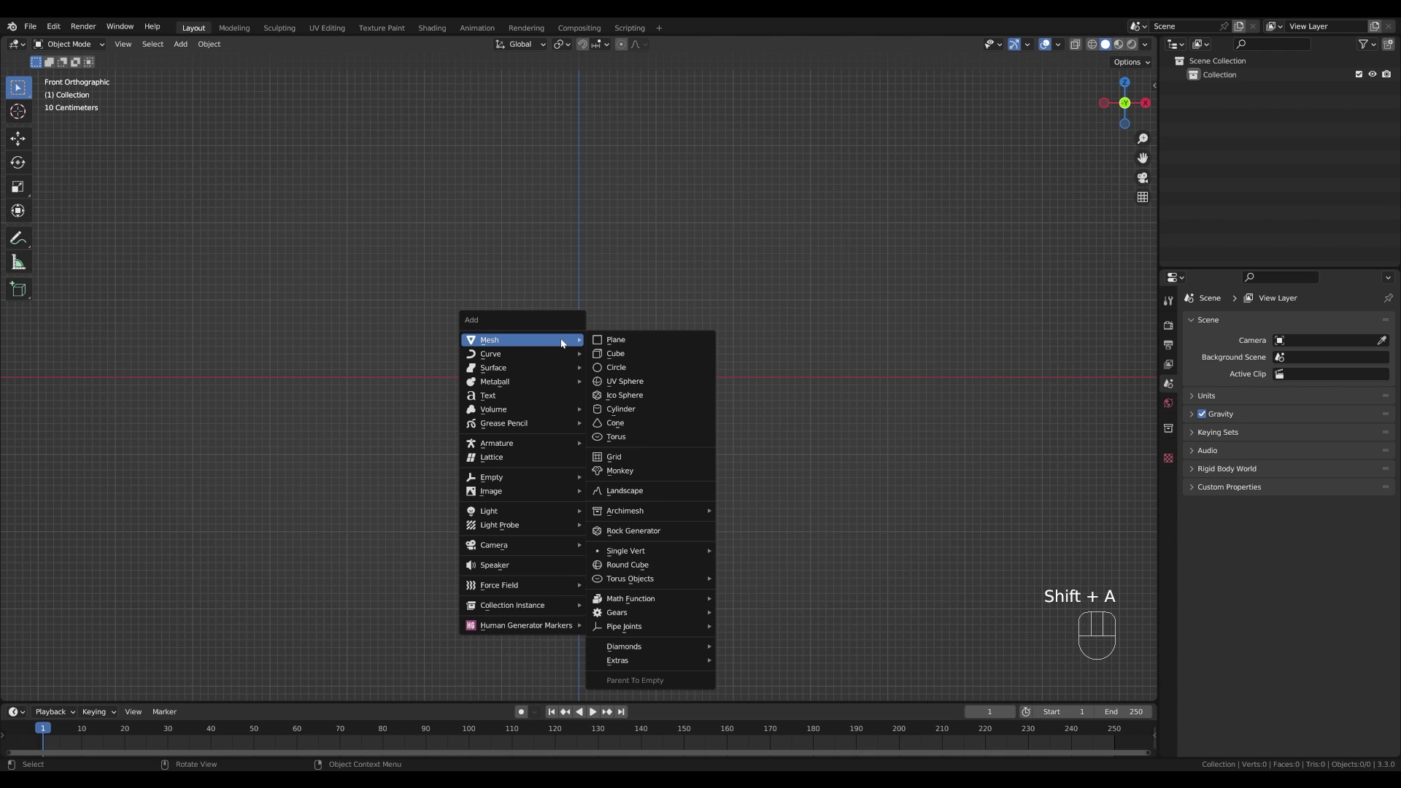
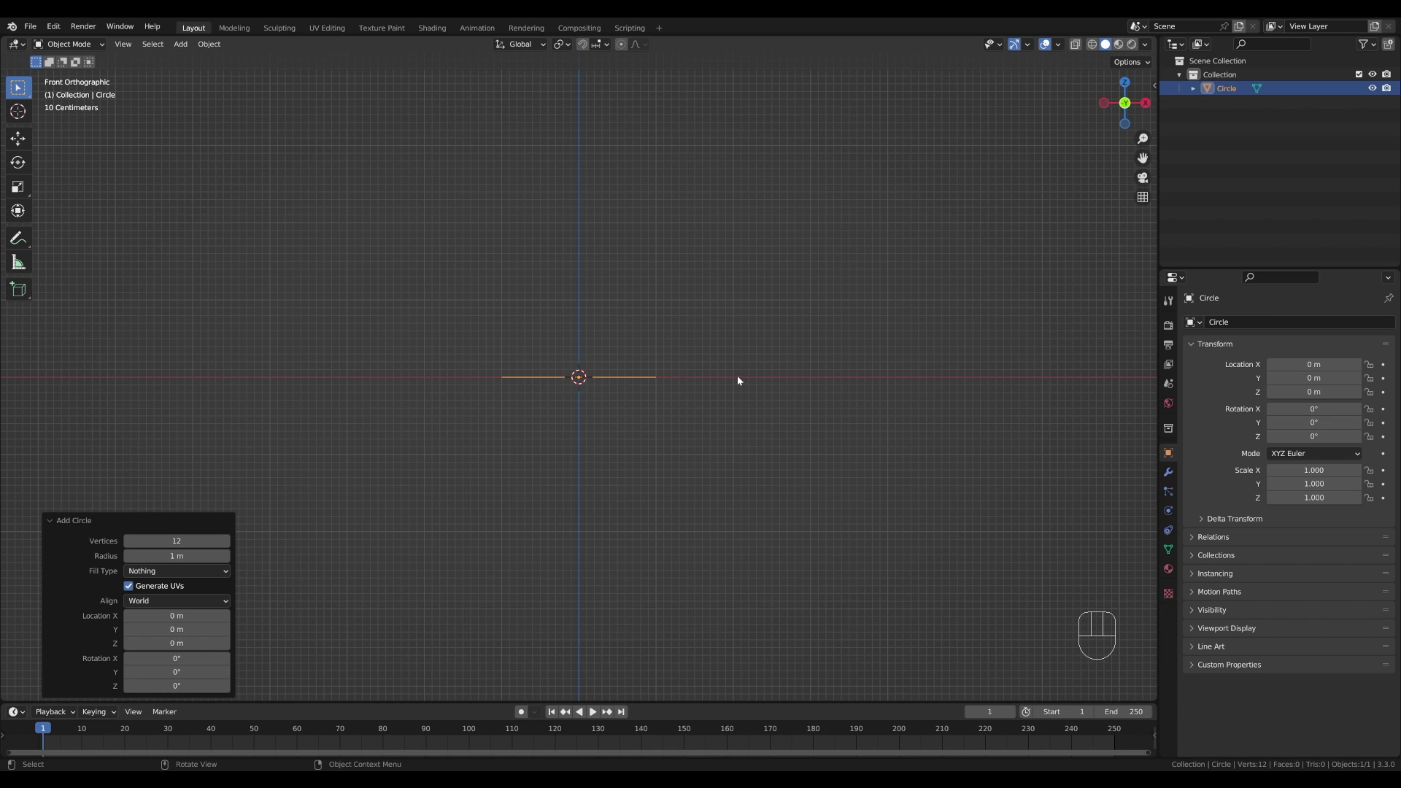
key("Tab")
key("Tab")
key("s")
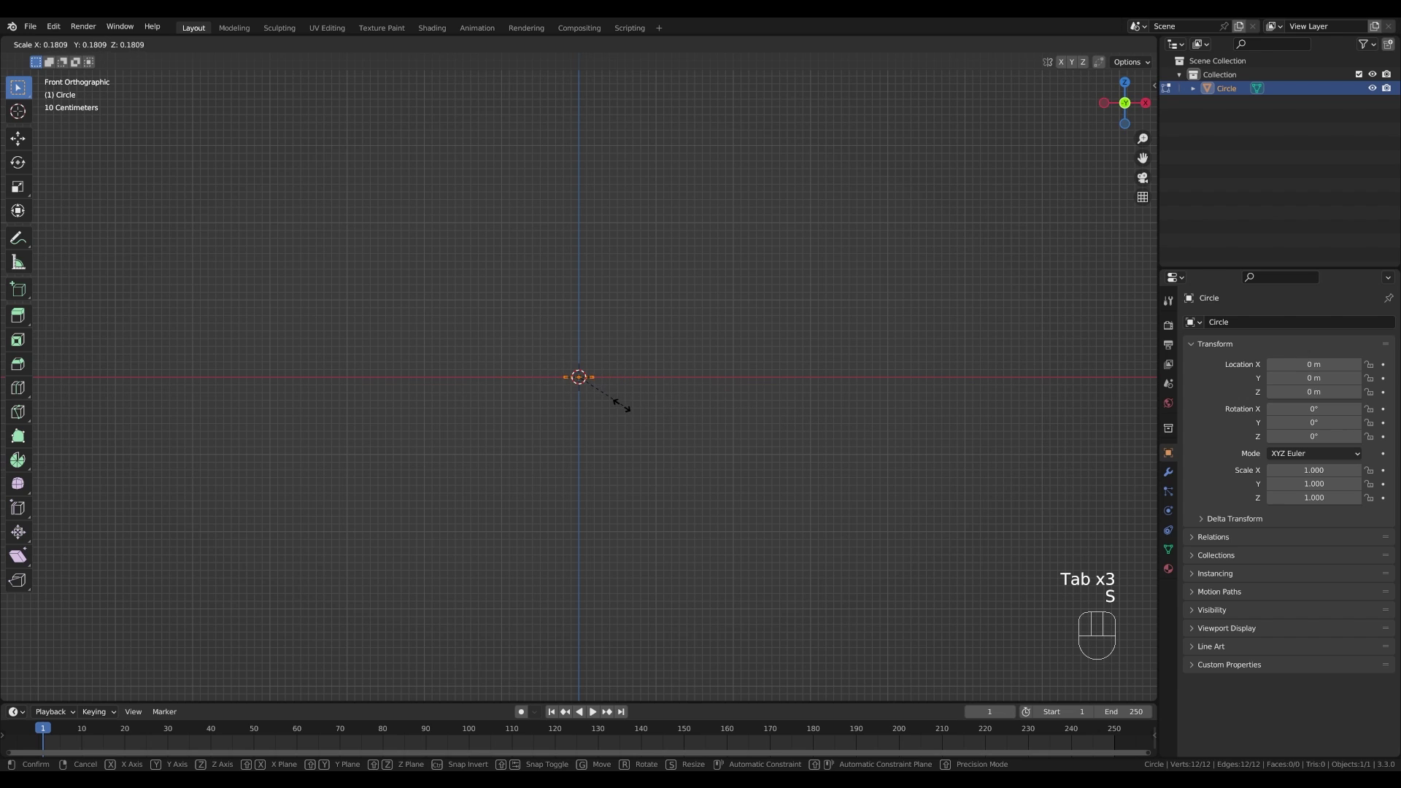
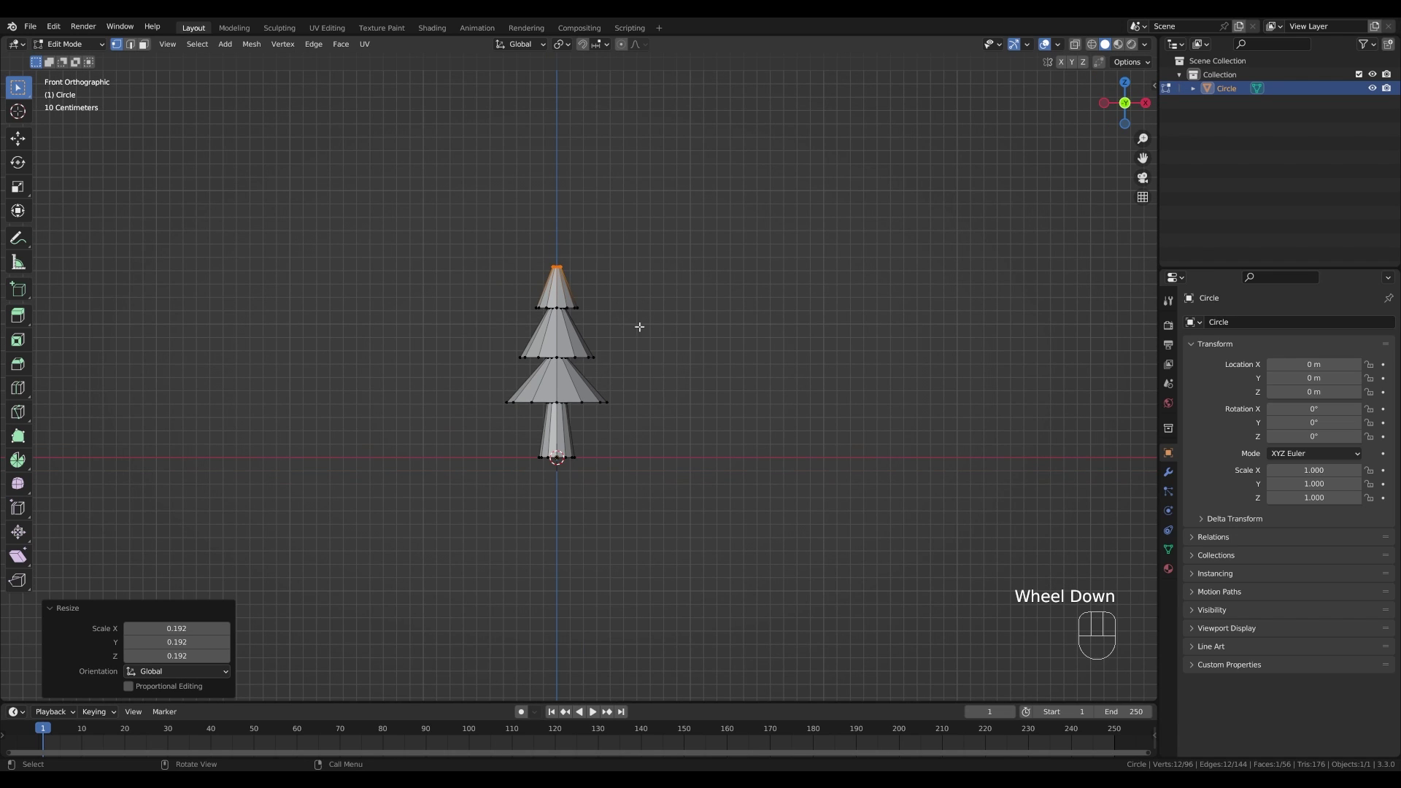
- Widen the whole tree about 1.5 times horizontally, then stretch it taller from its base
key("a")
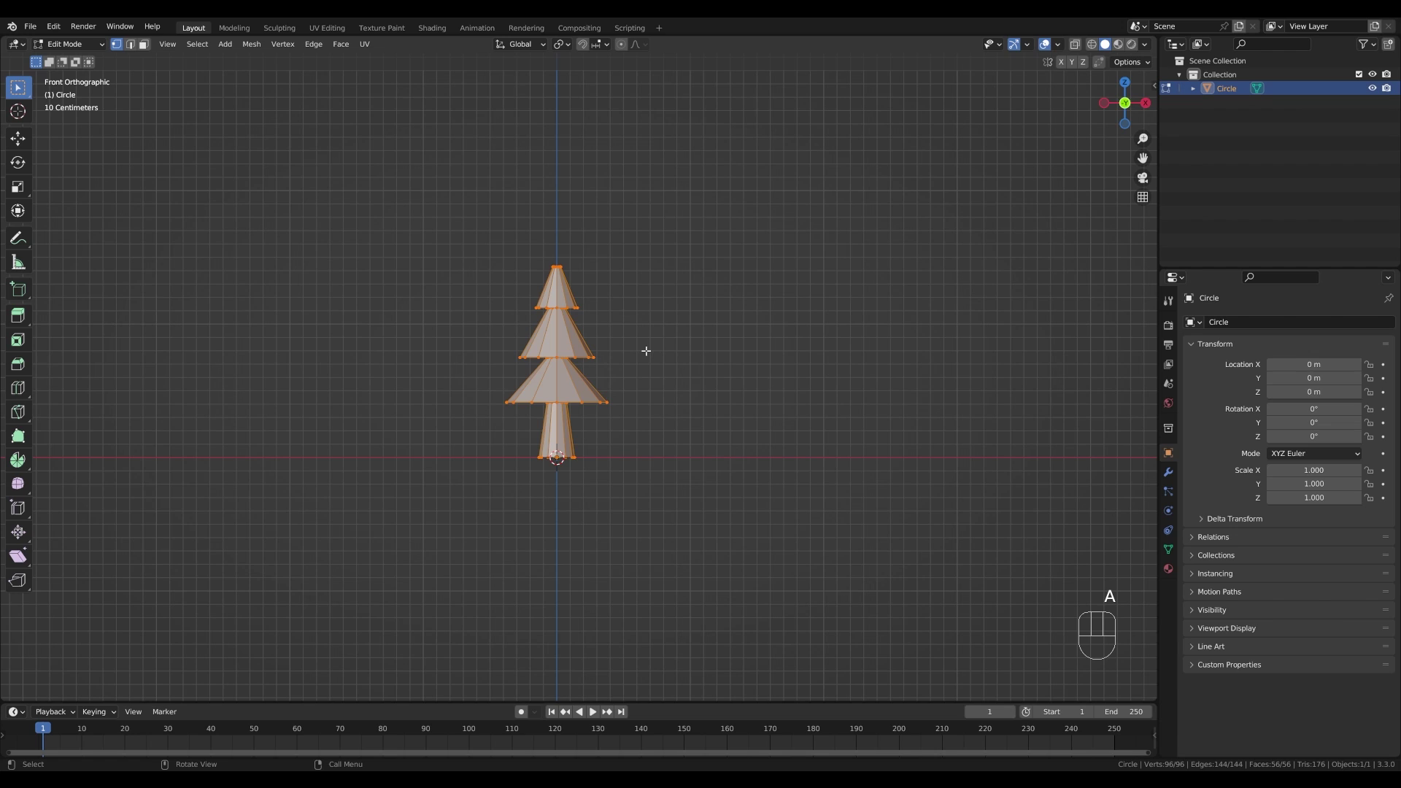
key("s")
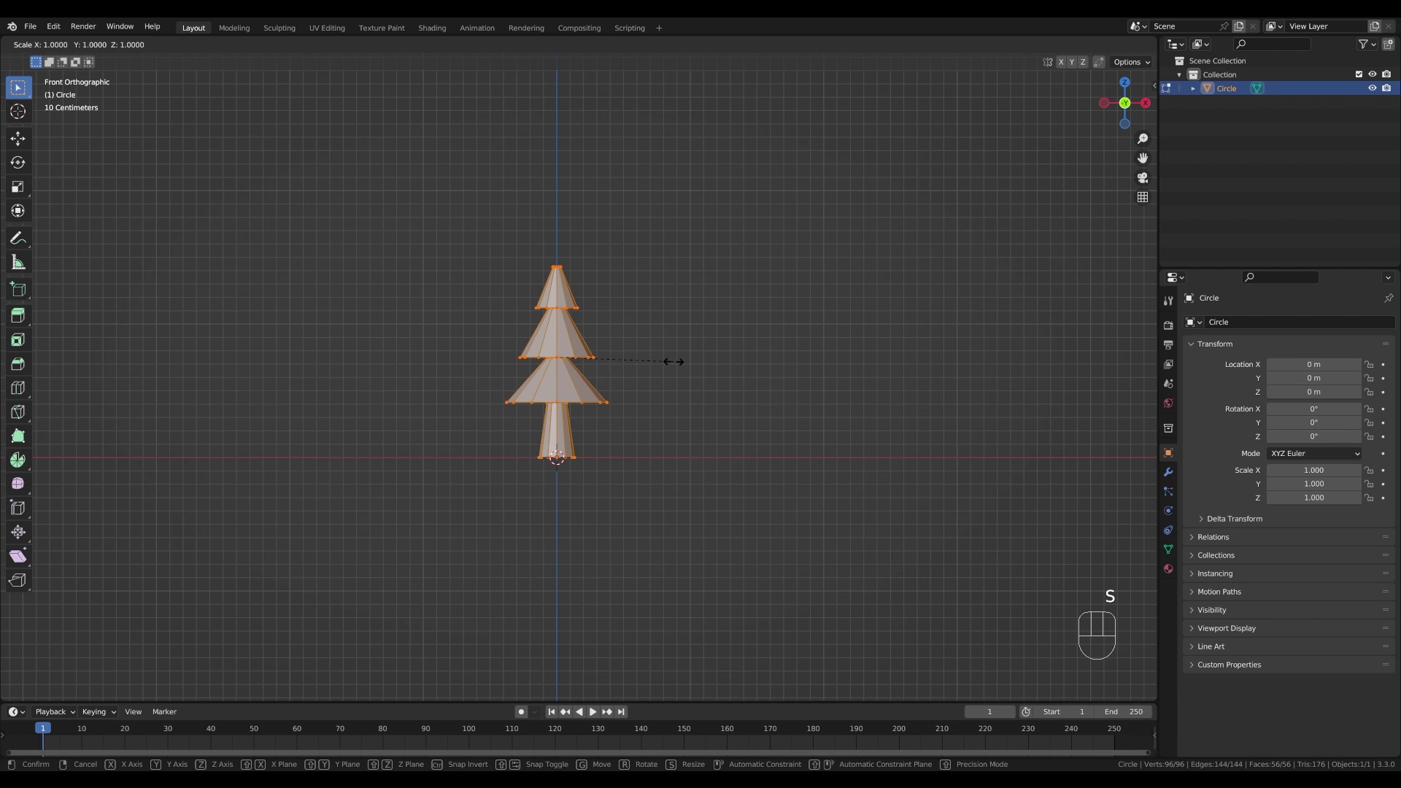
key("shift+z")
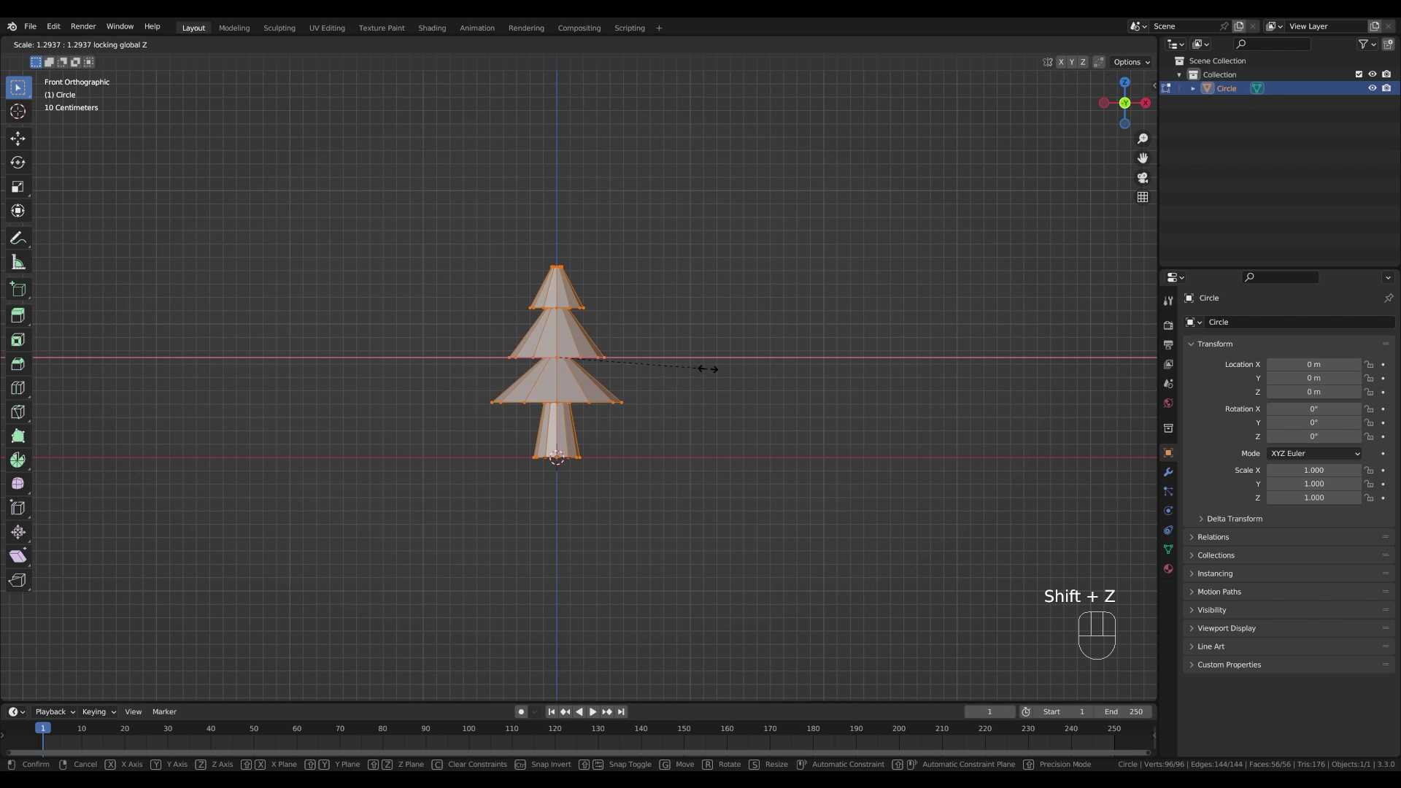
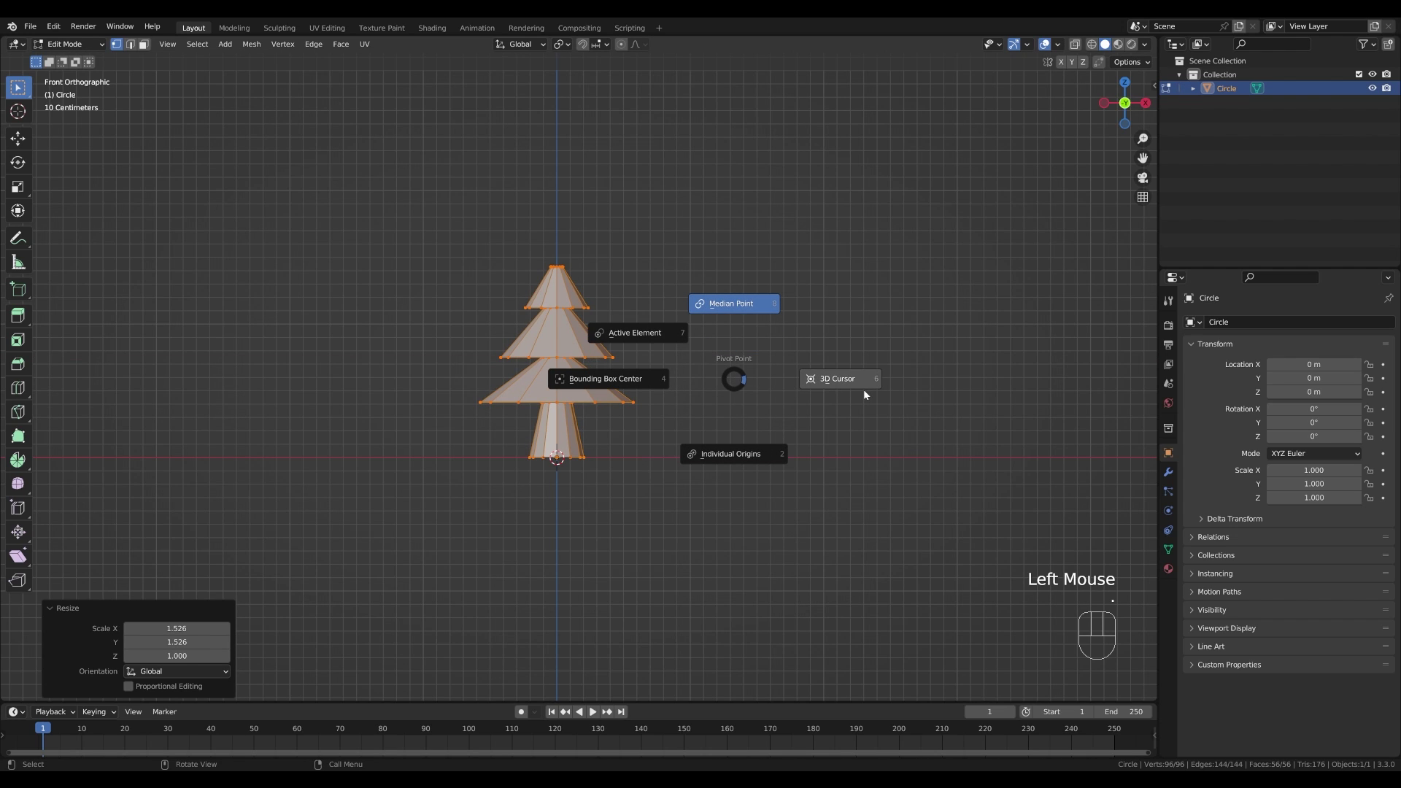
key("s")
key("z")
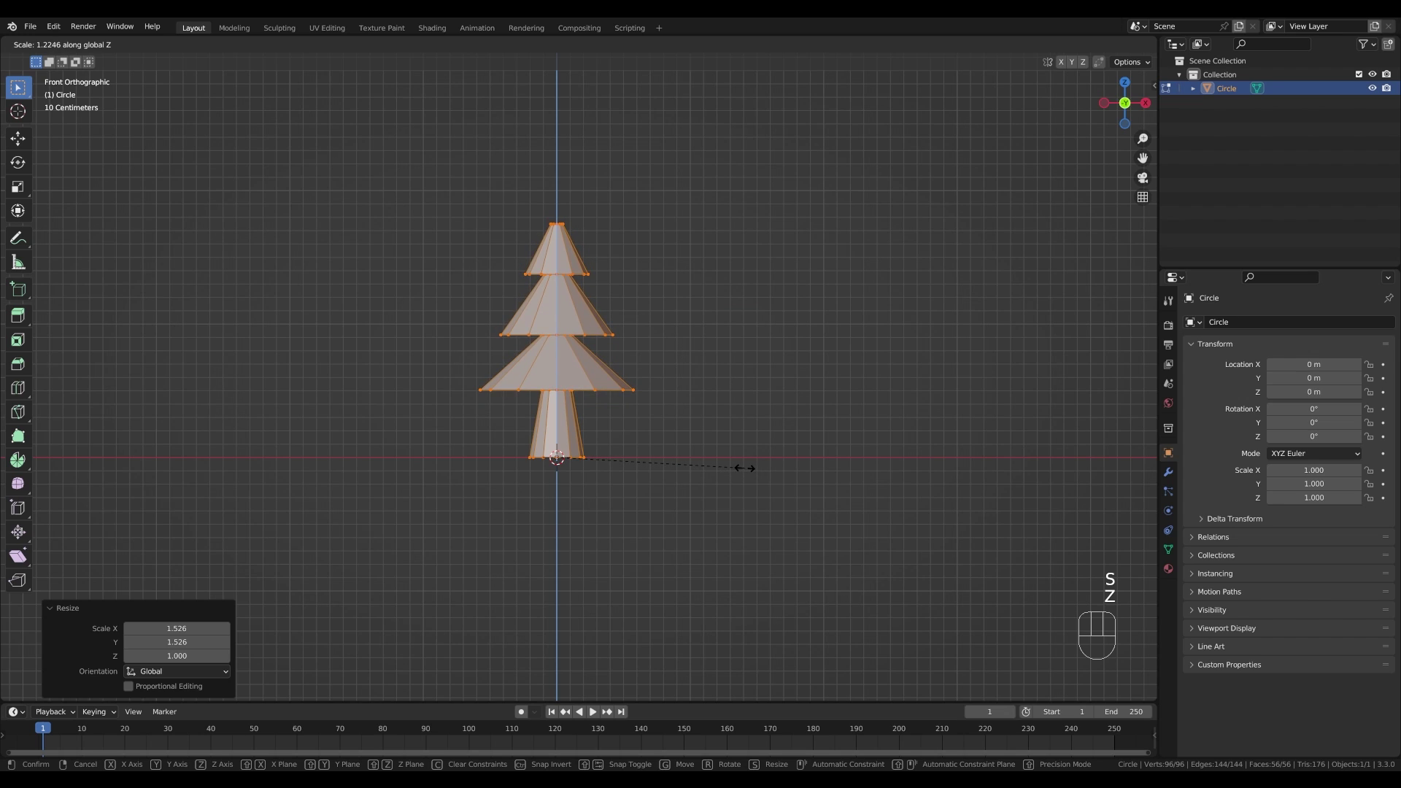
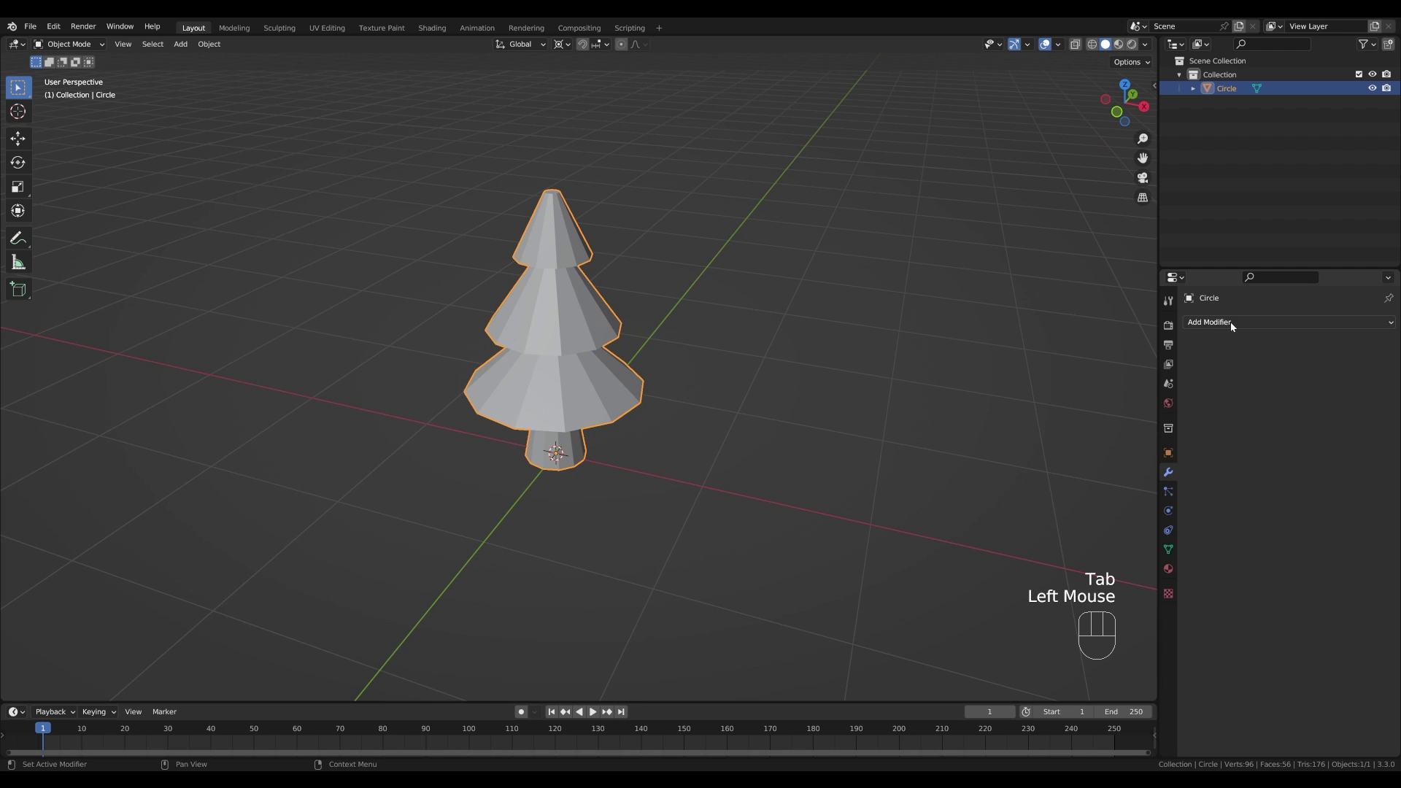
- Add a 2-segment Bevel and a Subdivision Surface modifier to the tree and shade it smooth
left_click(1138, 379)
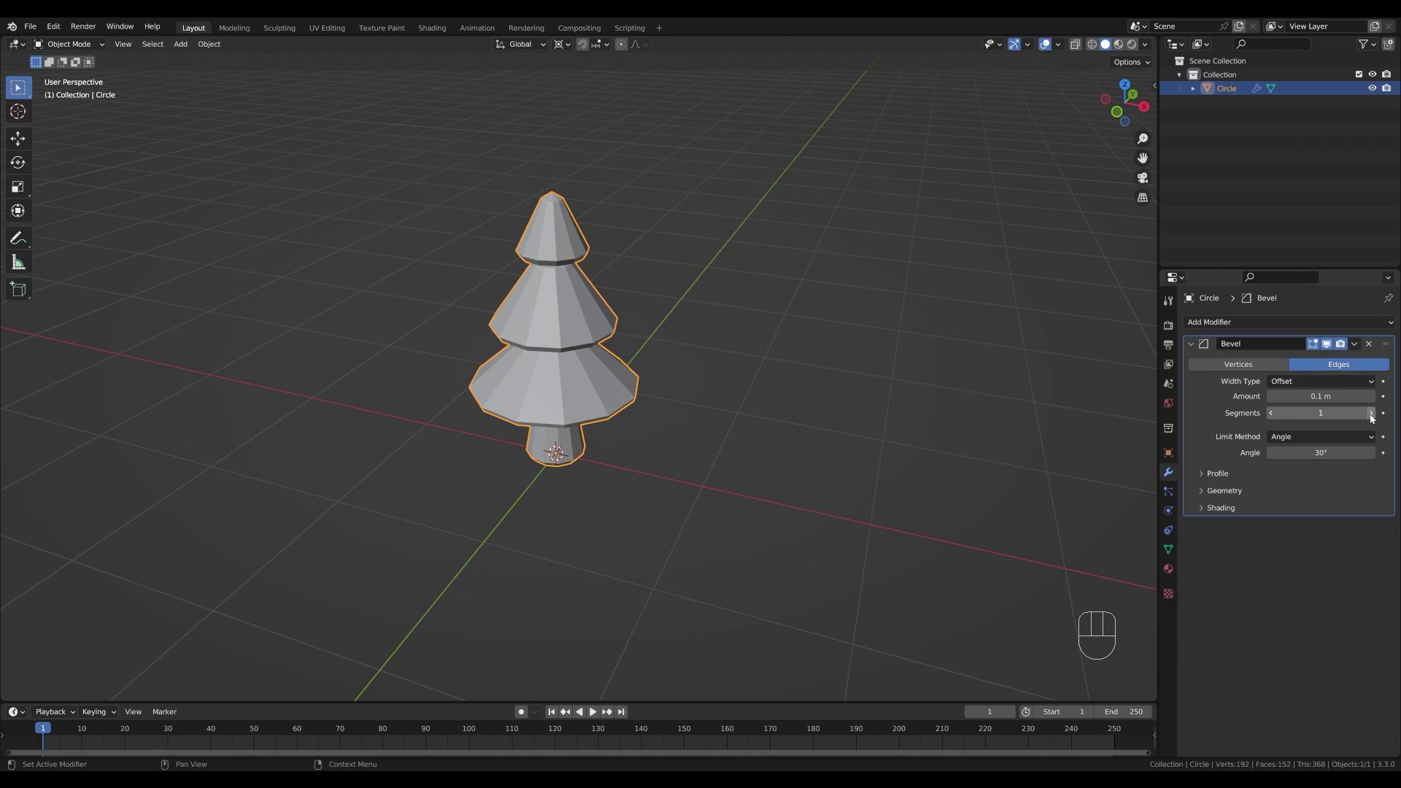
left_click(1374, 418)
left_click_drag(715, 314, 722, 274)
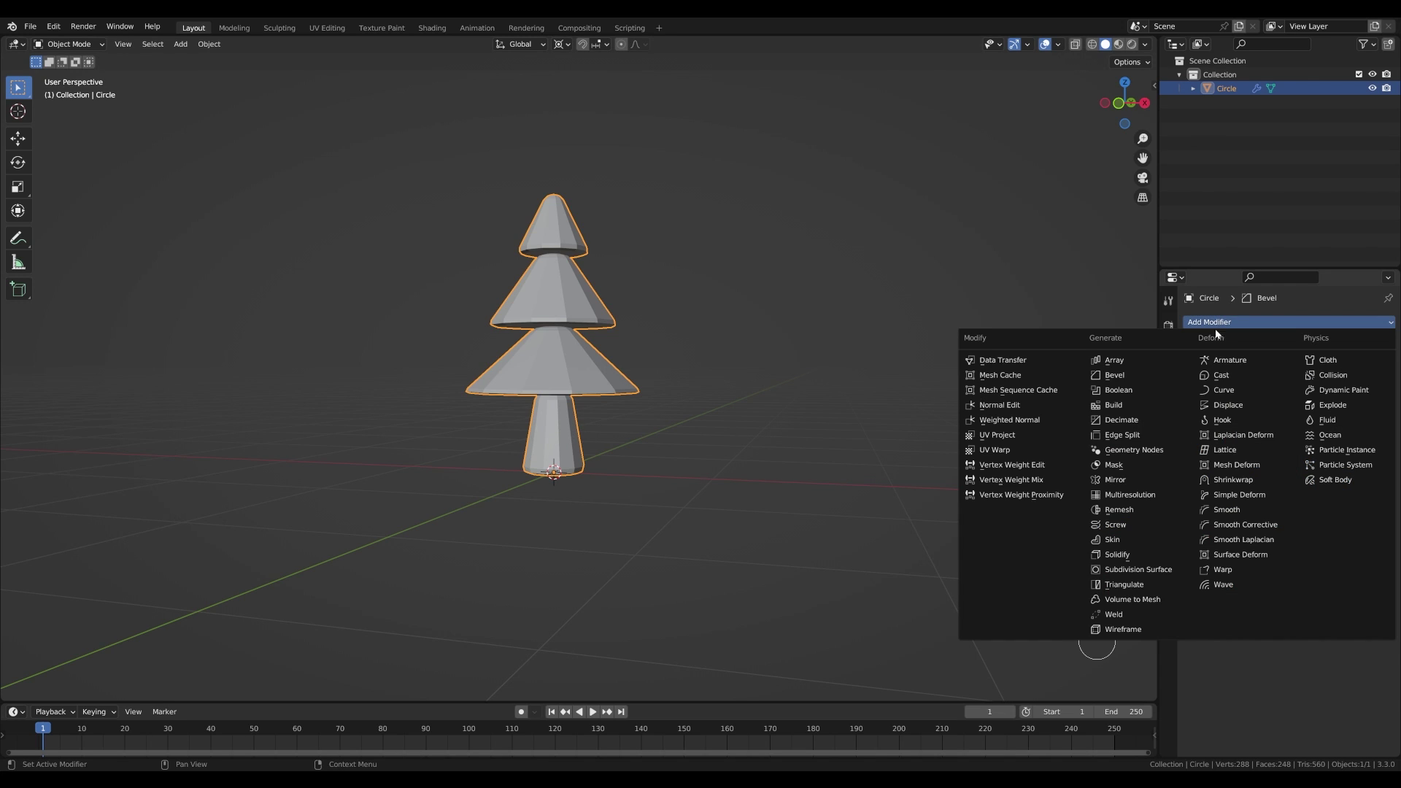
left_click(1136, 572)
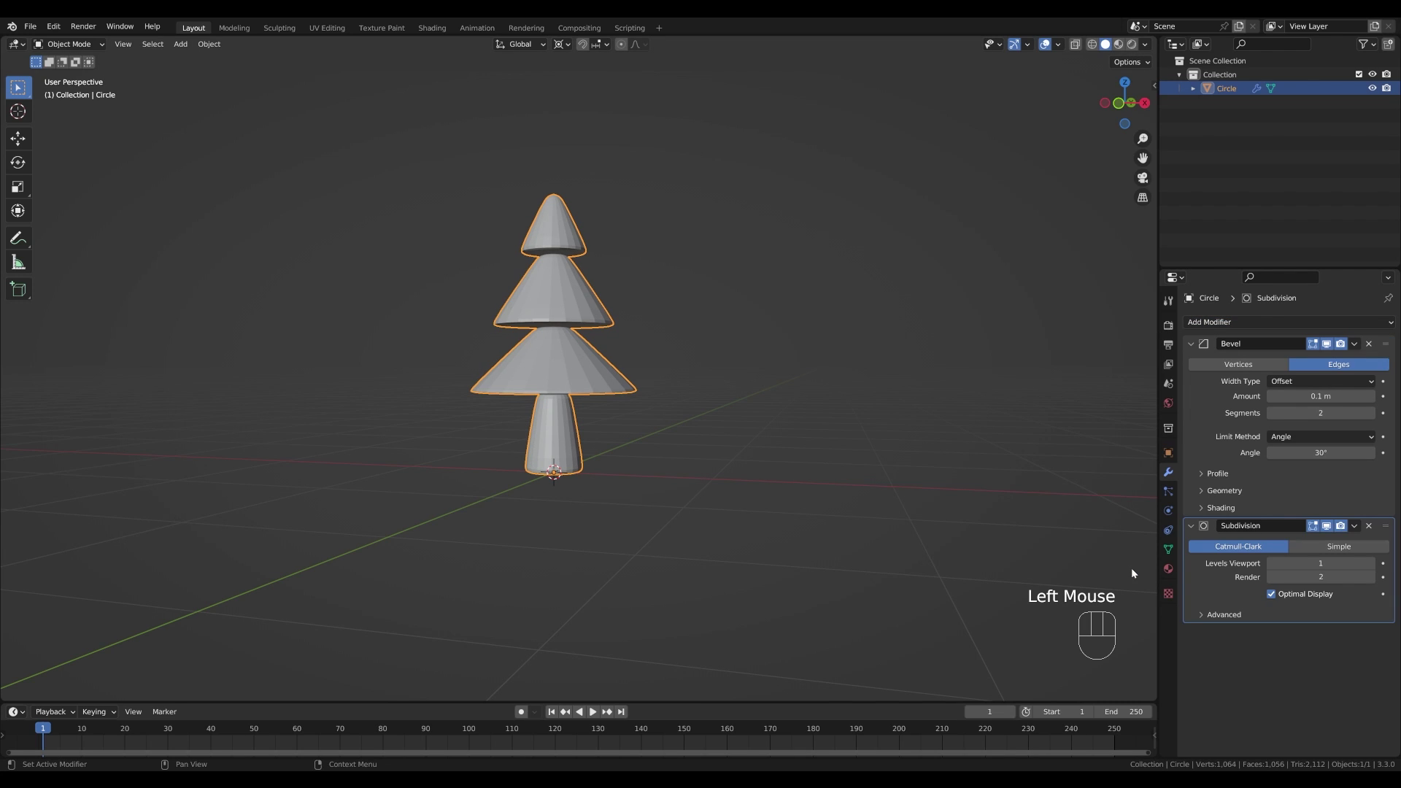
left_click_drag(601, 368, 571, 367)
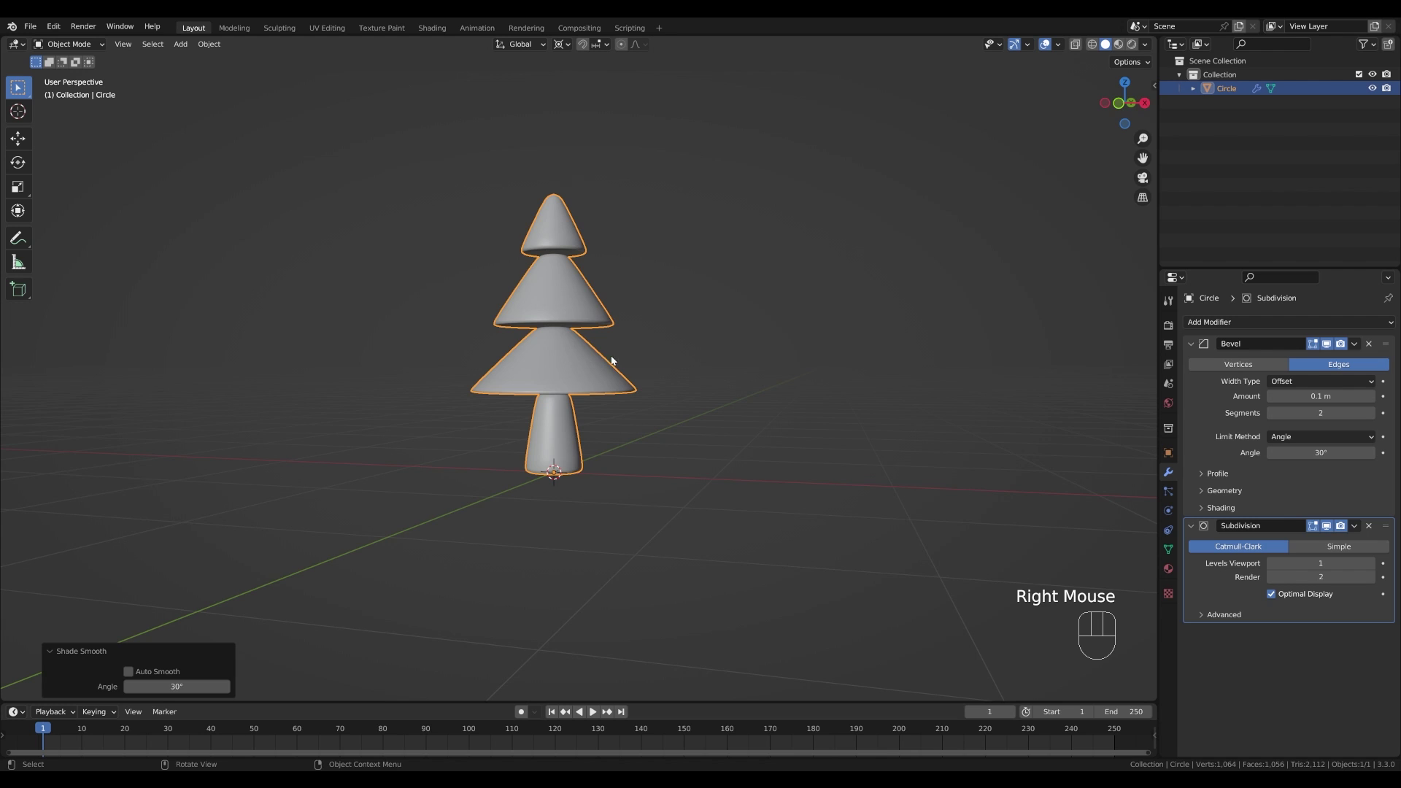
left_click_drag(640, 349, 607, 340)
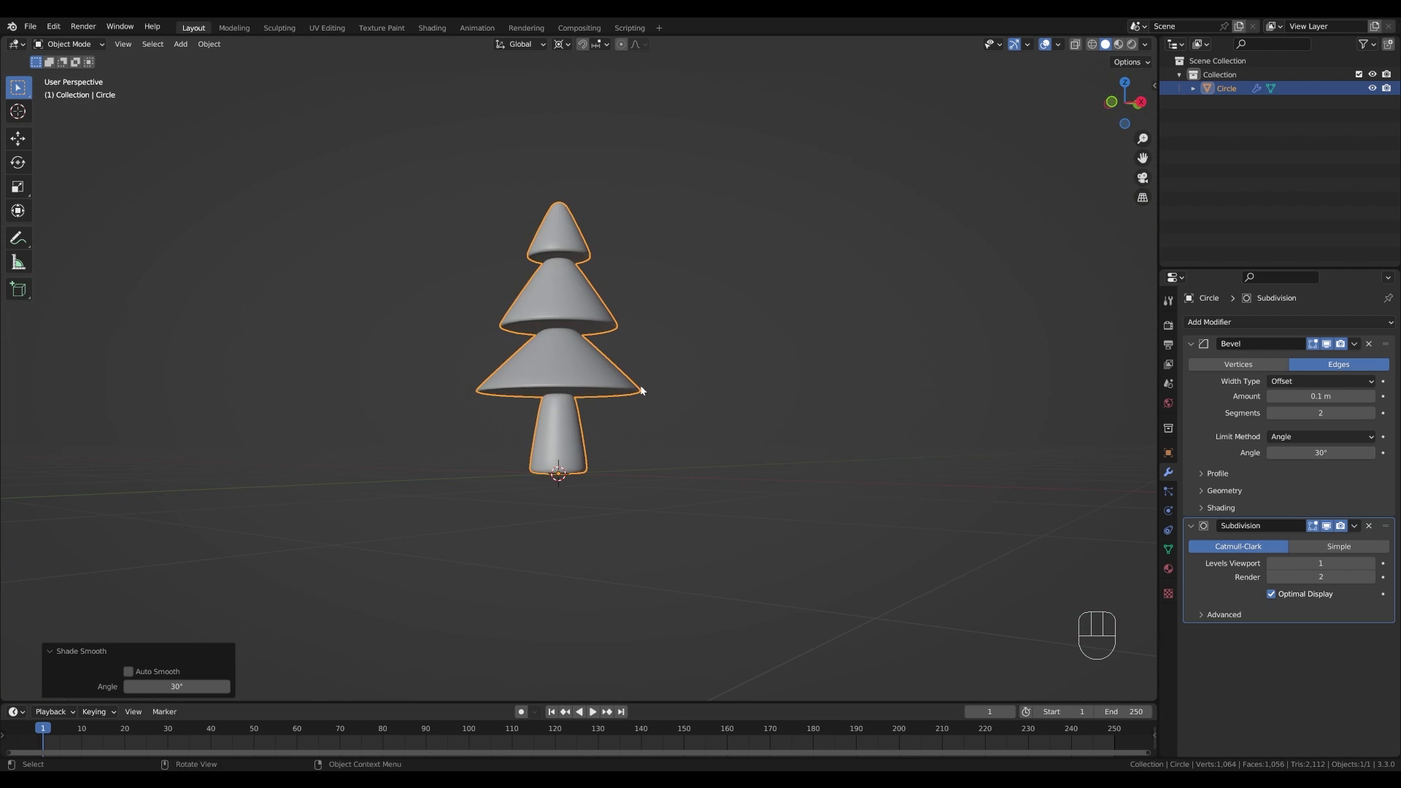
- Select each tier's geometry and rotate it slightly around its own pivot so the tiers sit unevenly
key("Tab")
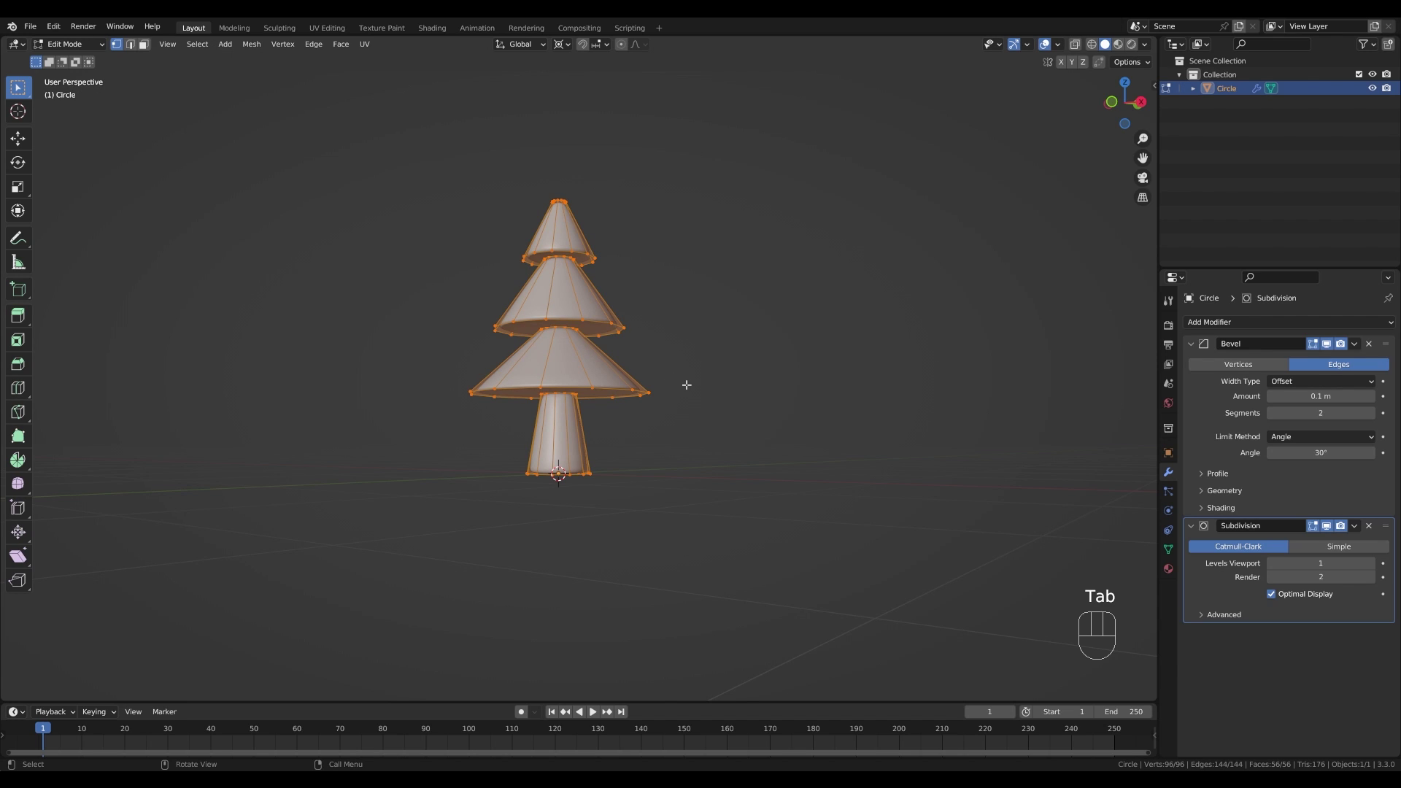
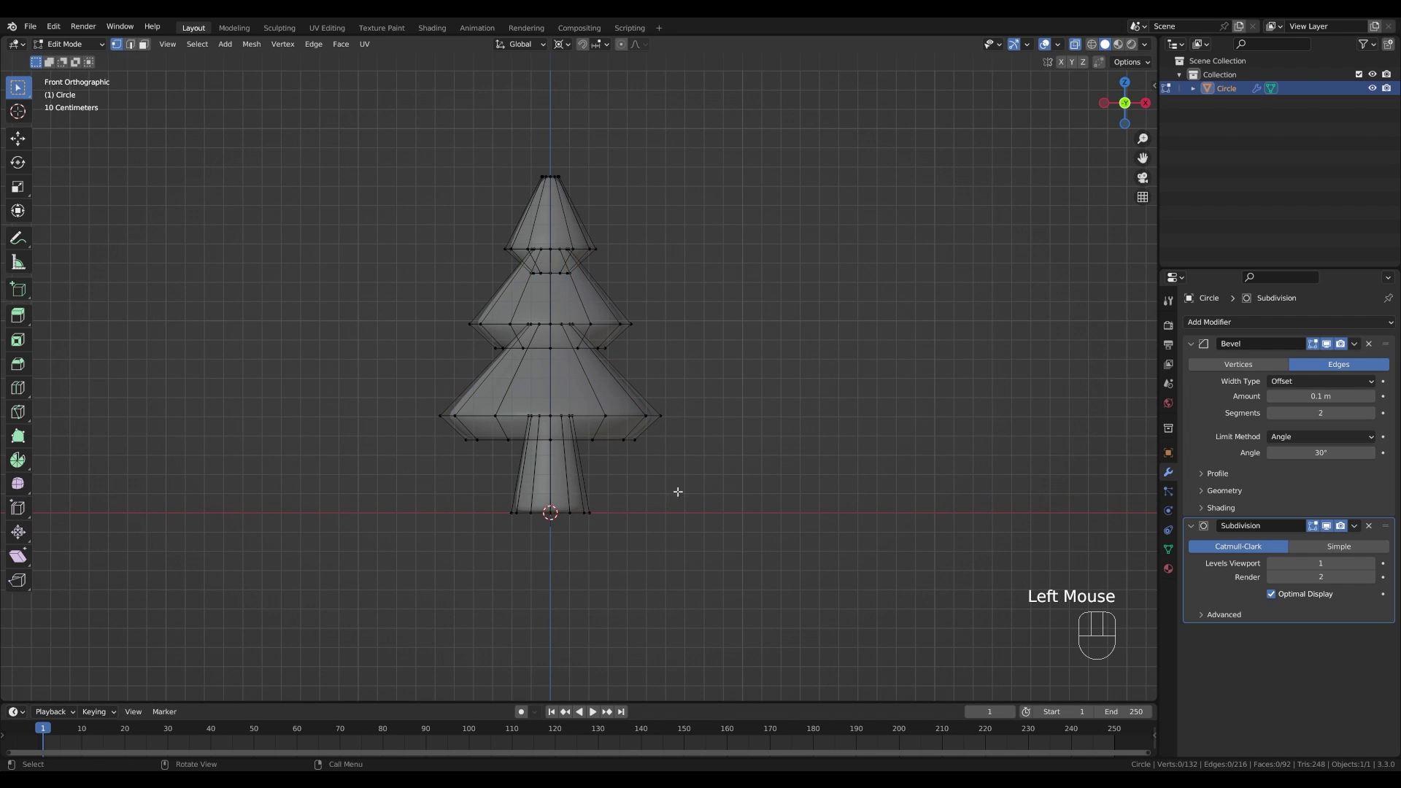
key("l")
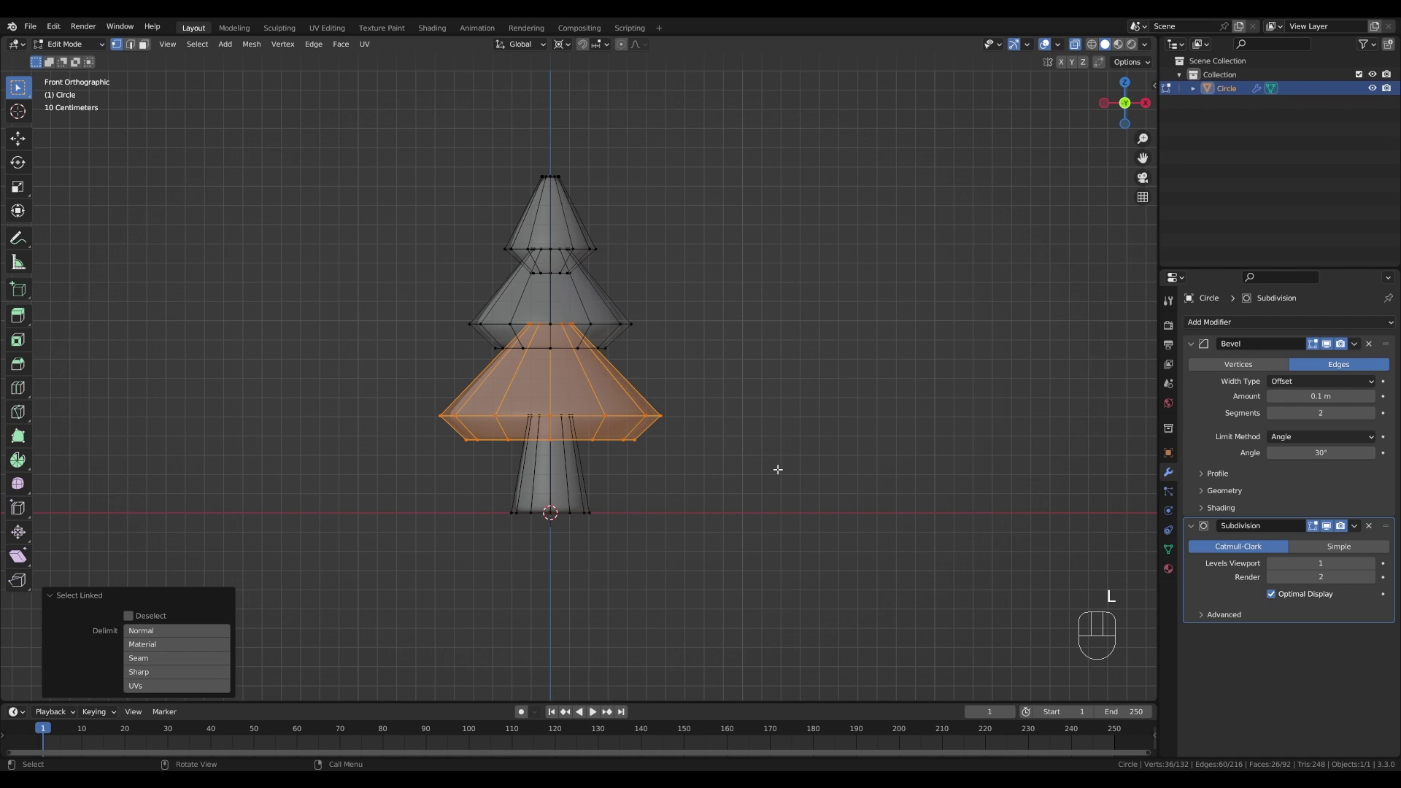
key("Escape")
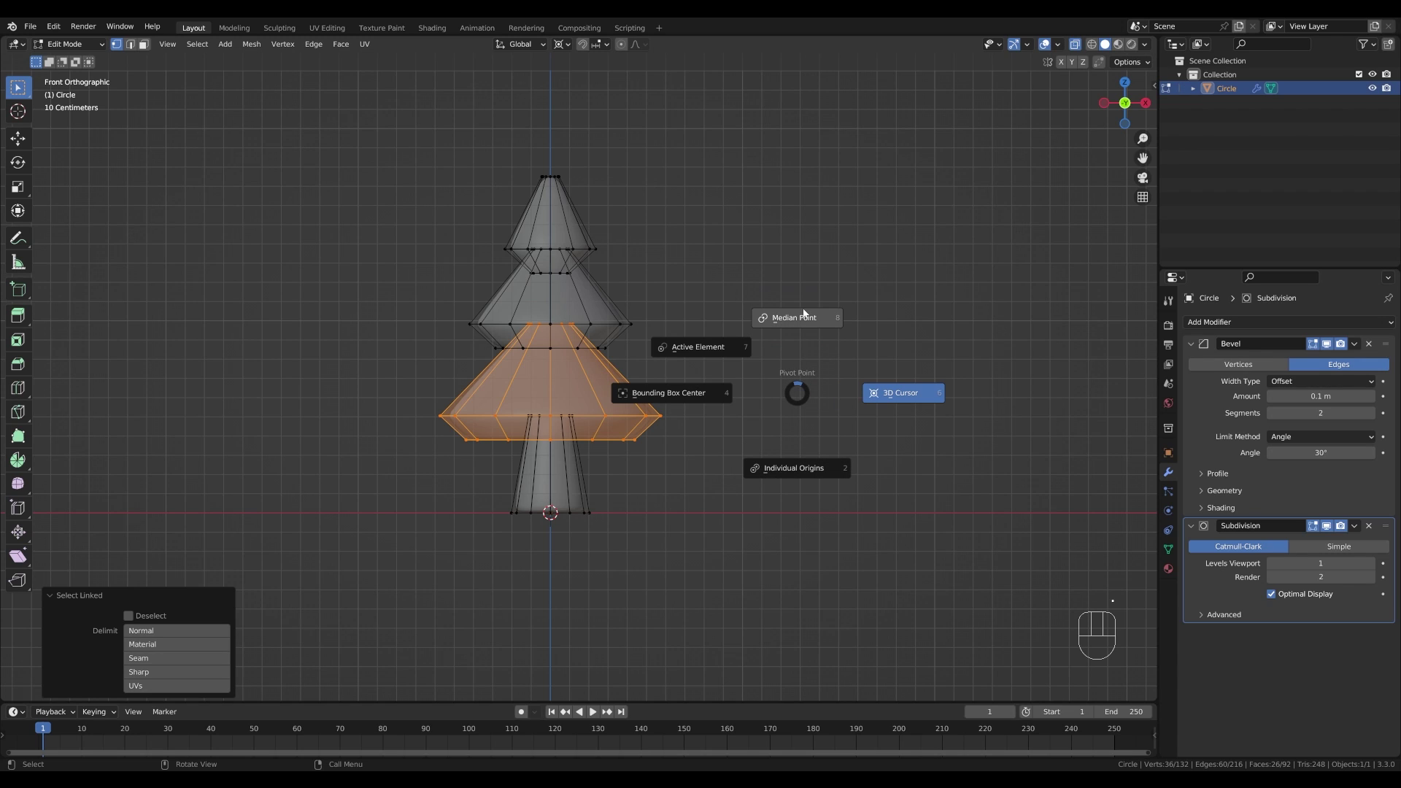
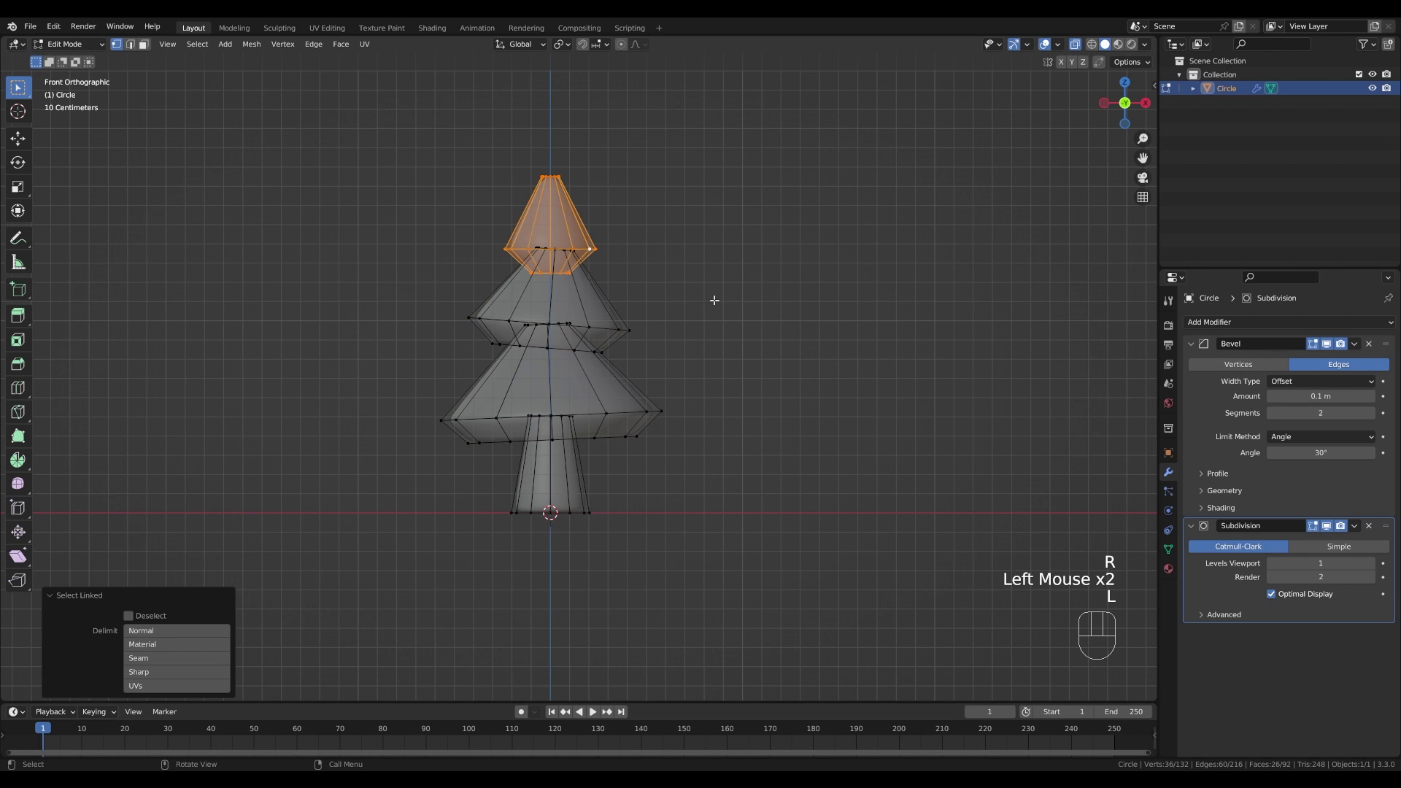
key("r")
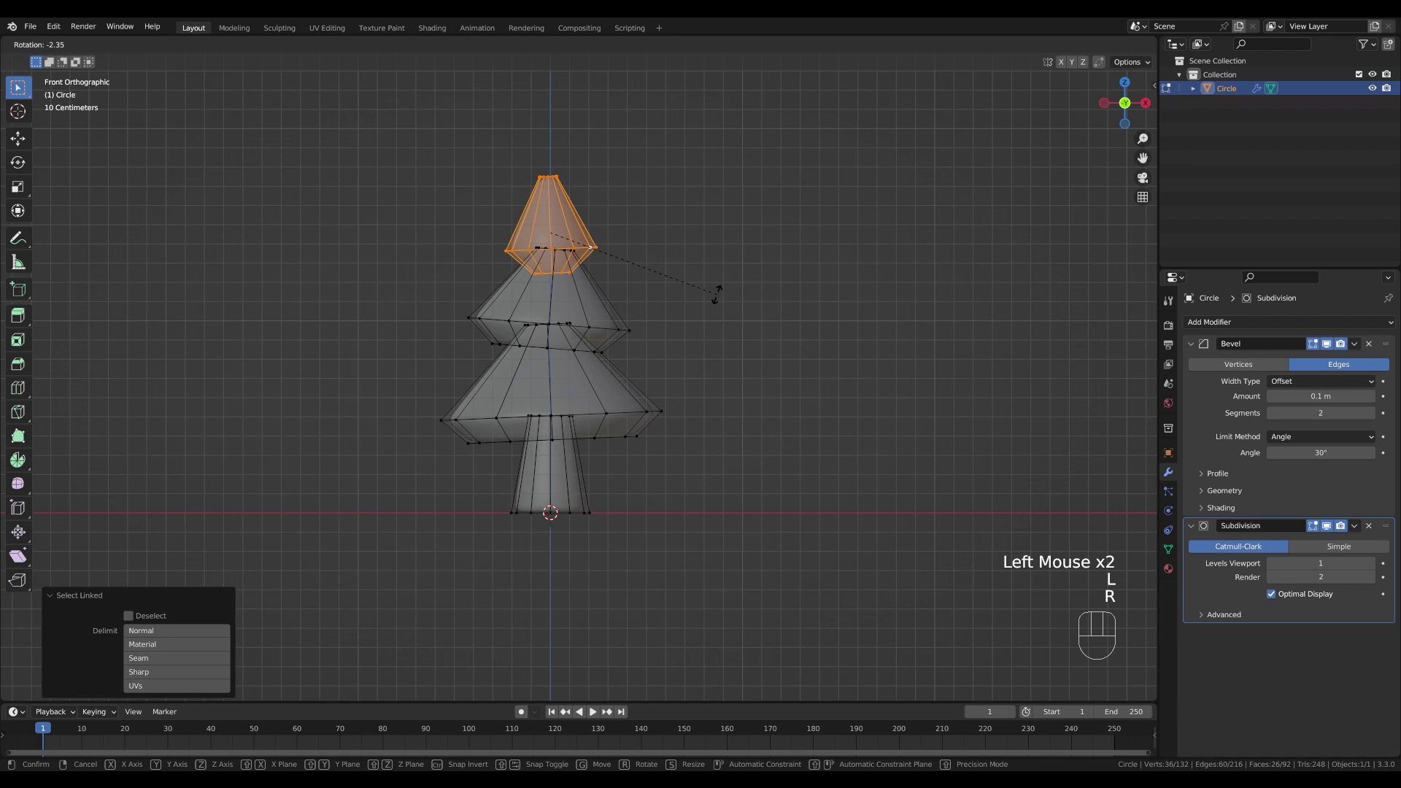
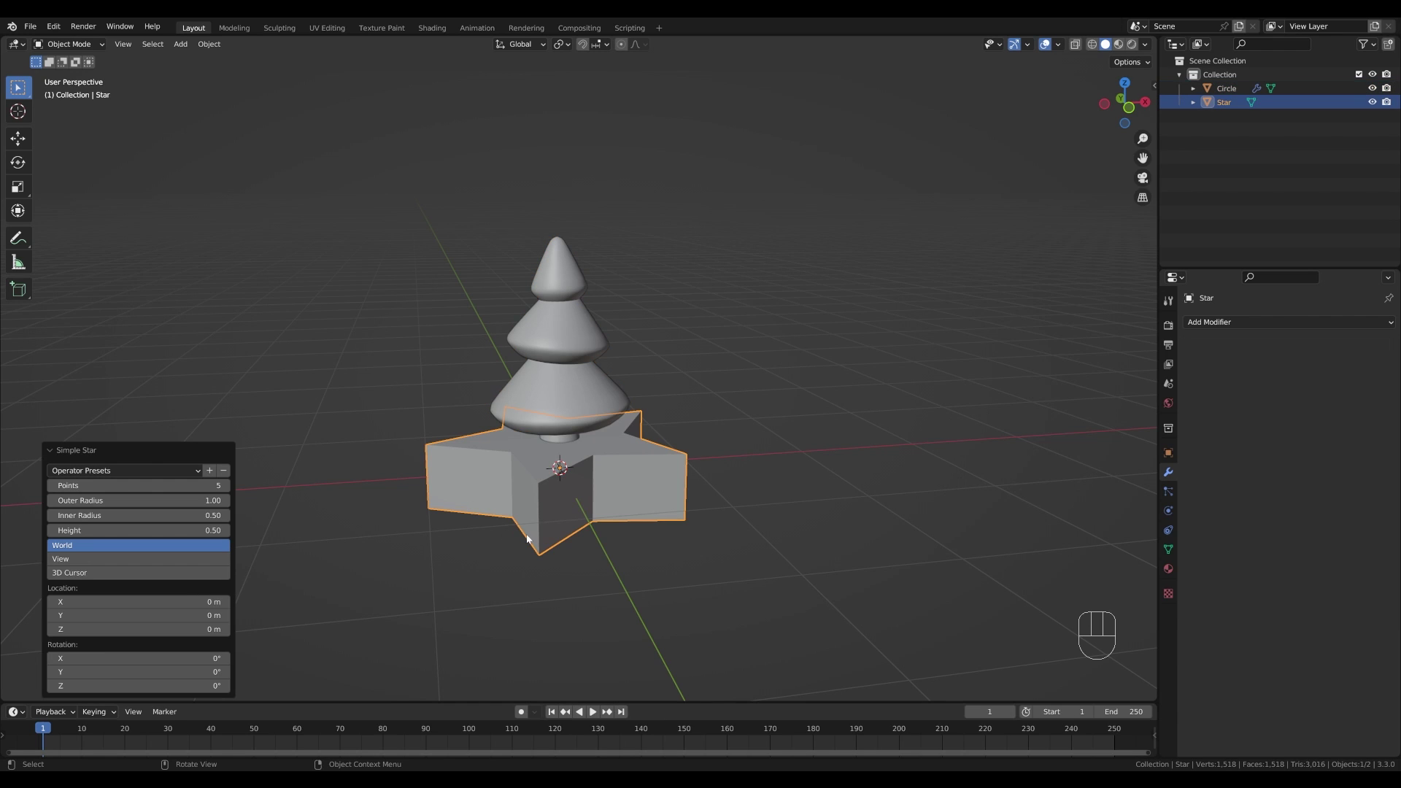
- Move the shrunken star vertically to stand upright on the tree's top tier
scroll("down", 3)
key("g")
key("z")
left_click(669, 390)
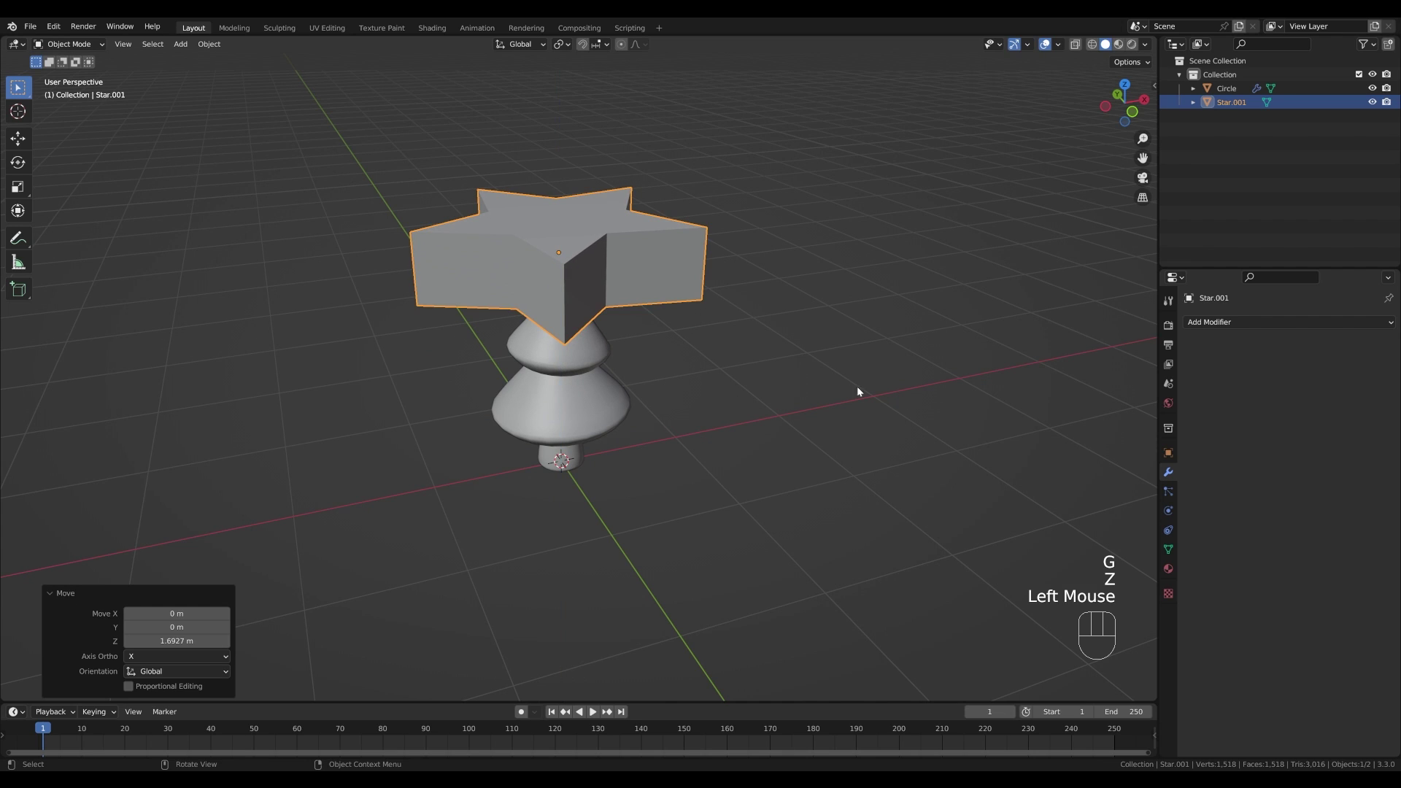
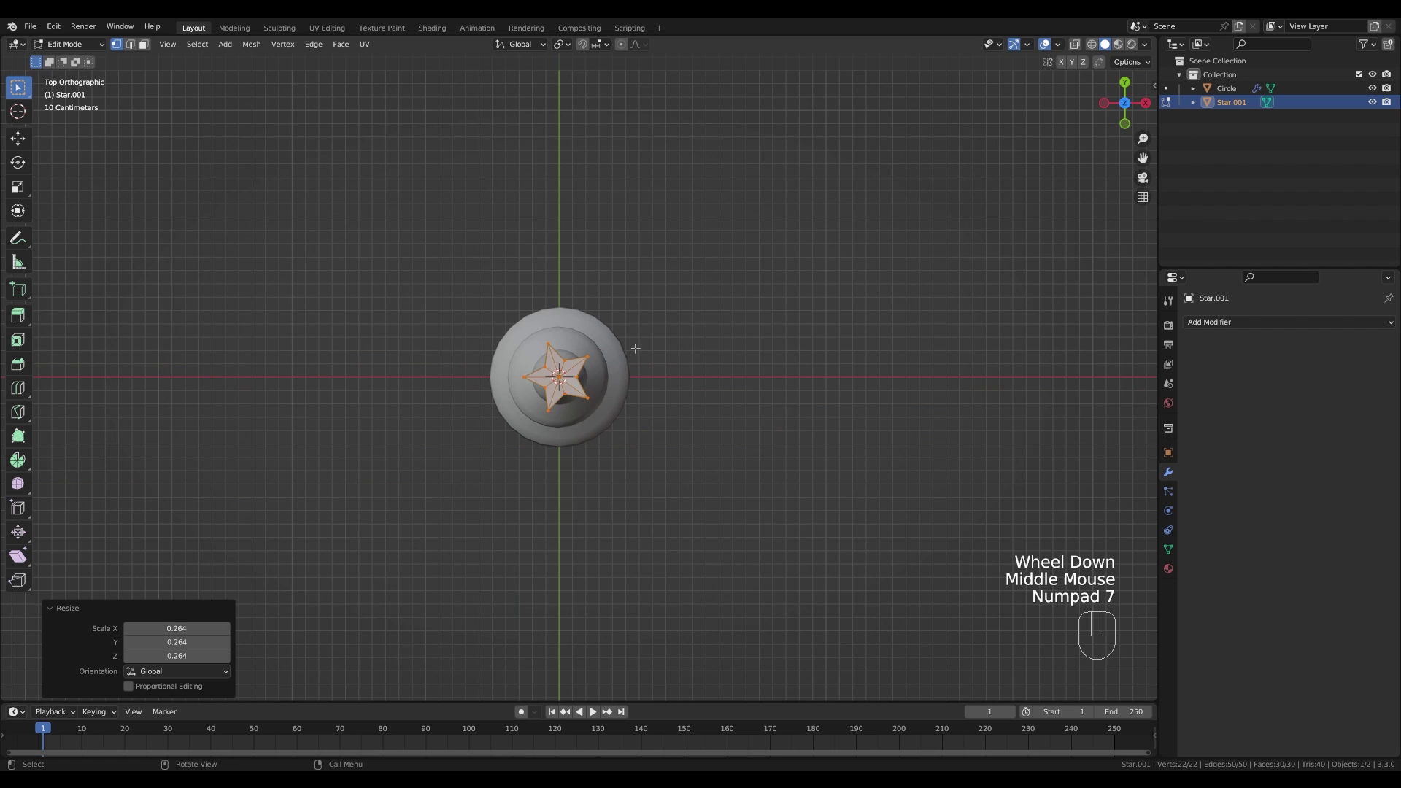
key("KP_1")
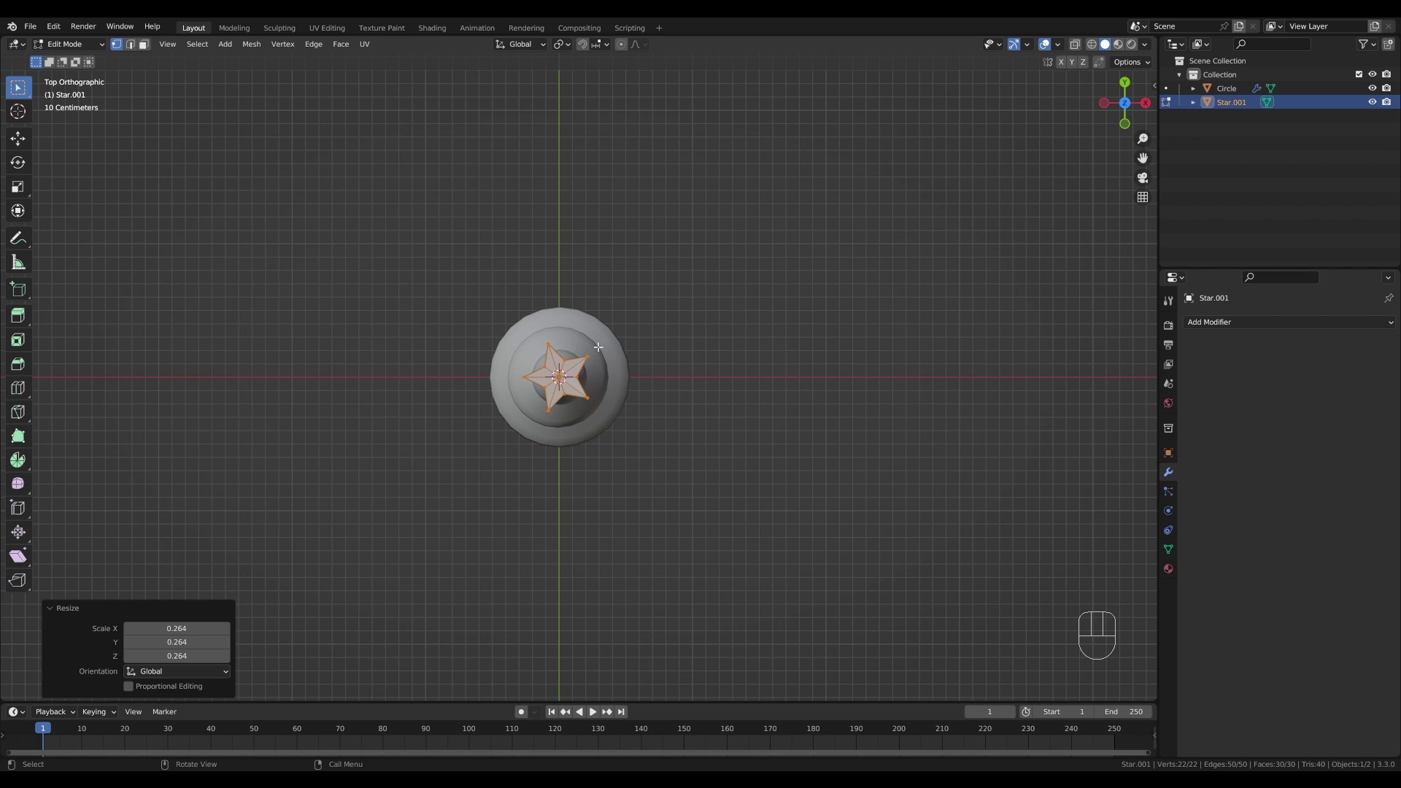
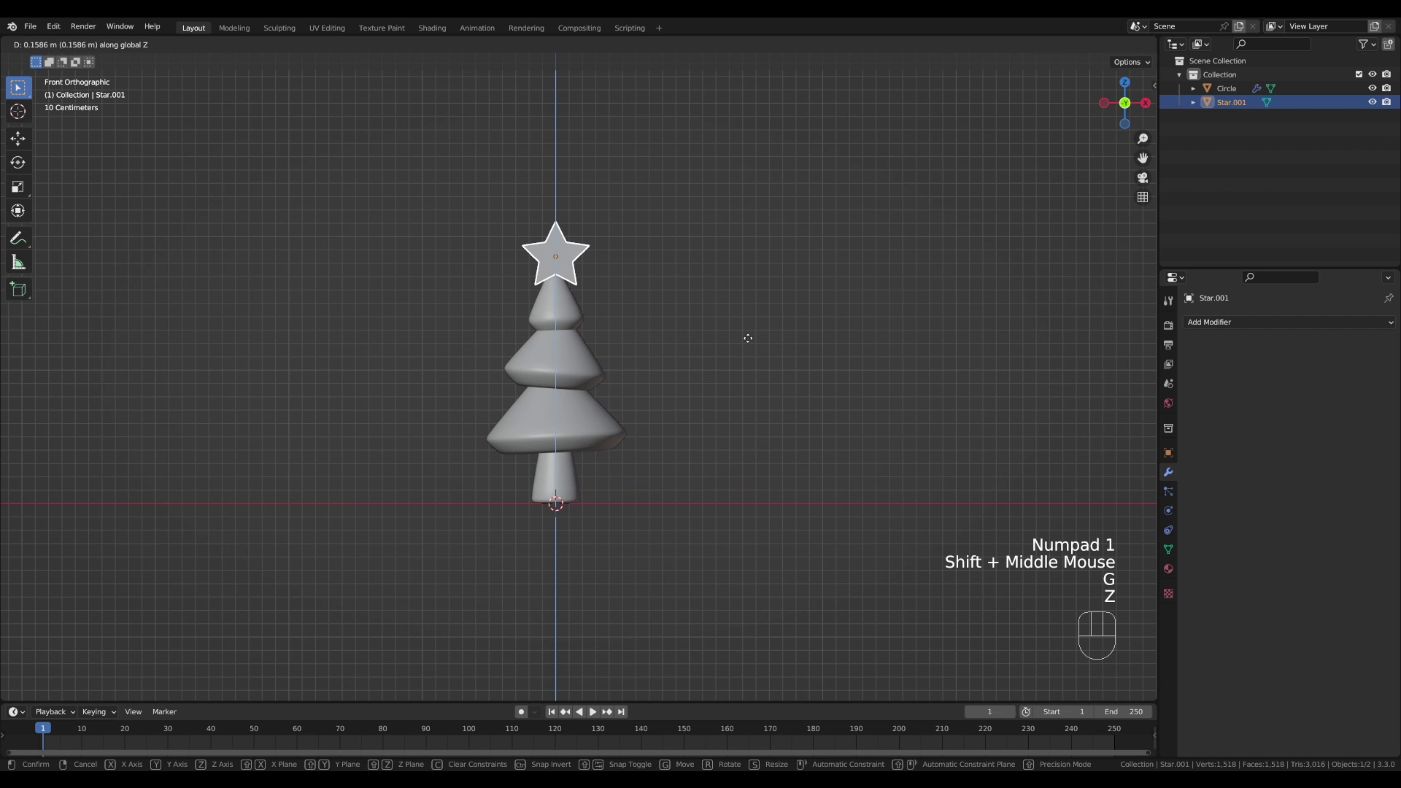
left_click(752, 342)
left_click_drag(620, 204, 706, 254)
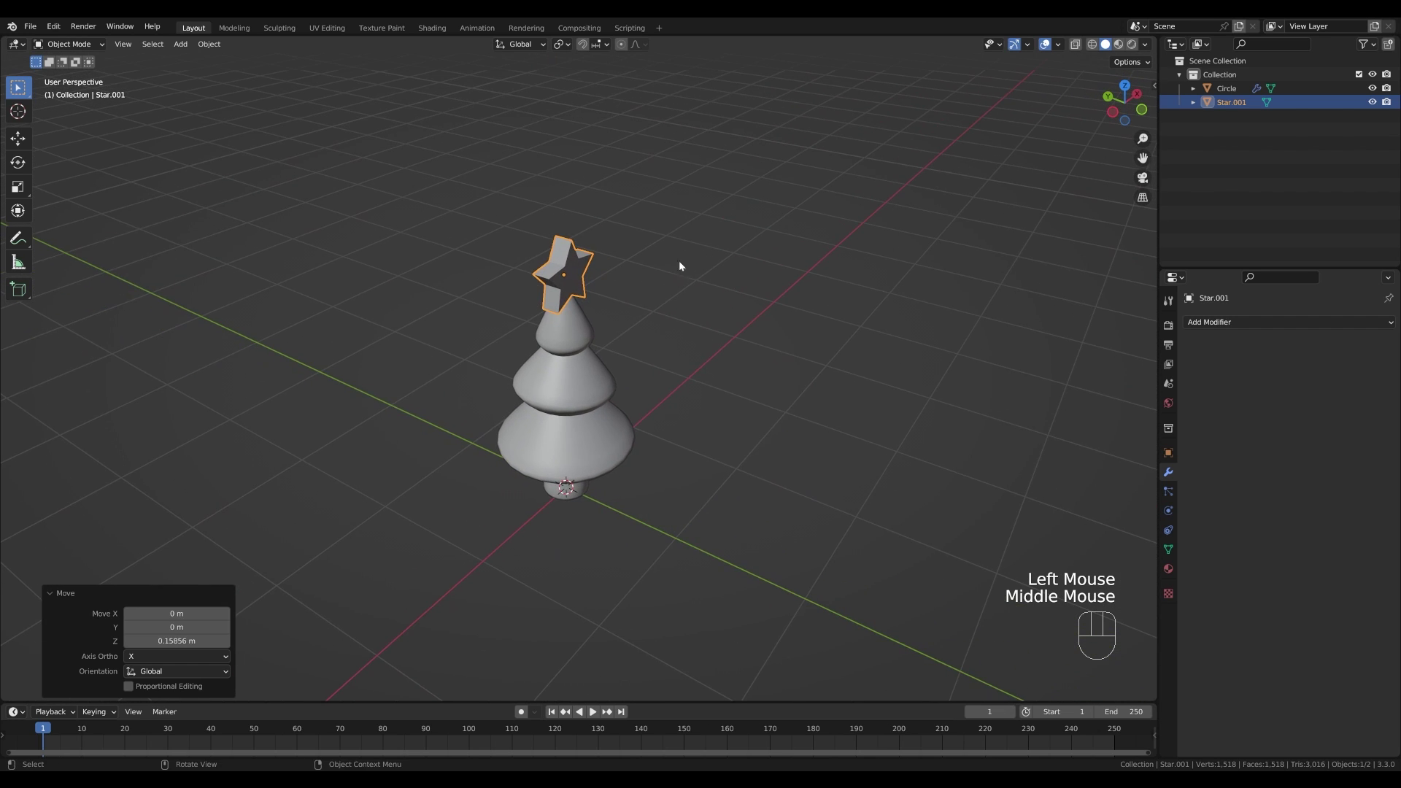
- Pull the star's centre vertex outward along Y to give it a pointed, faceted middle
key("Tab")
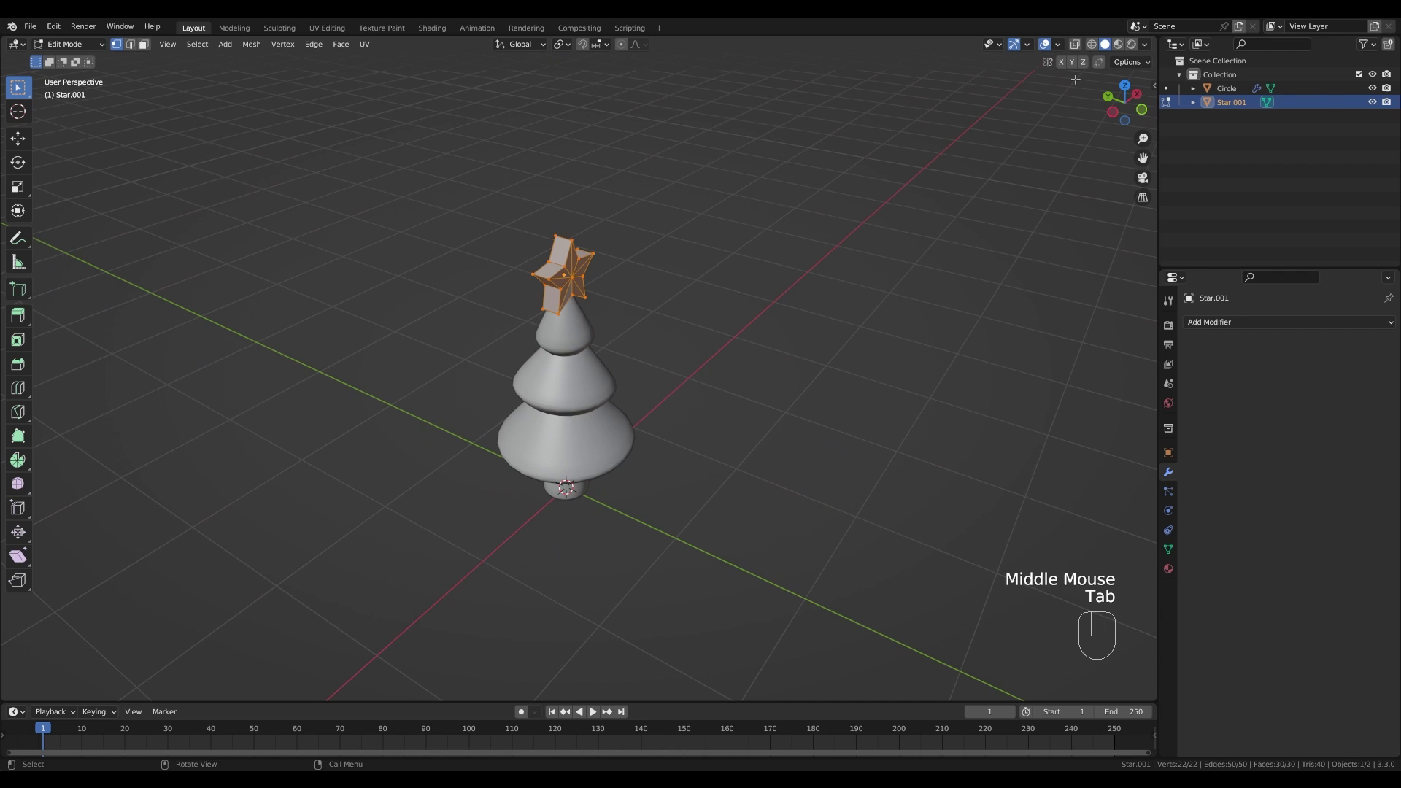
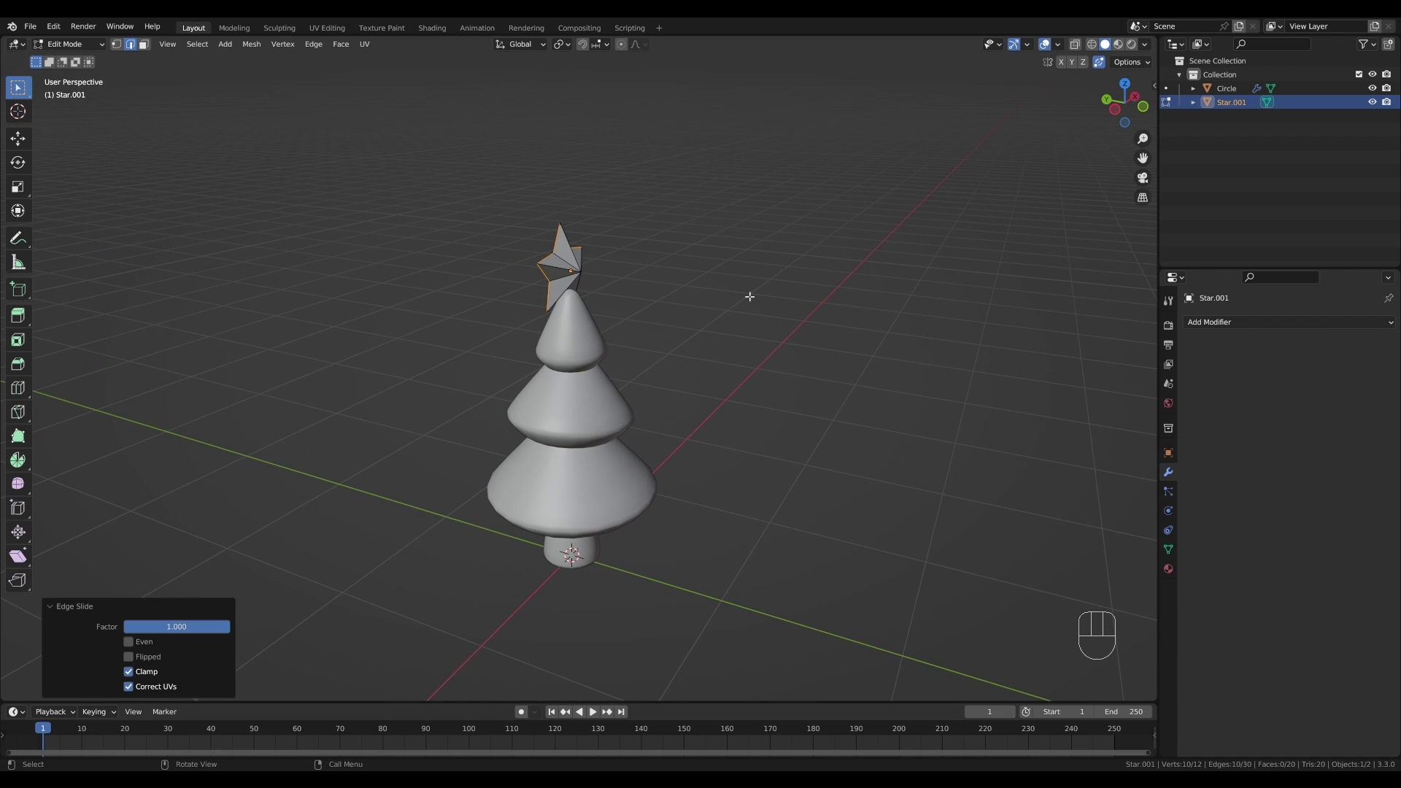
key("KP_3")
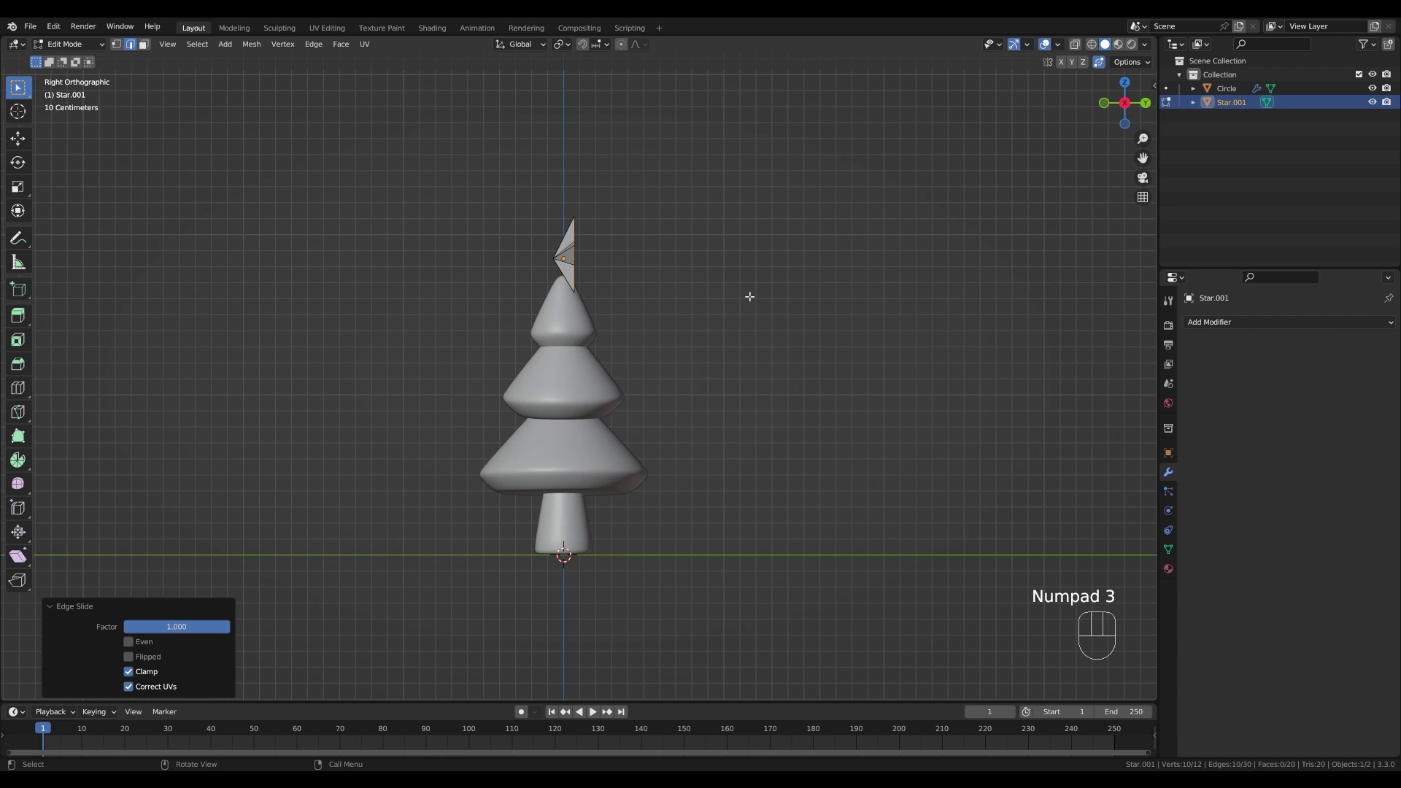
key("a")
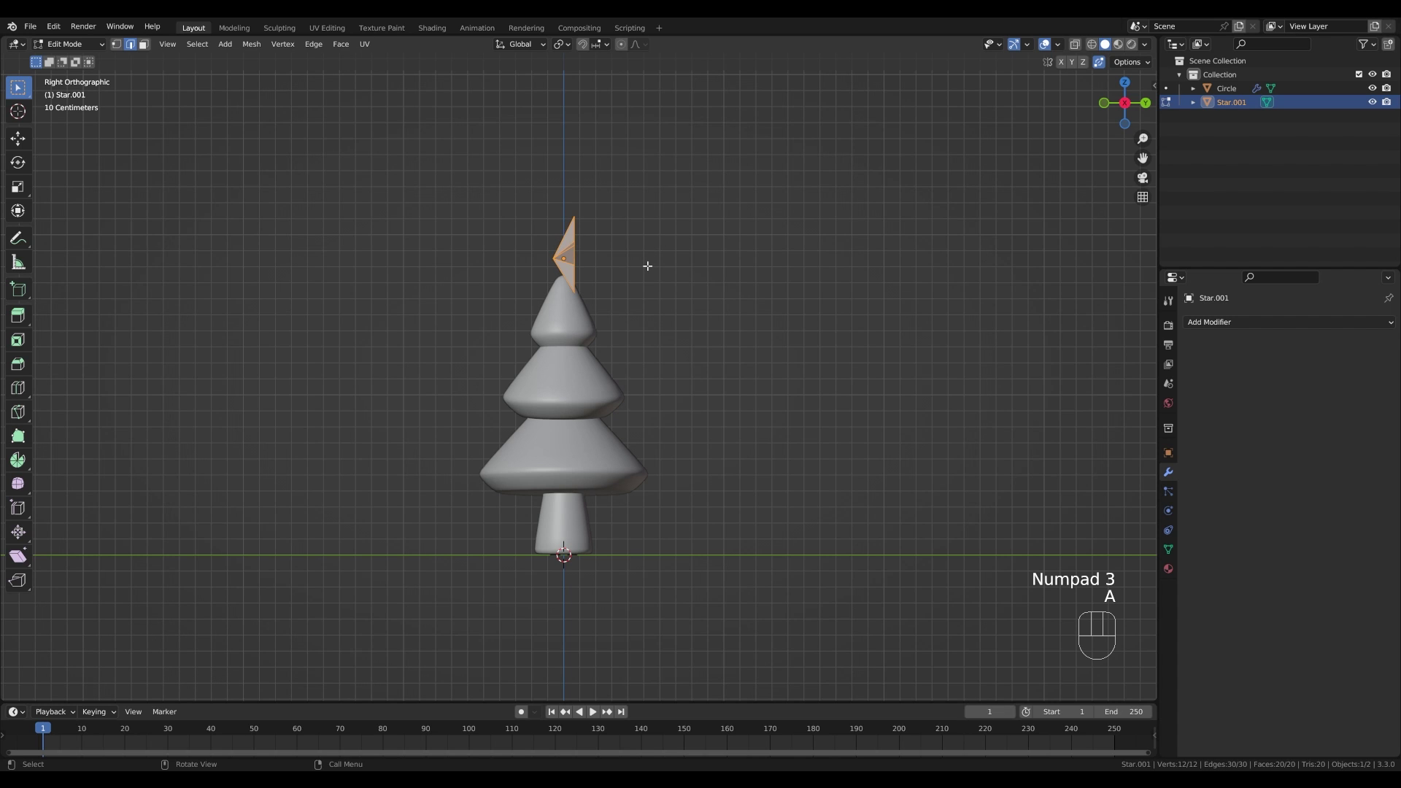
key("g")
key("y")
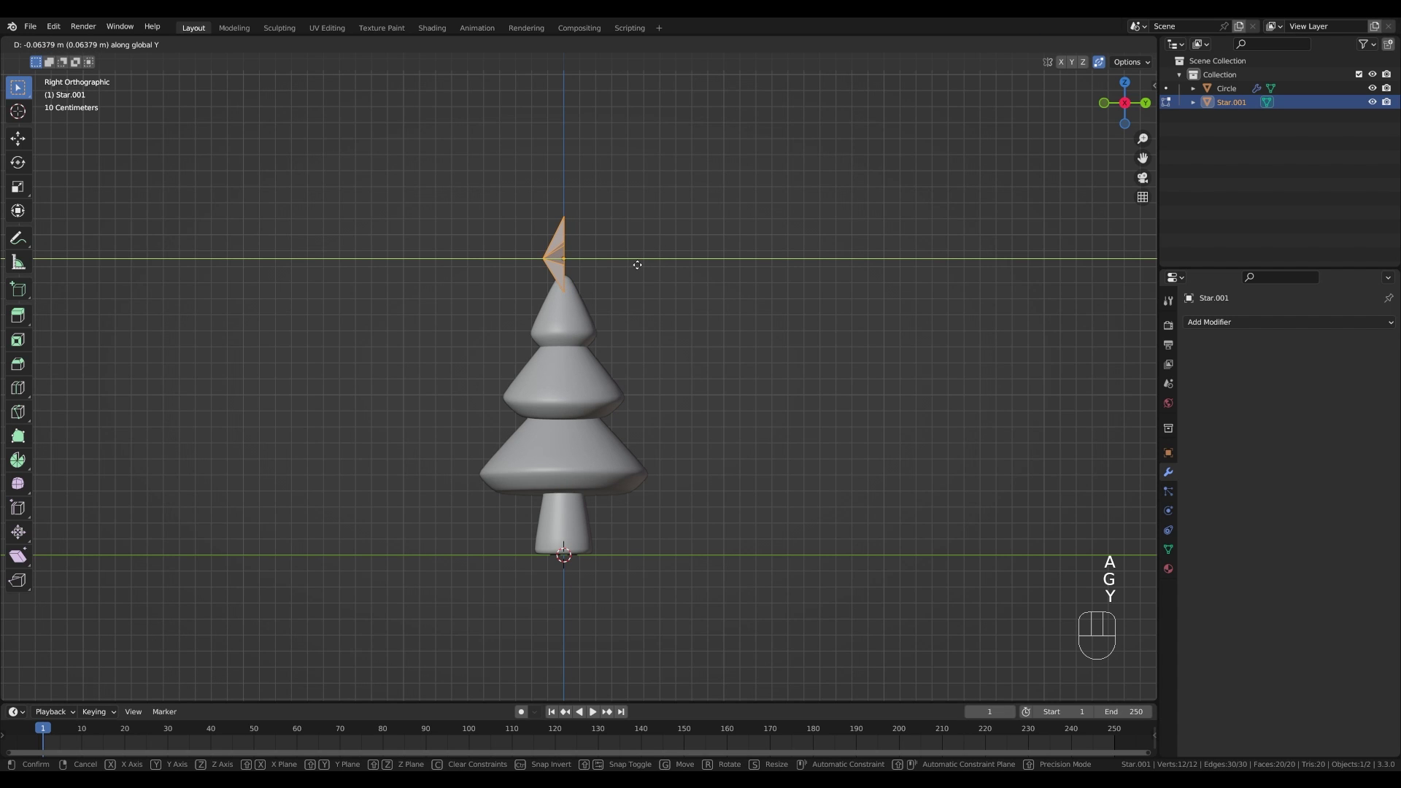
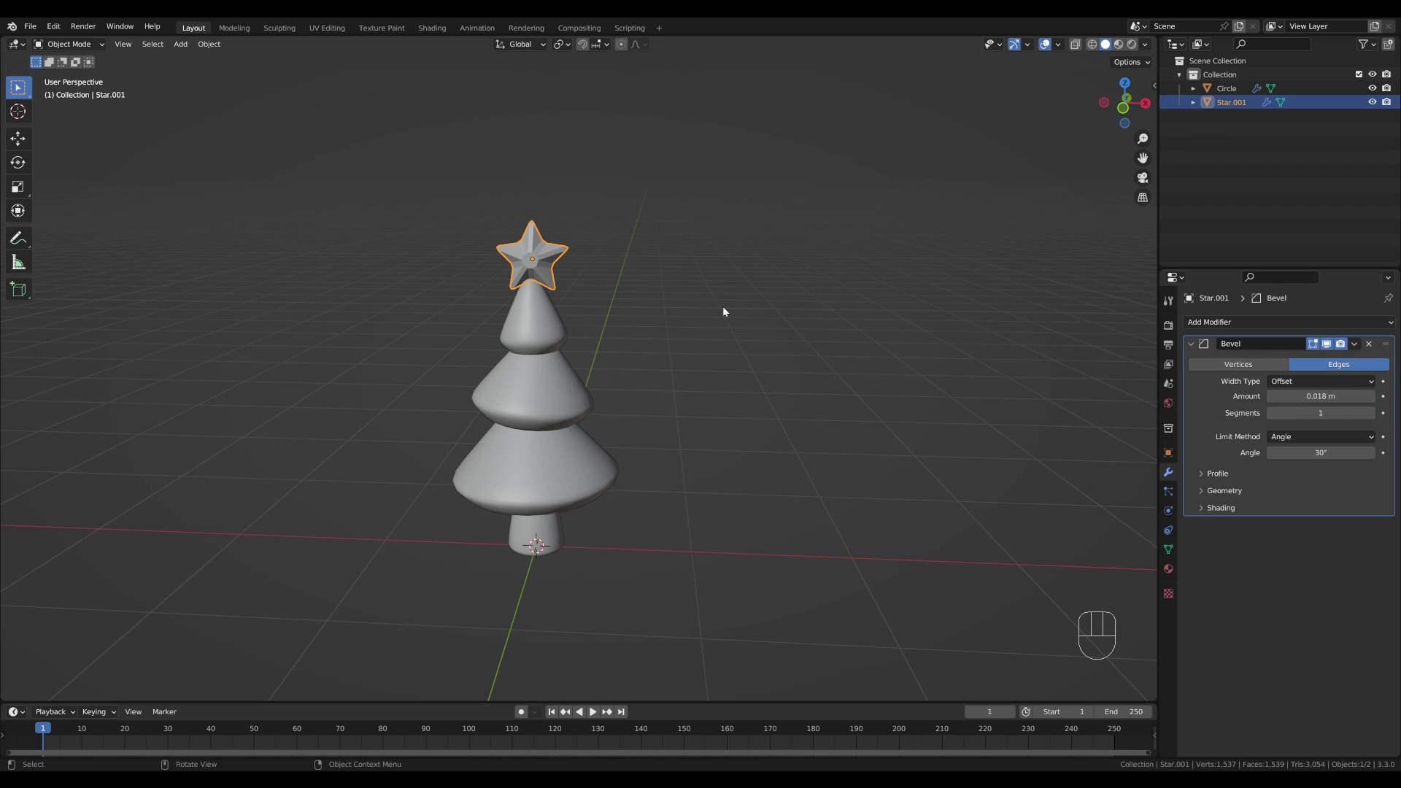
- Subdivide the star to level 2, squash the tree to about 0.79 height, and lower the star onto the new top
key("ctrl+2")
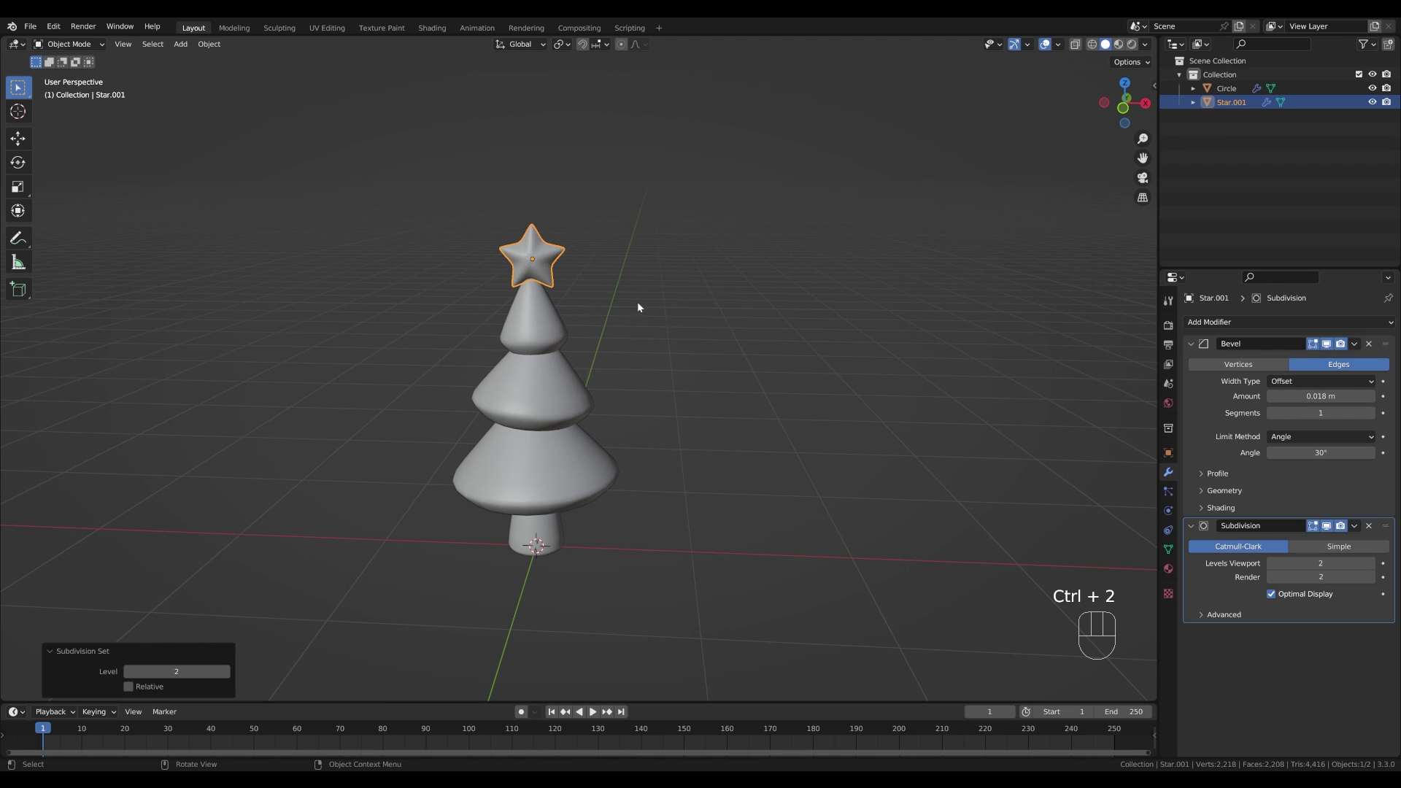
left_click_drag(538, 253, 477, 252)
left_click(668, 279)
left_click_drag(613, 327, 637, 325)
key("KP_1")
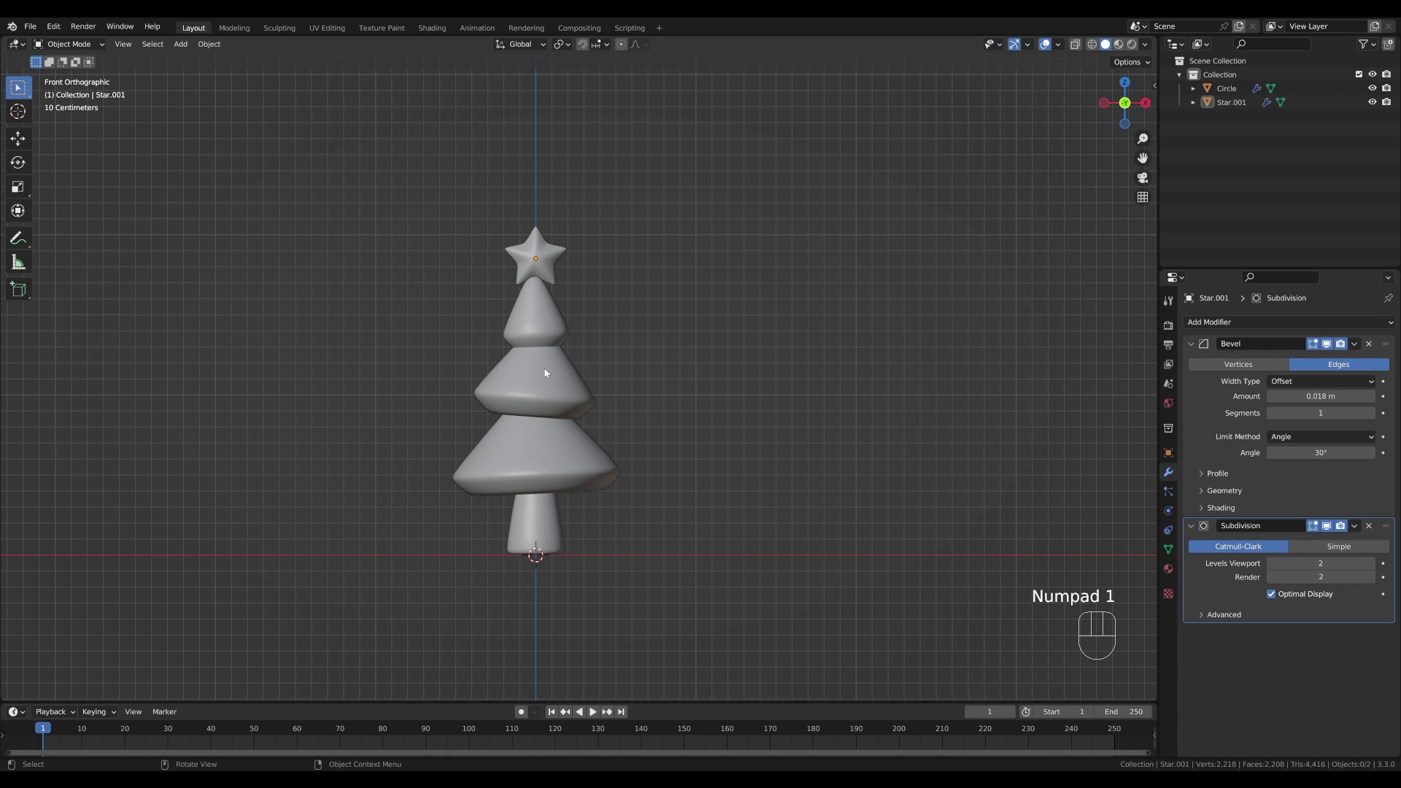
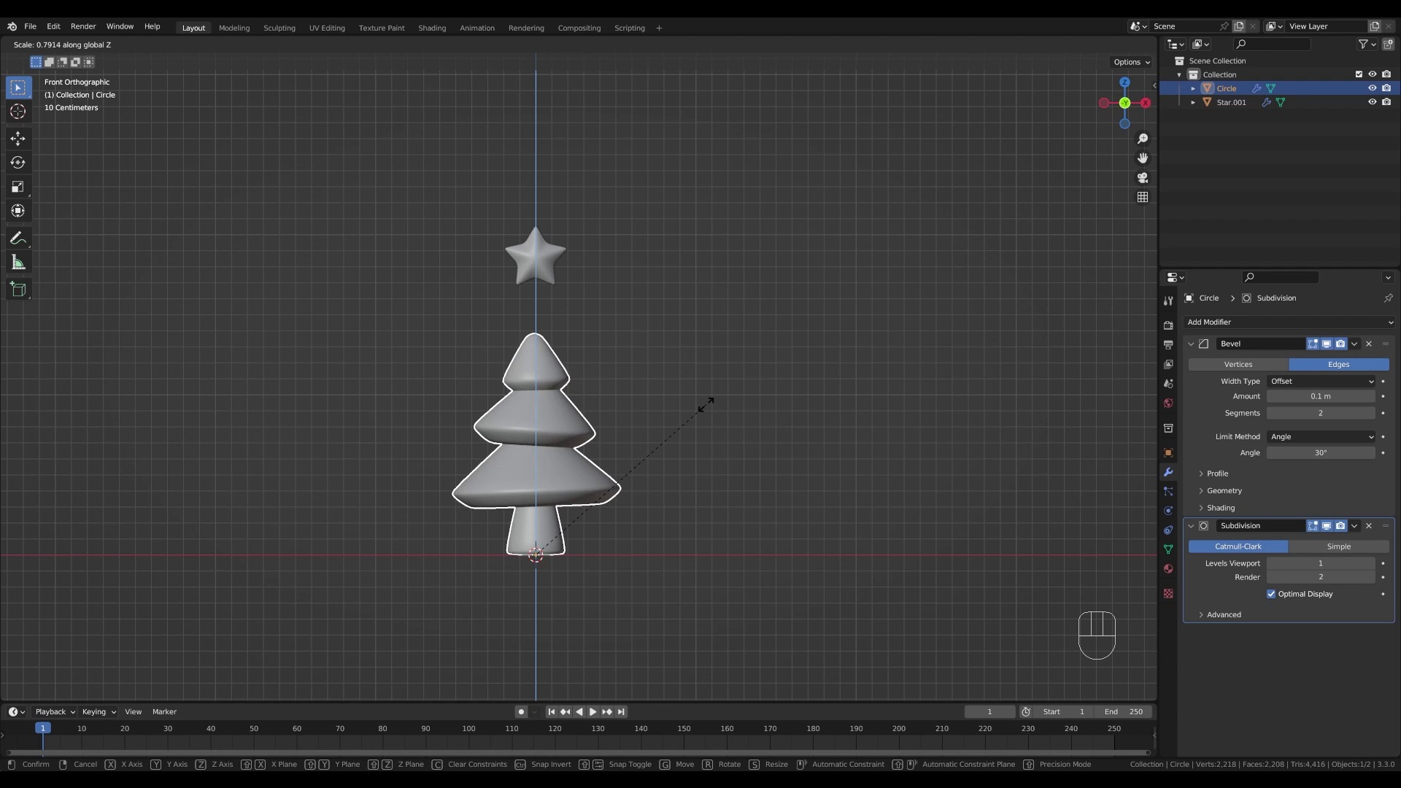
left_click(711, 408)
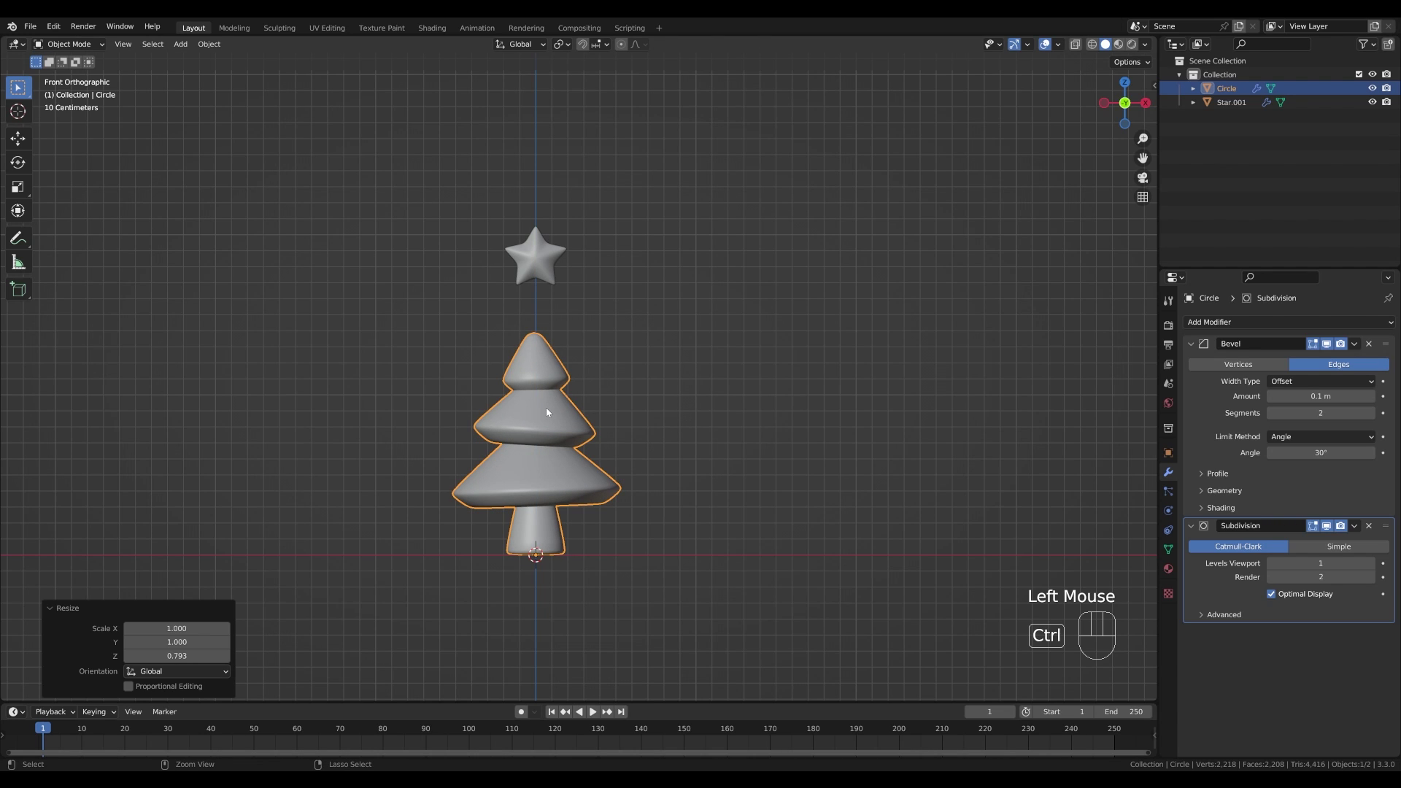
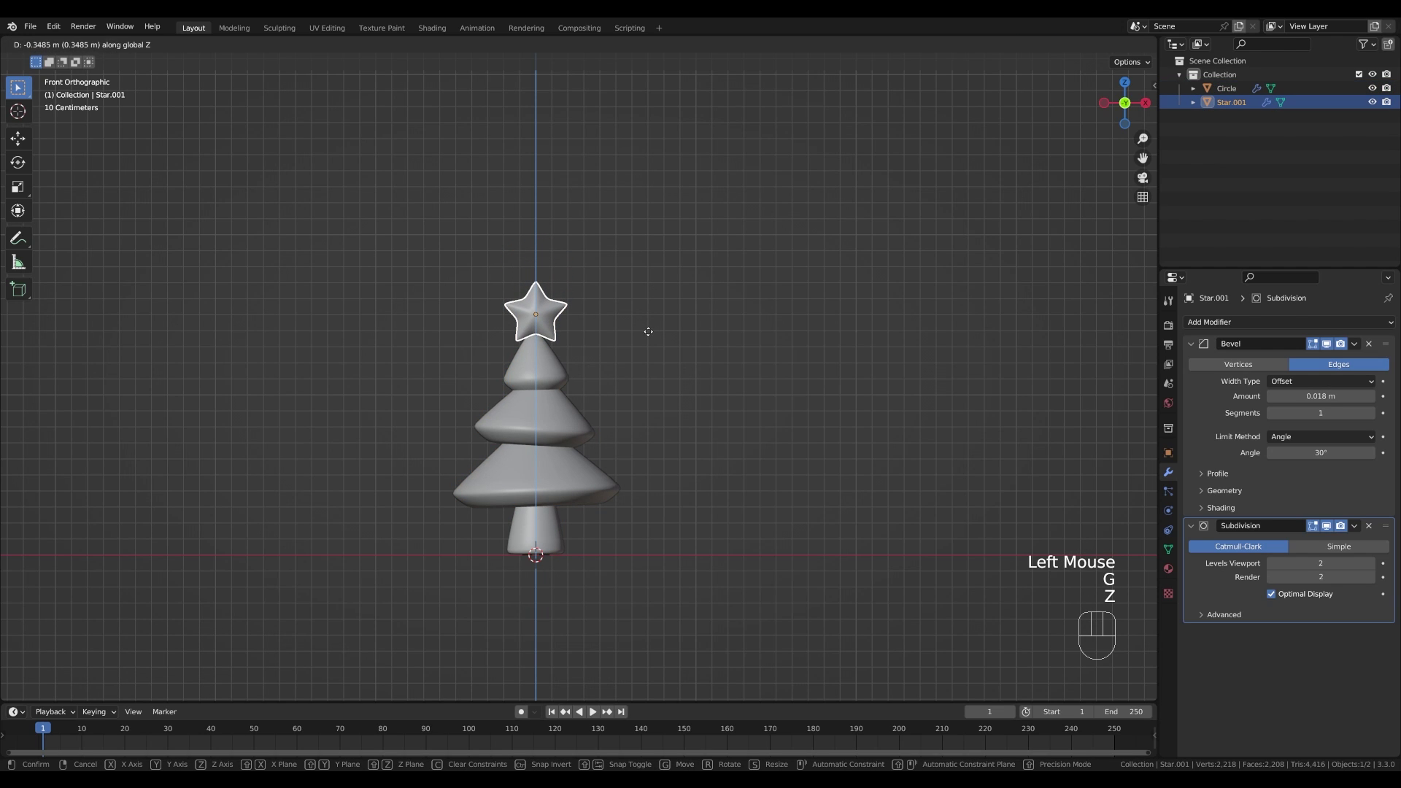
left_click(653, 335)
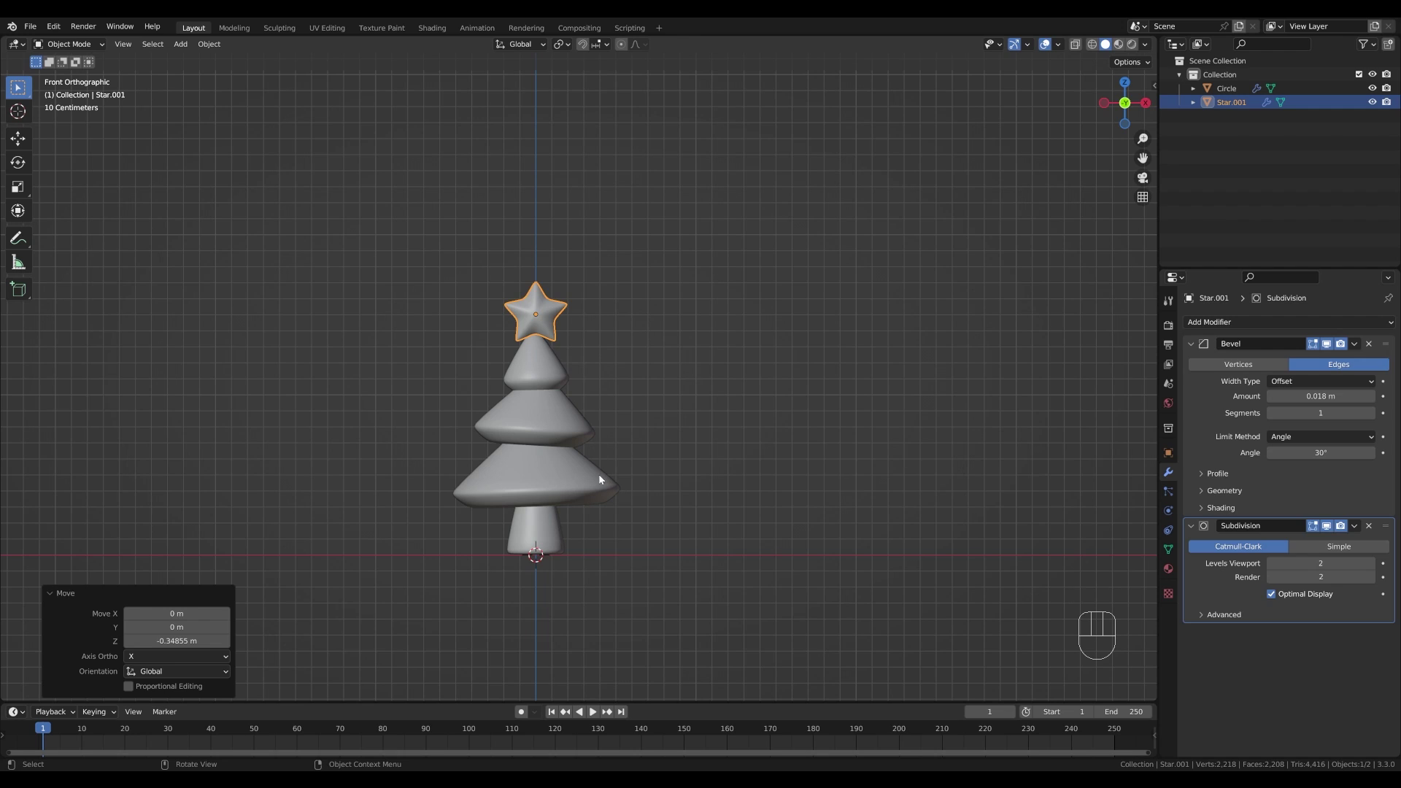
- Add a Round Cube, shrink it to about 0.095 and raise it to the trunk's base as an ornament
key("shift+a")
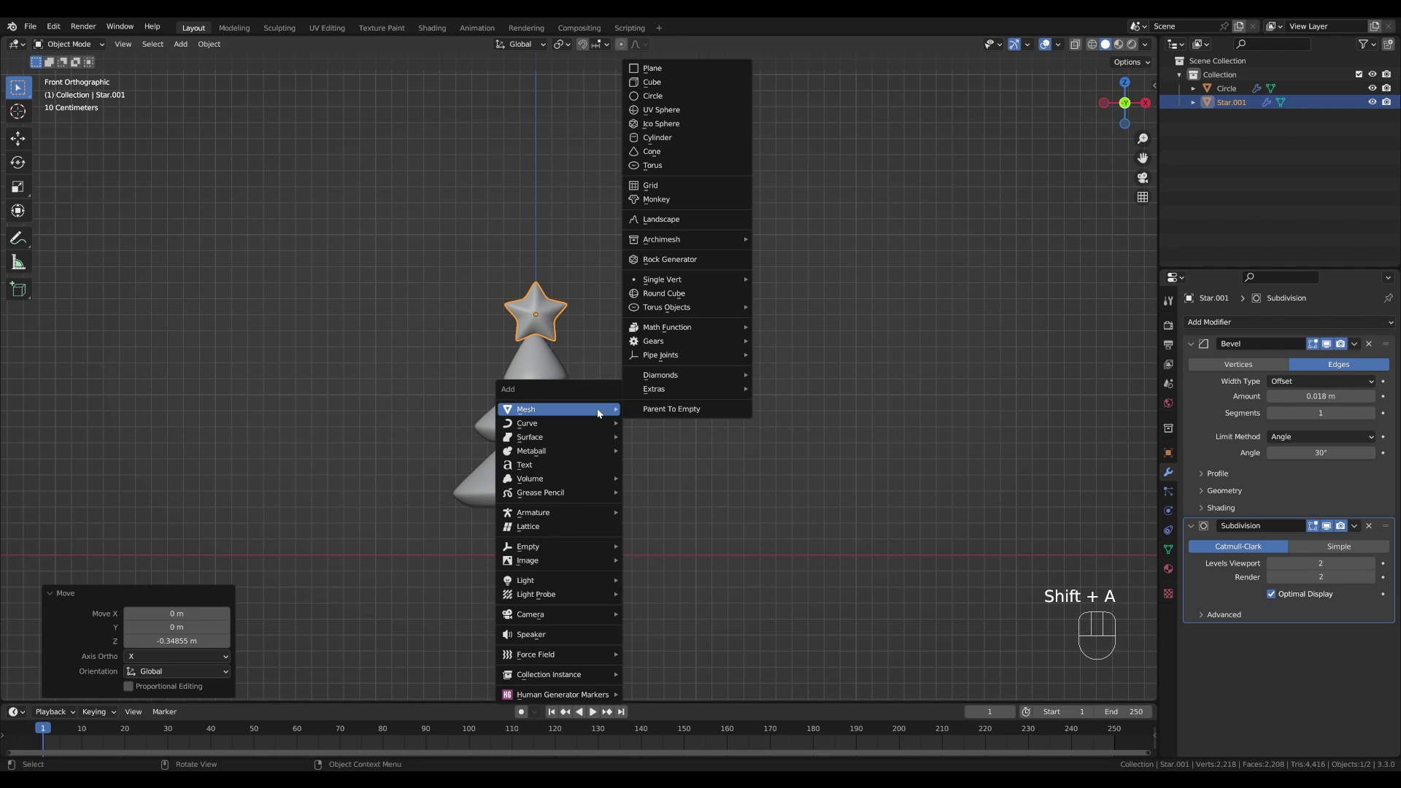
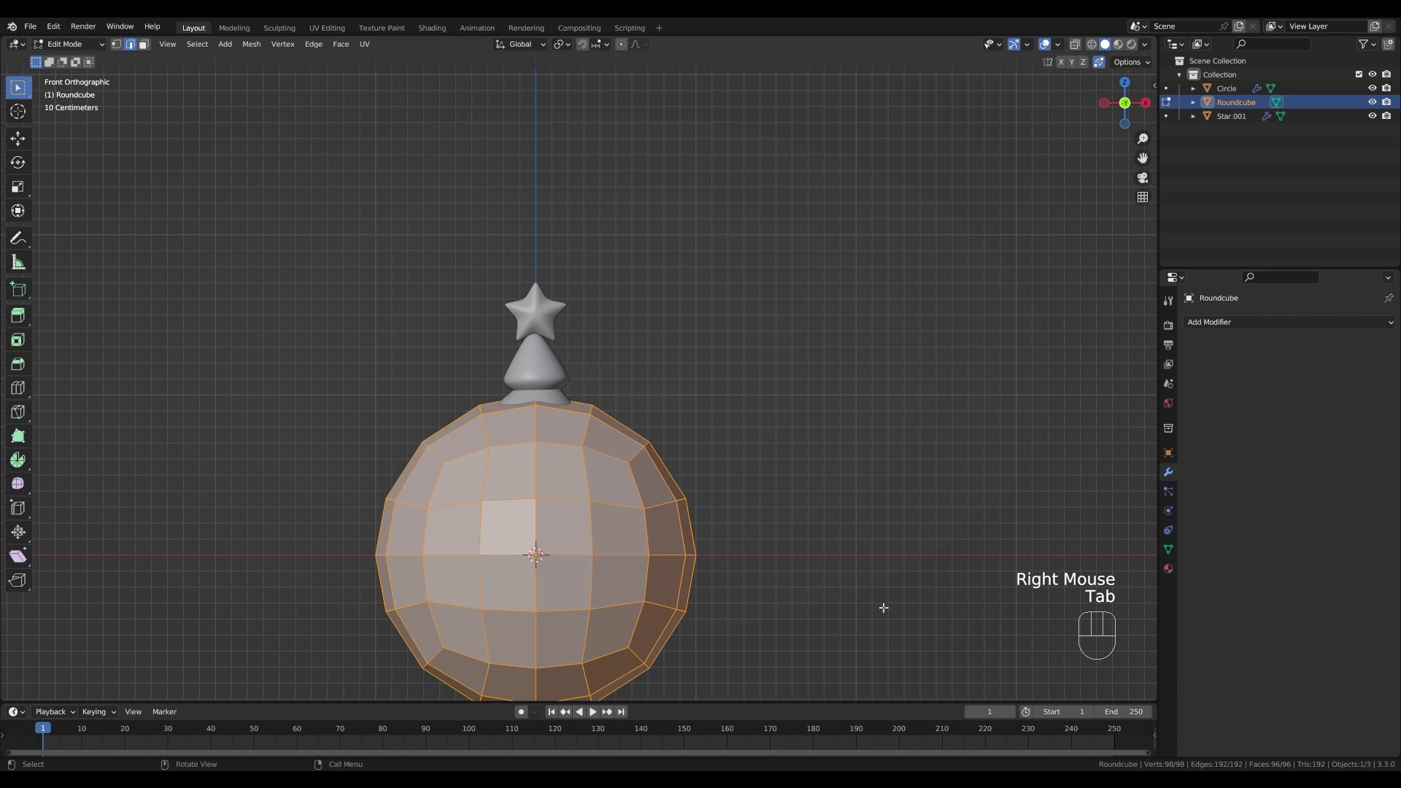
key("s")
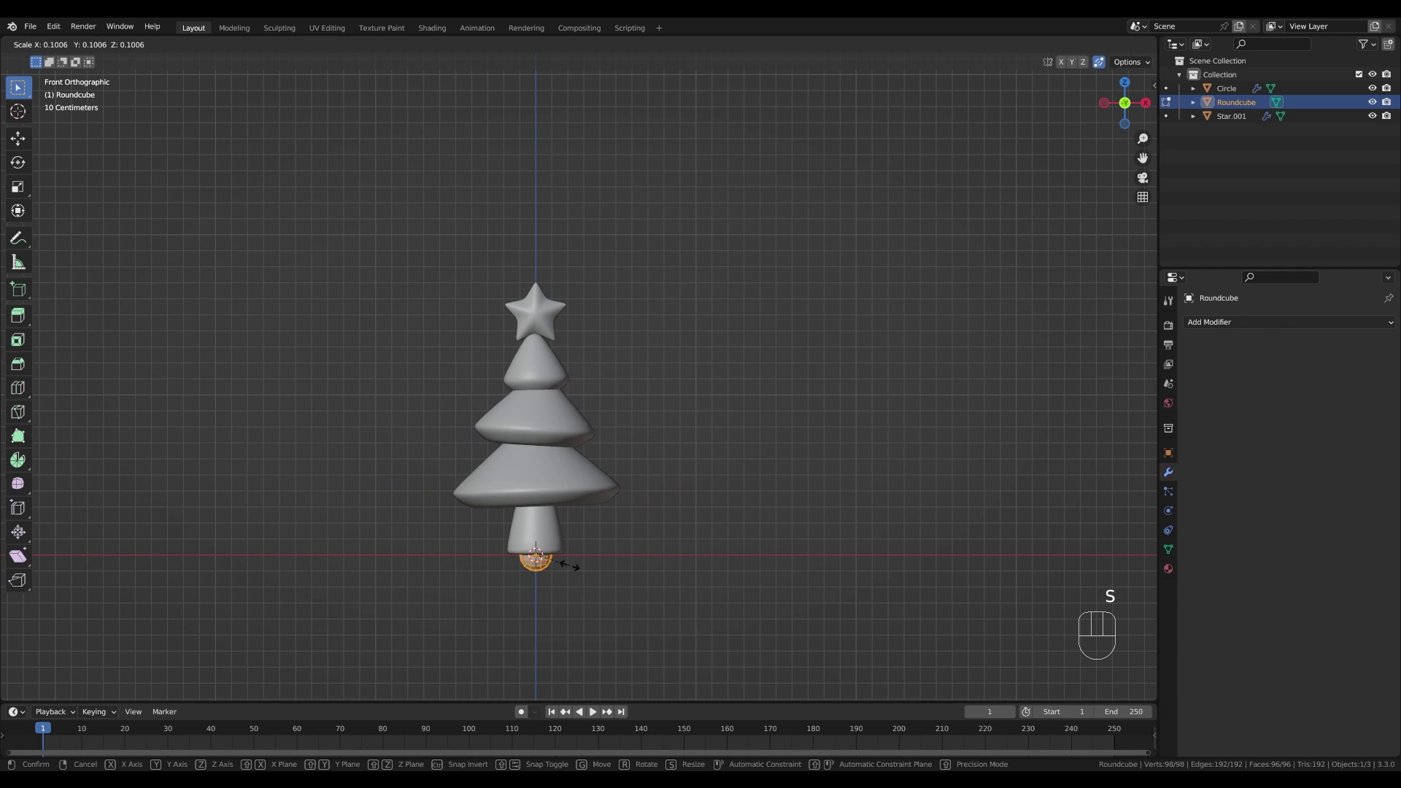
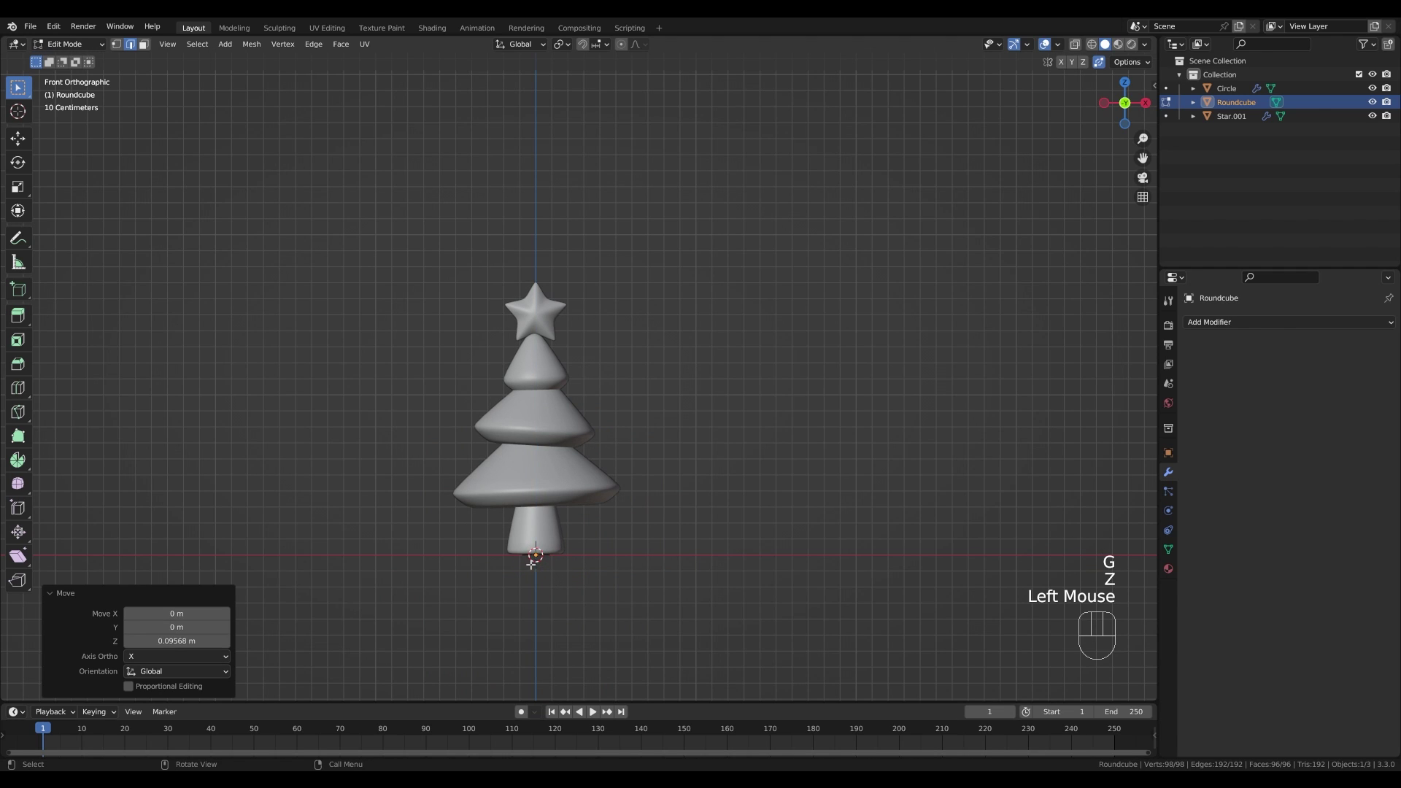
key("Tab")
left_click_drag(605, 46, 465, 246)
left_click_drag(634, 465, 630, 495)
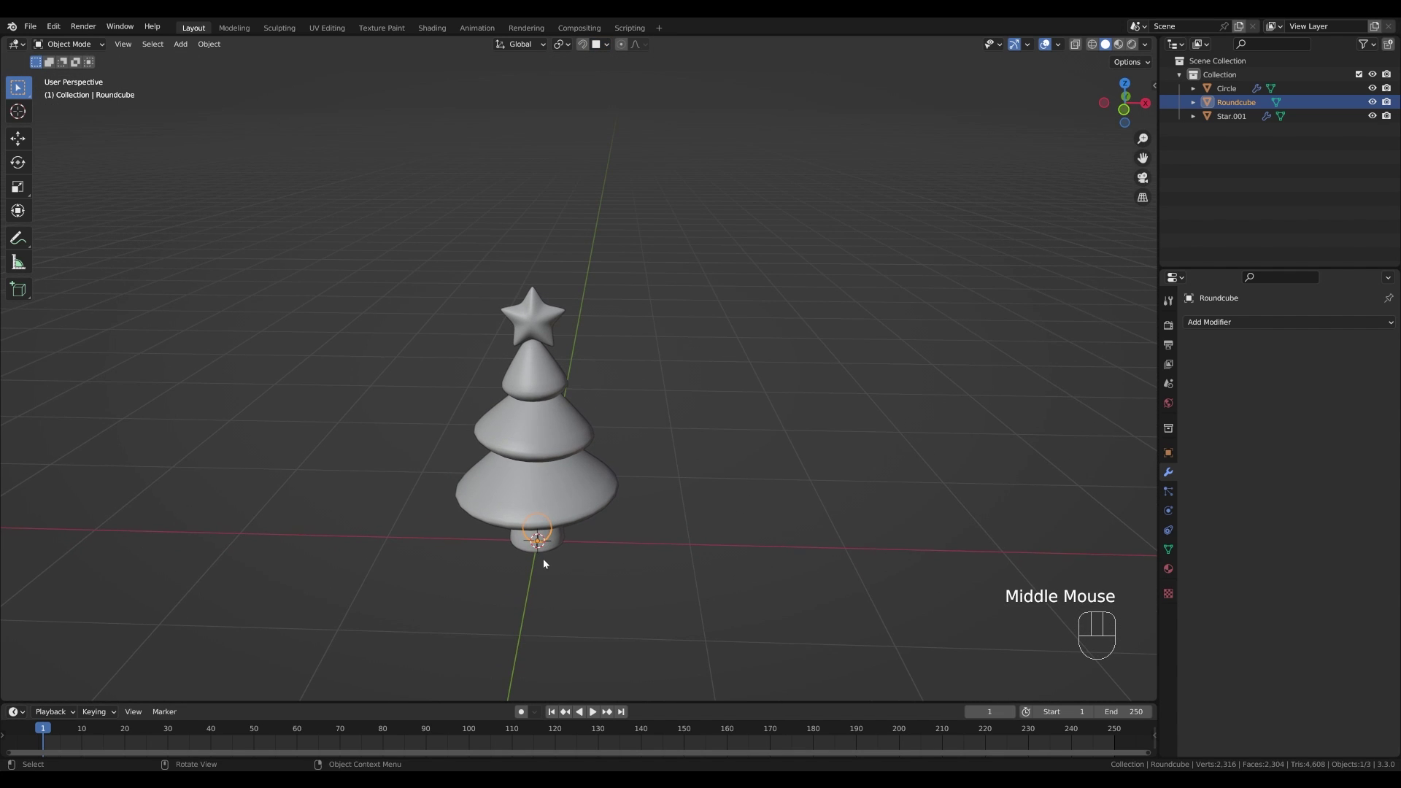
- Place the ball on the tree and make linked Alt+D copies snapped onto the tiers as ornaments
key("g")
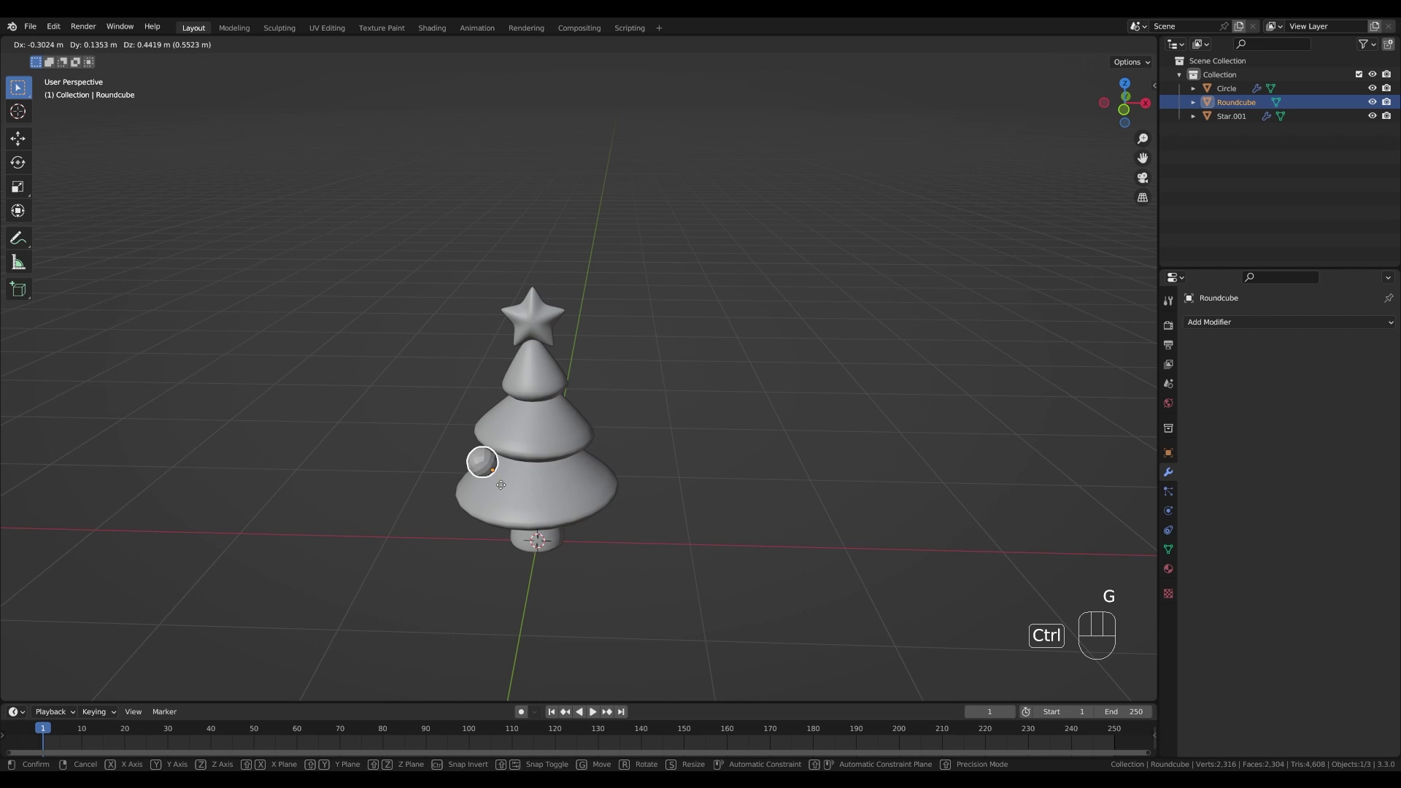
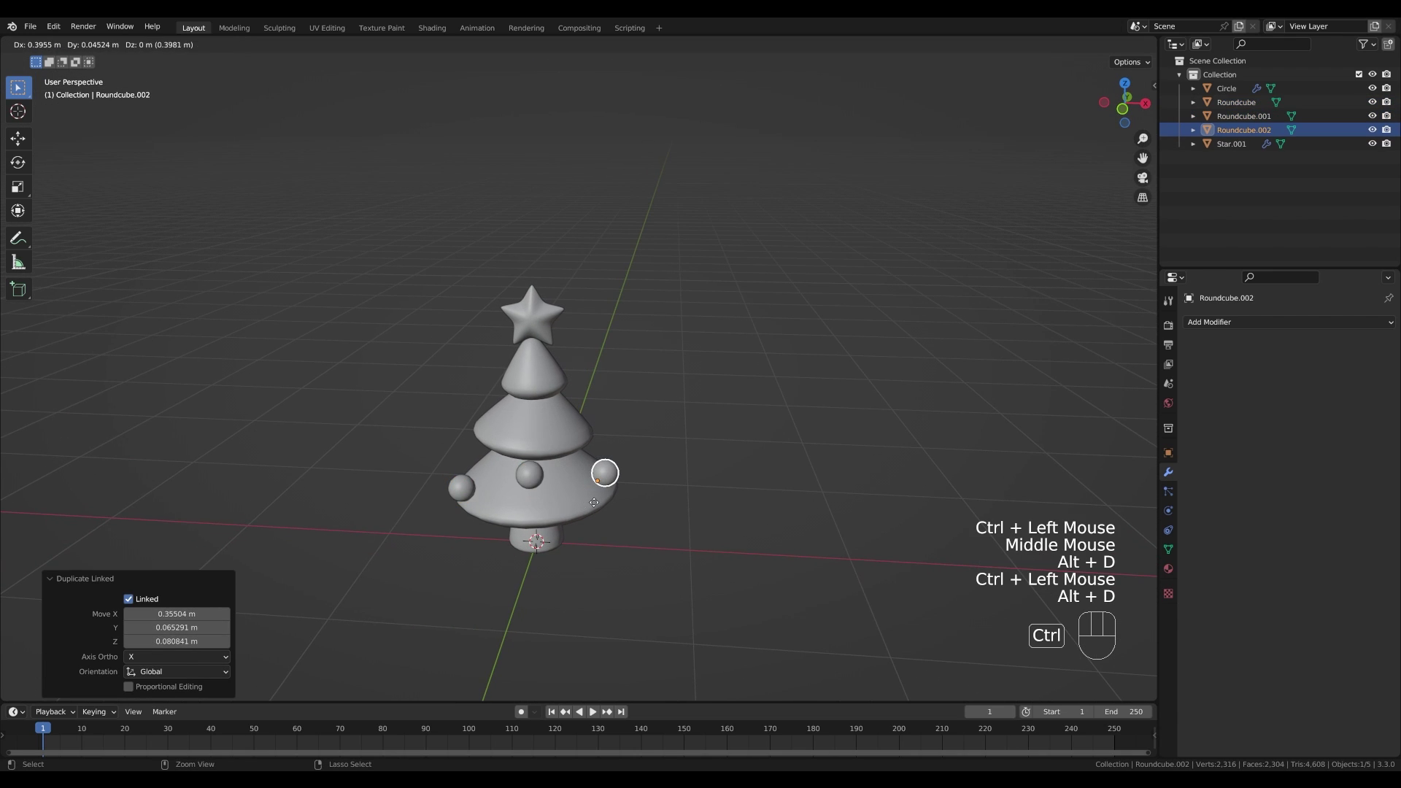
left_click(600, 510)
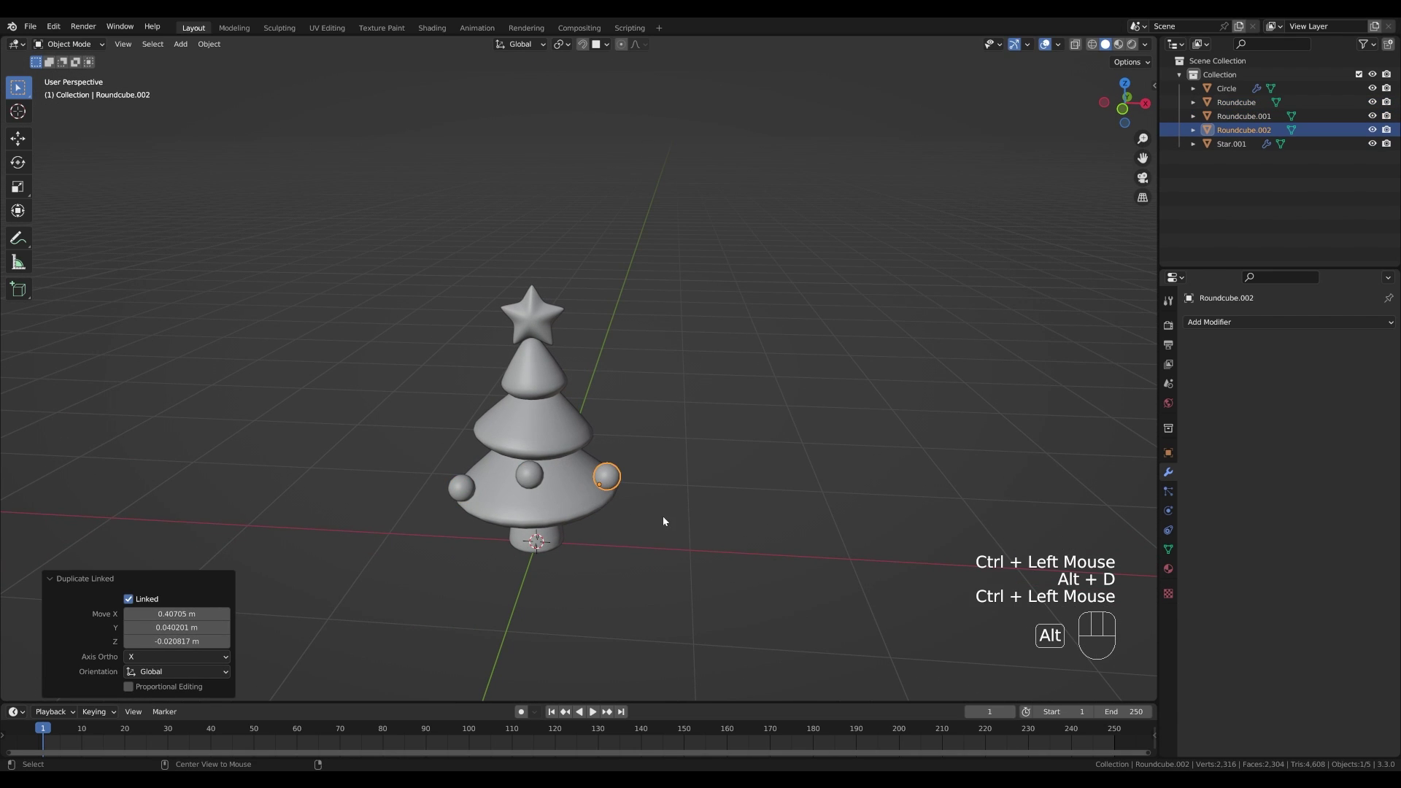
key("alt+d")
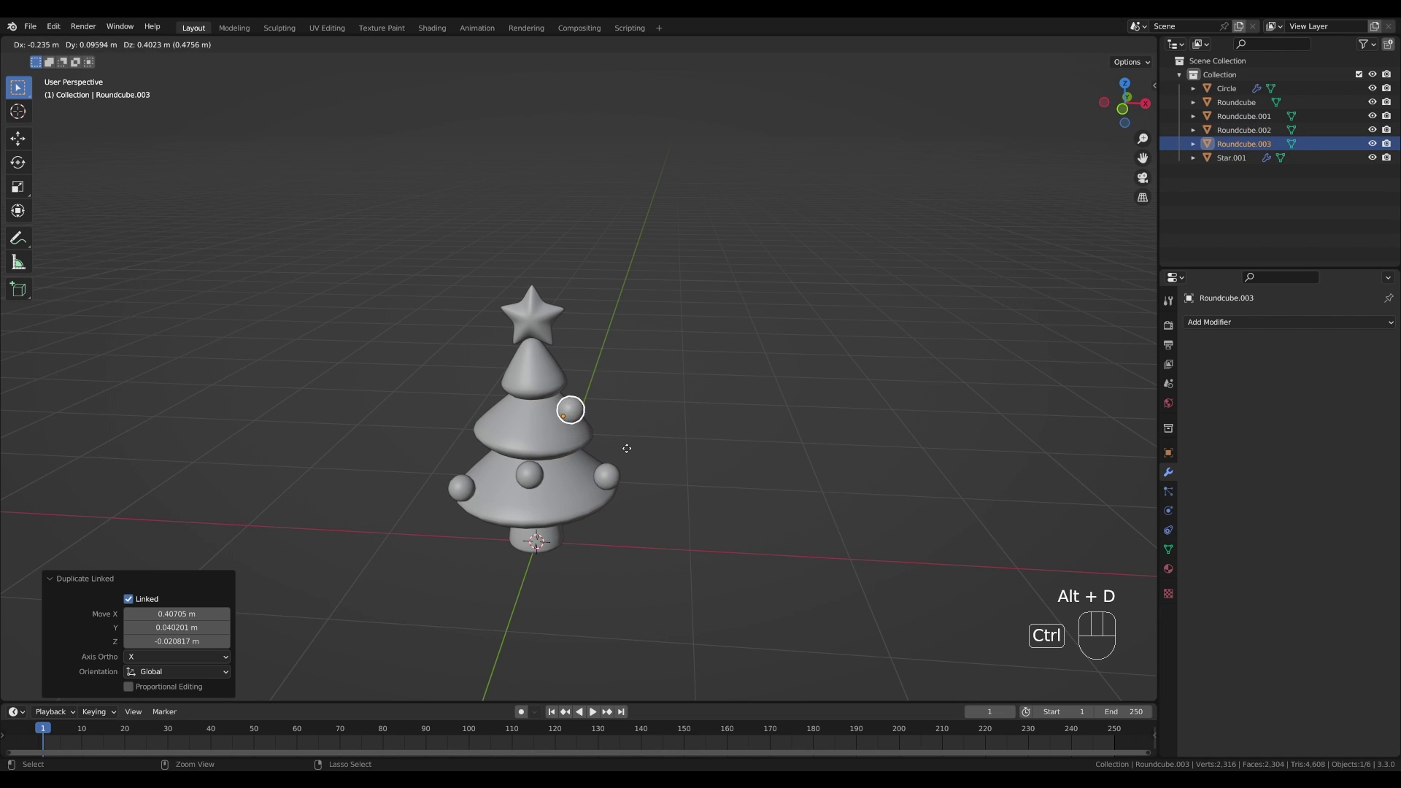
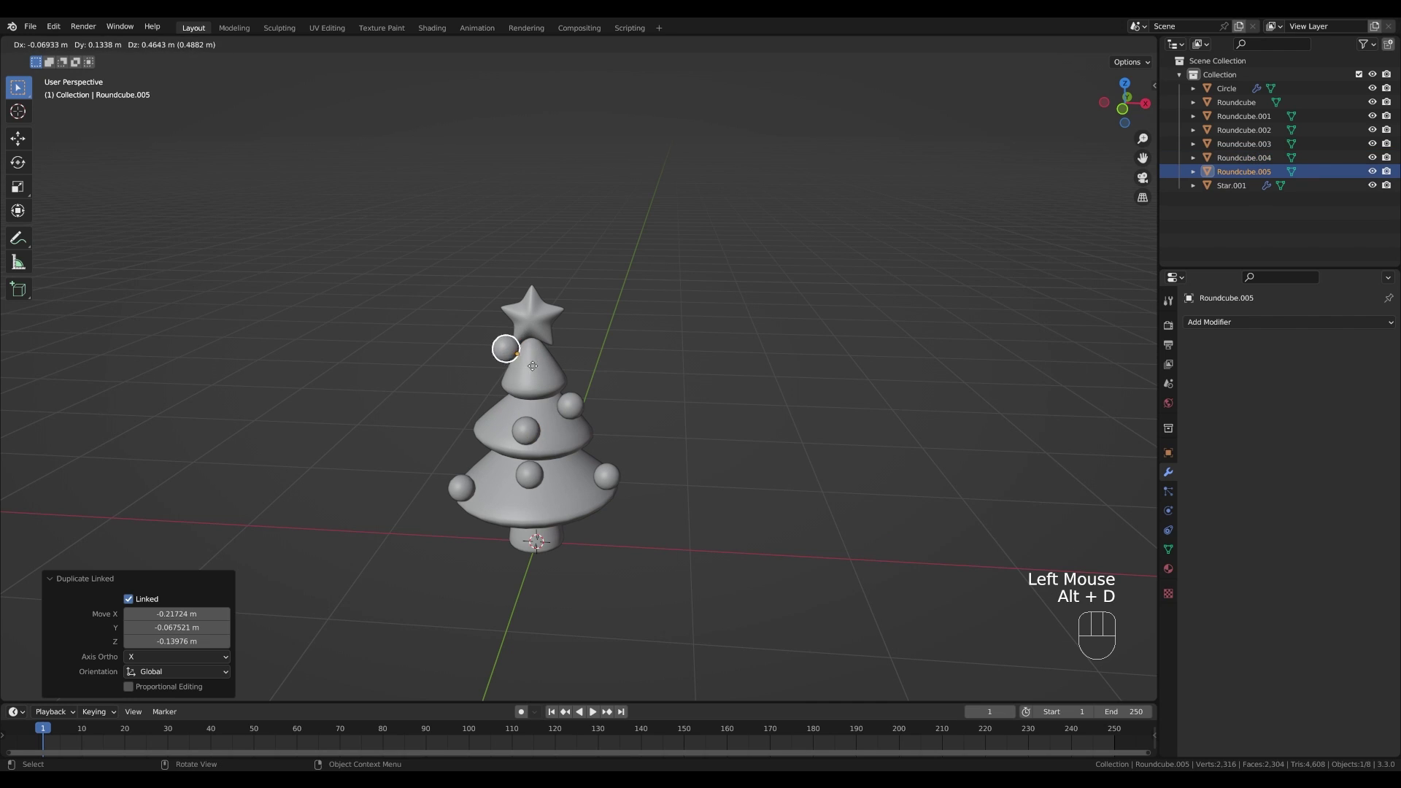
left_click(524, 430)
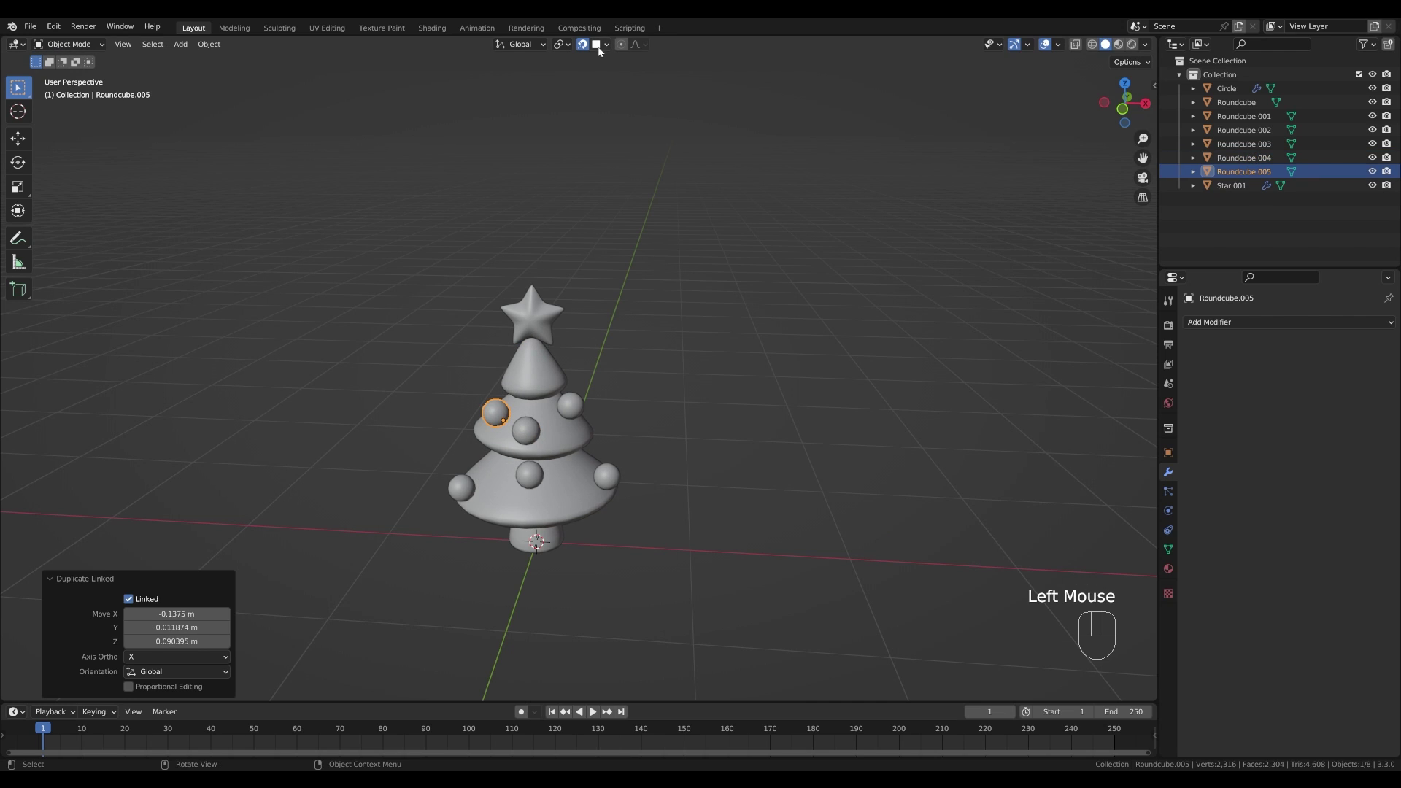
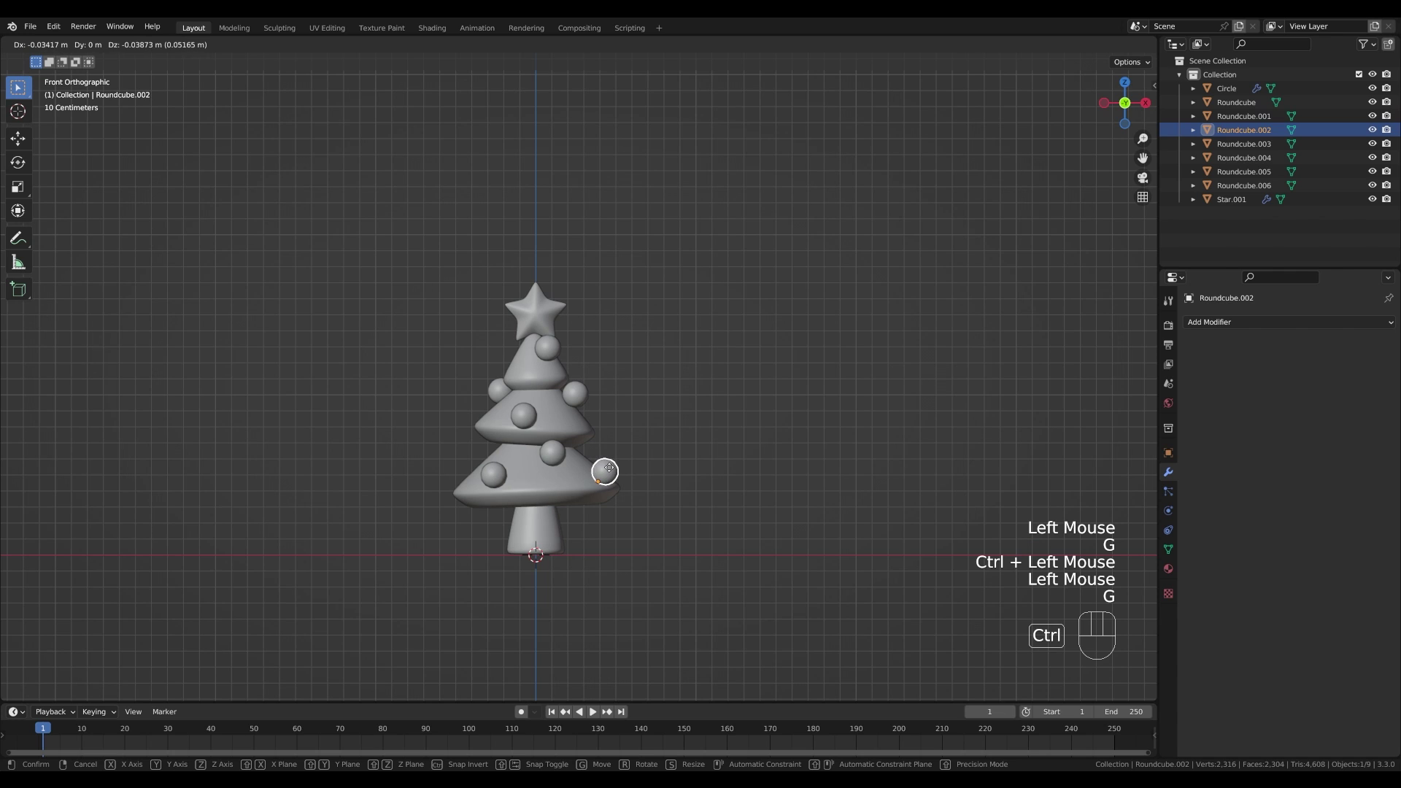
- Duplicate a bottom-tier ornament ball and place the copy on the tree
left_click(612, 472)
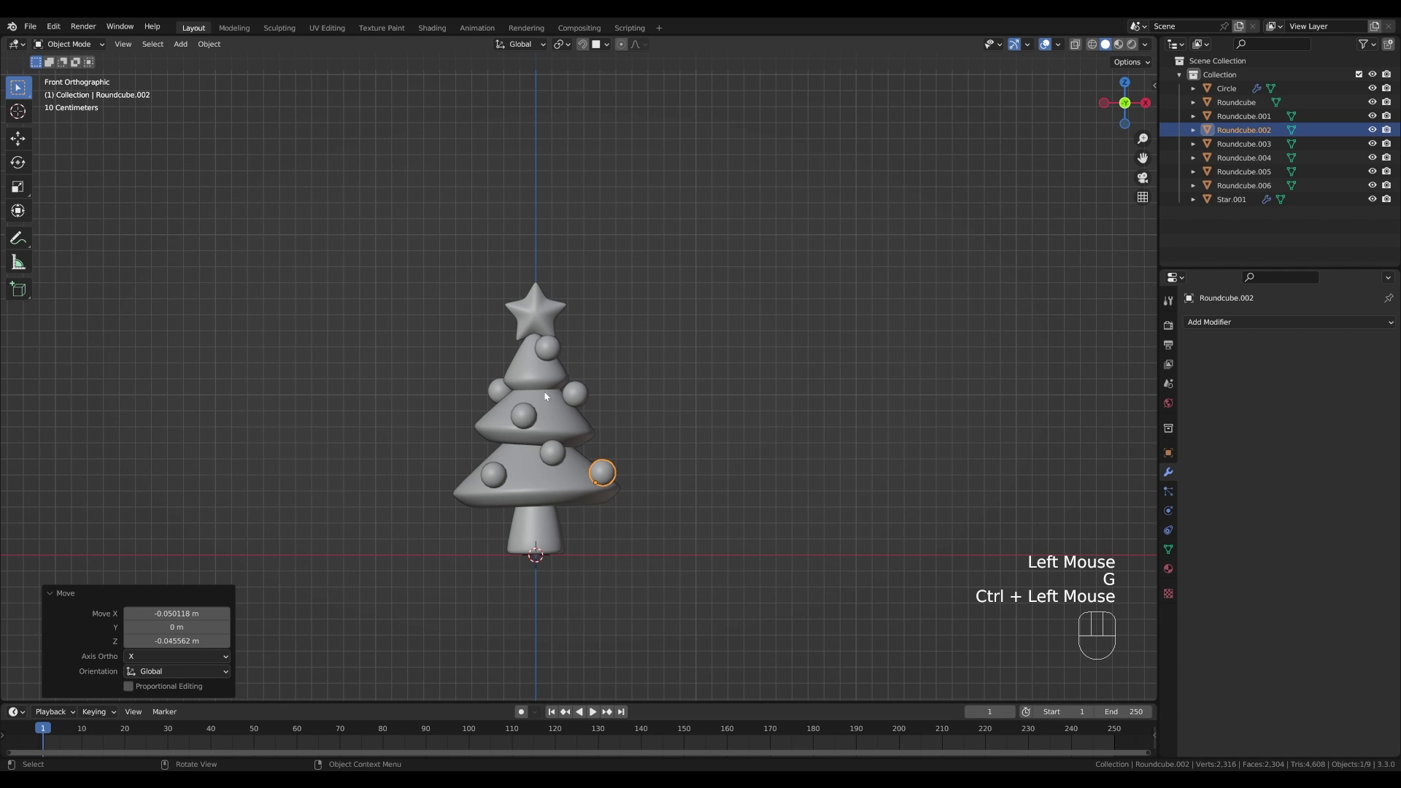
left_click_drag(672, 326, 516, 378)
scroll("down", 3)
left_click_drag(671, 443, 629, 443)
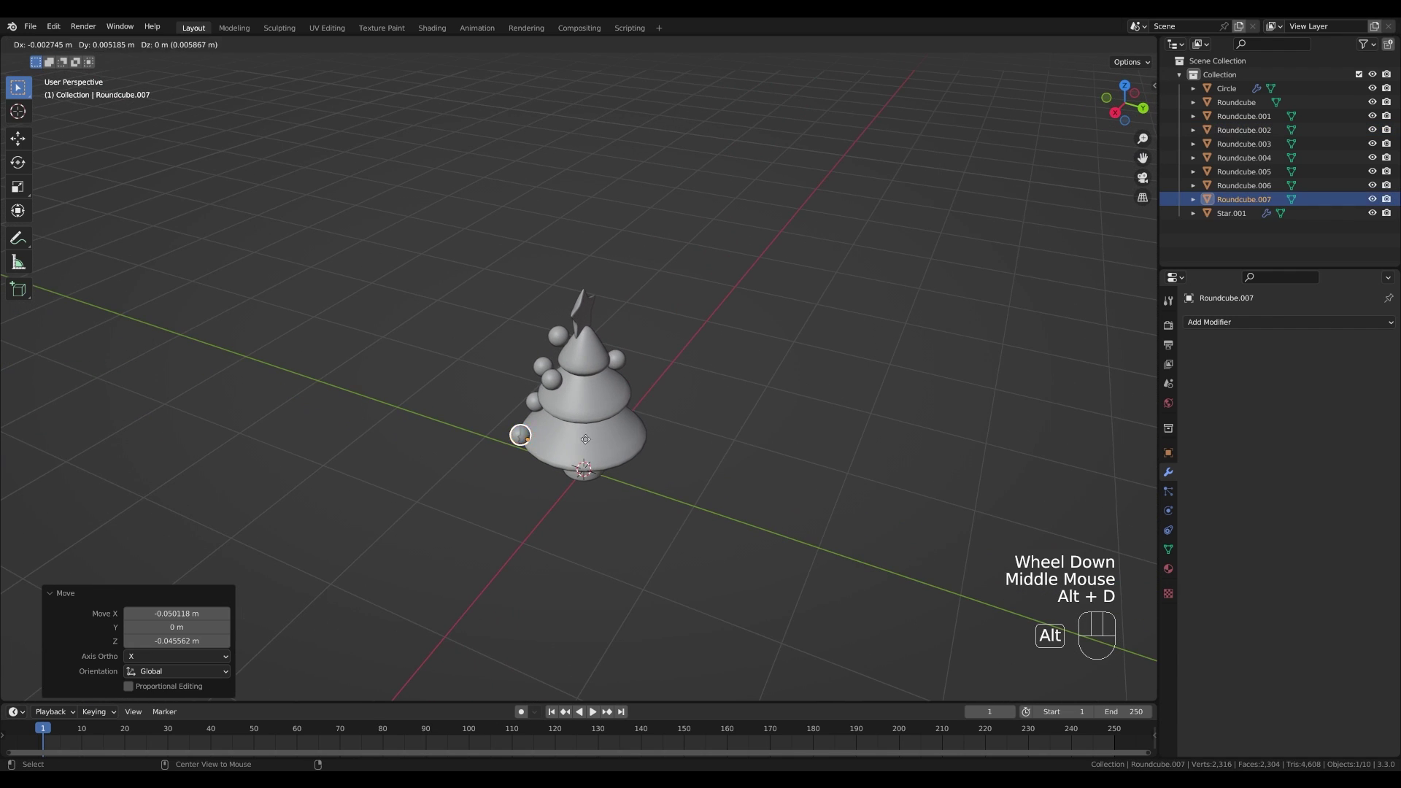
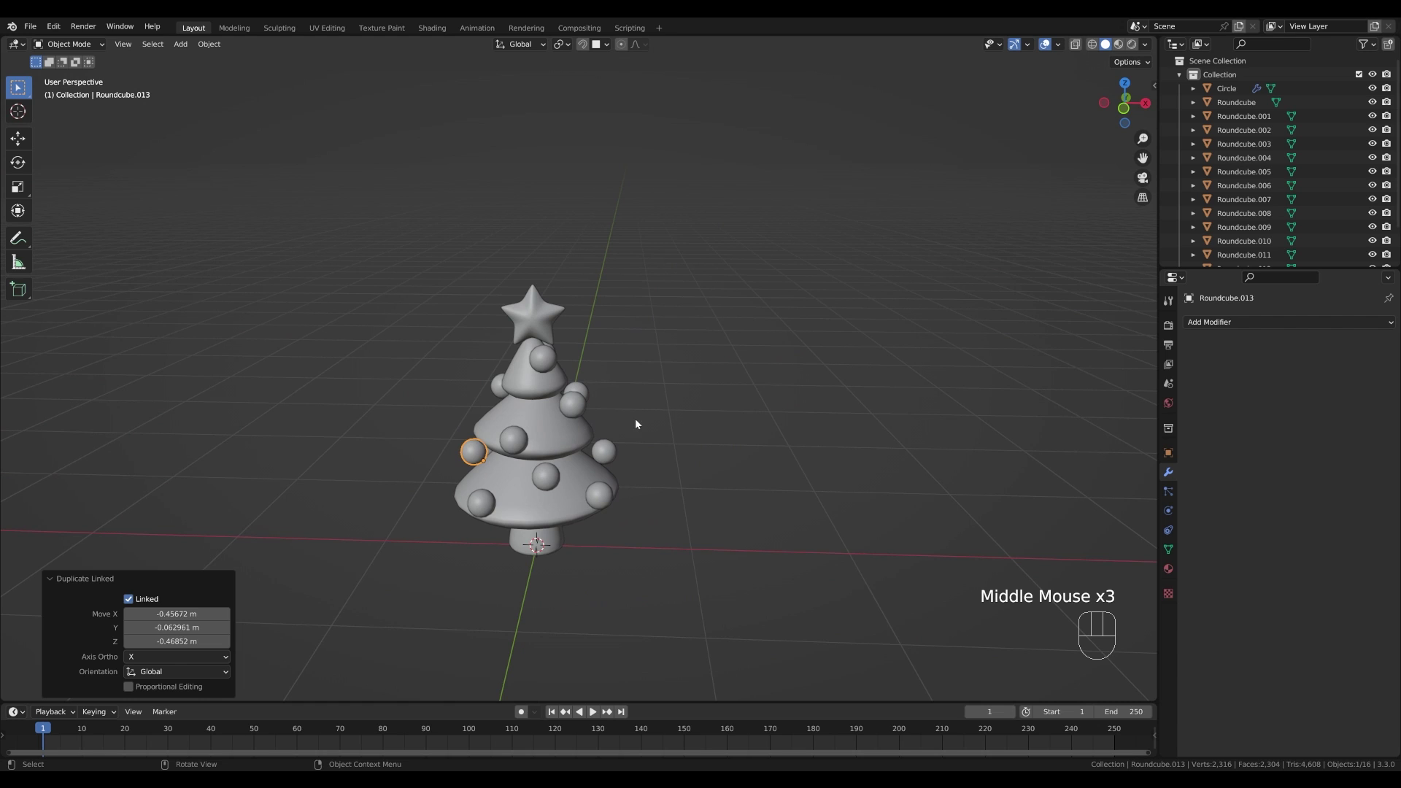
- From front view, push the new ornament's geometry along its local Z into the tier's edge
key("KP_1")
scroll("up", 3)
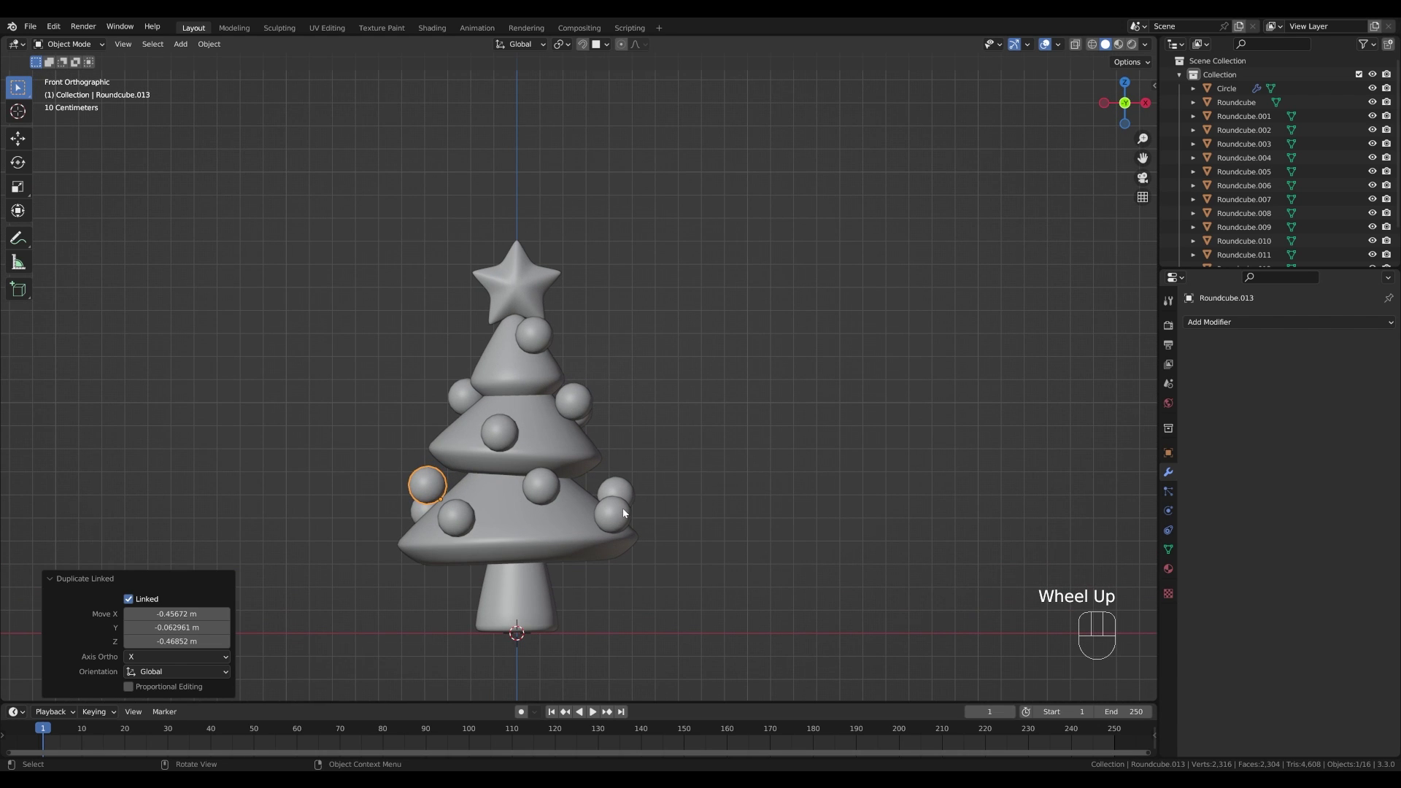
key("Tab")
key("g")
key("z")
key("z")
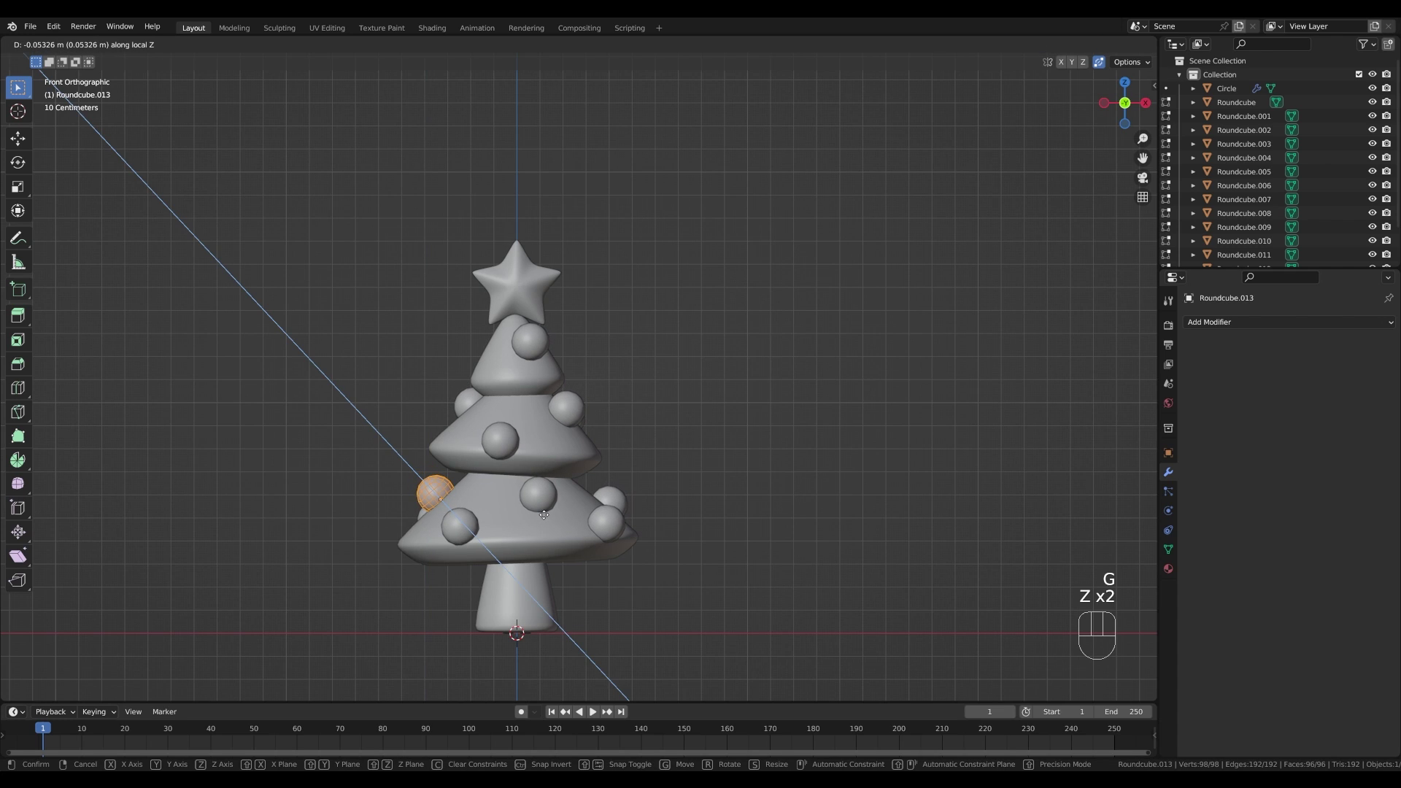
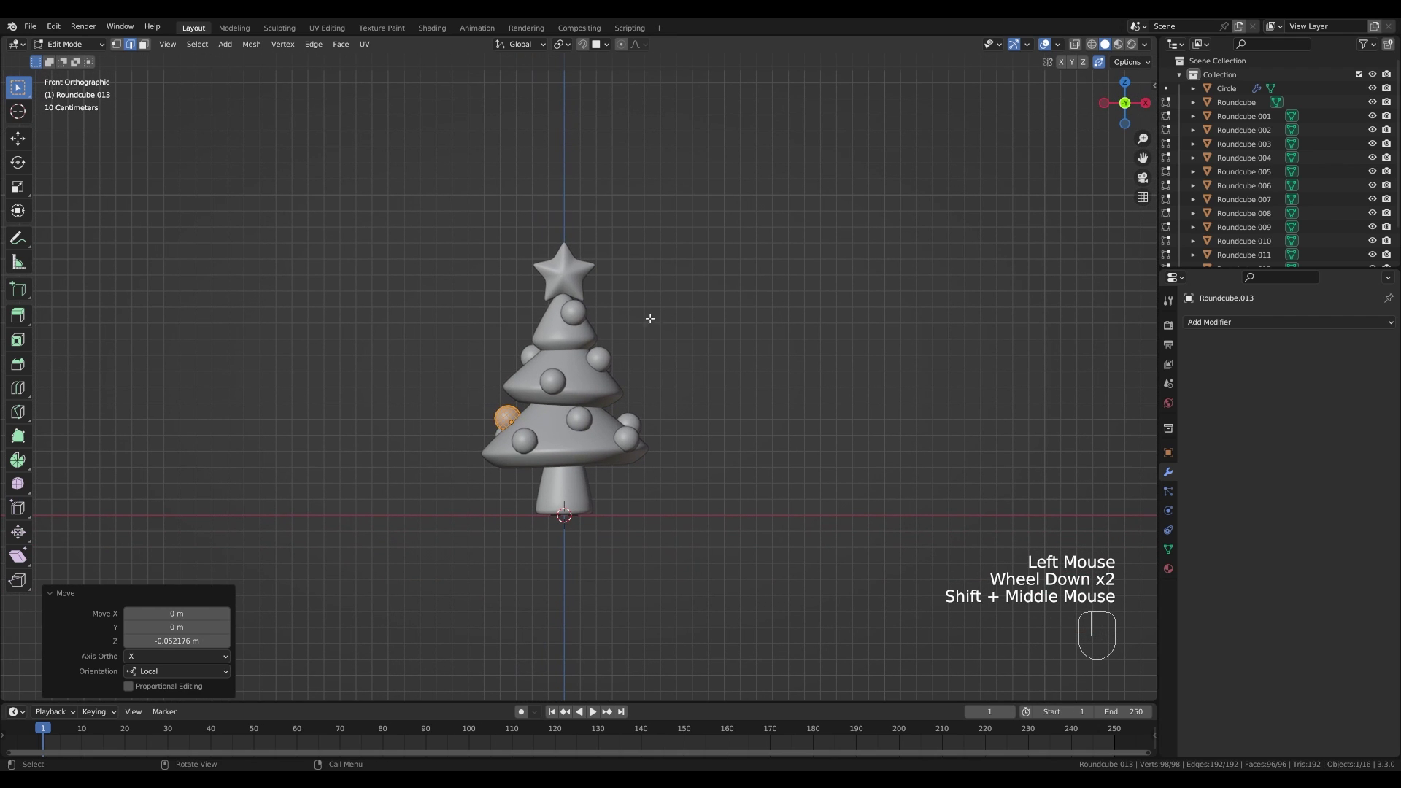
key("Tab")
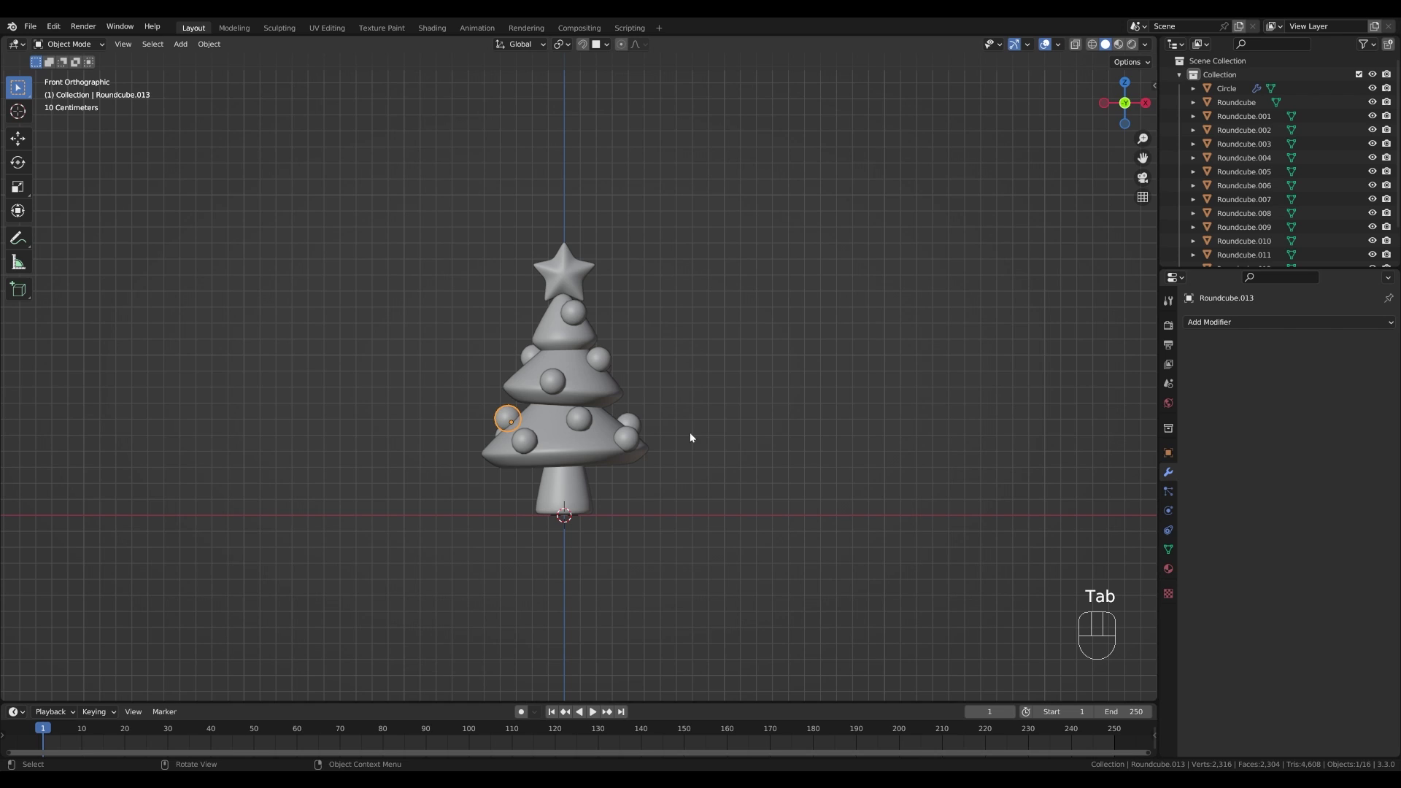
- Add a camera and move it back about 3.27 m along Y in front of the tree
key("shift+a")
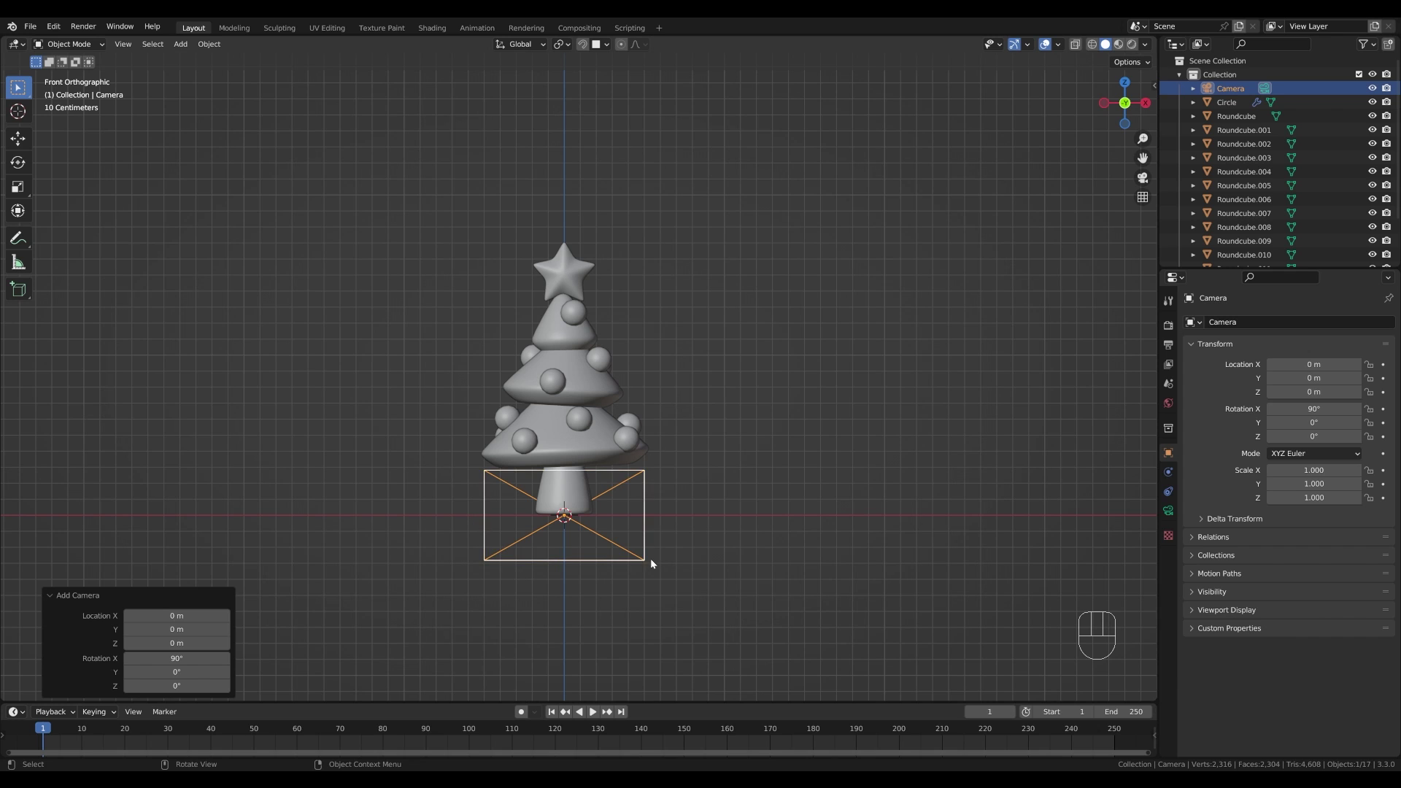
left_click_drag(684, 480, 801, 508)
scroll("down", 3)
key("g")
key("y")
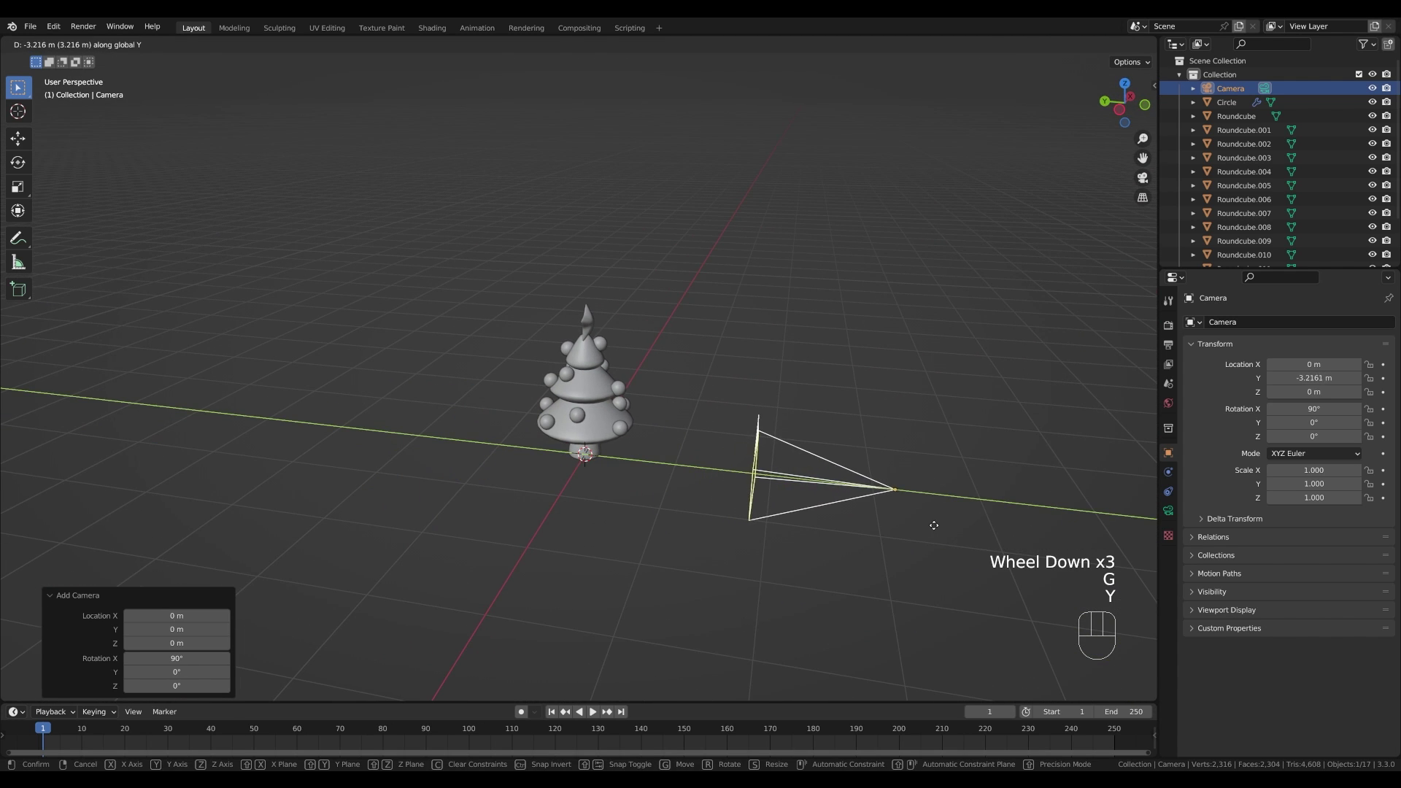
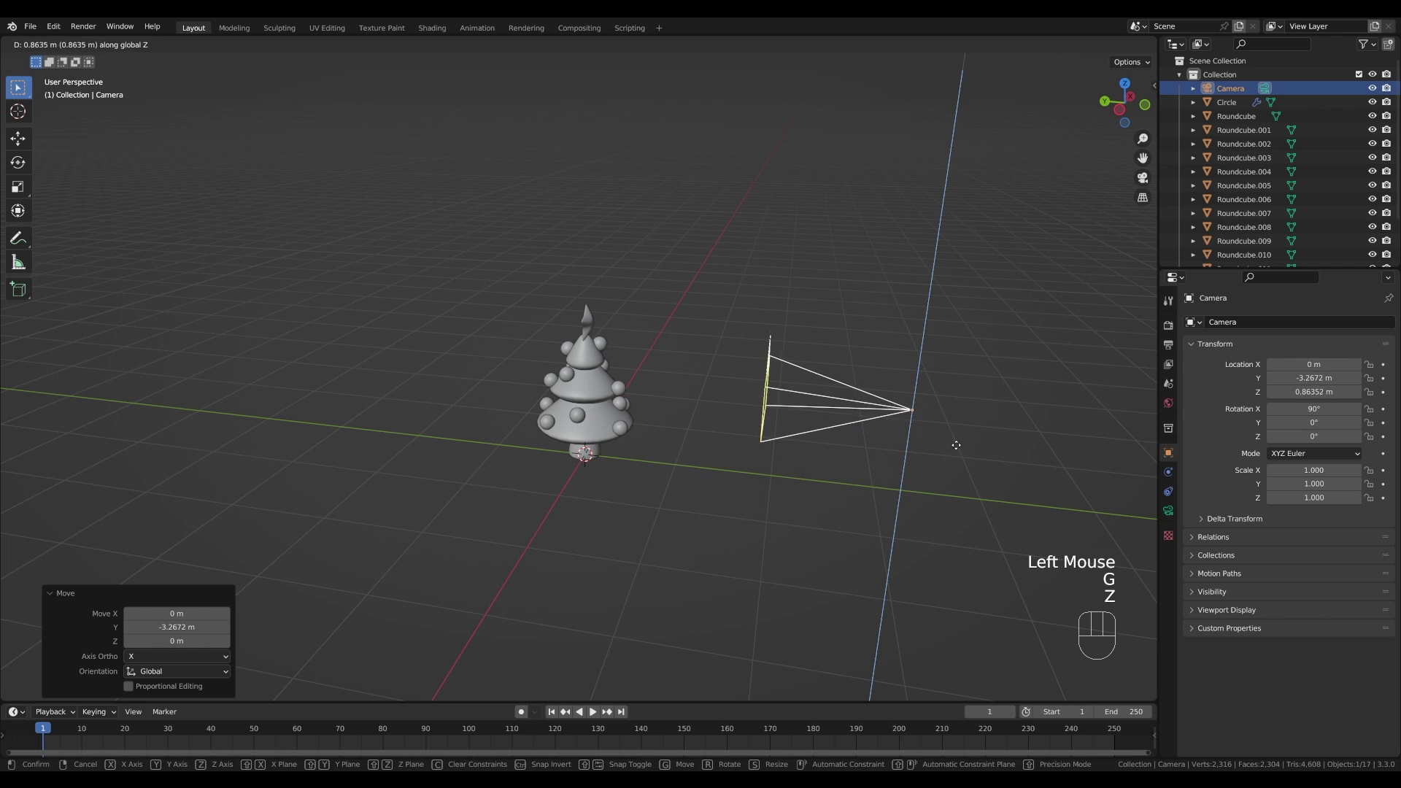
left_click(963, 435)
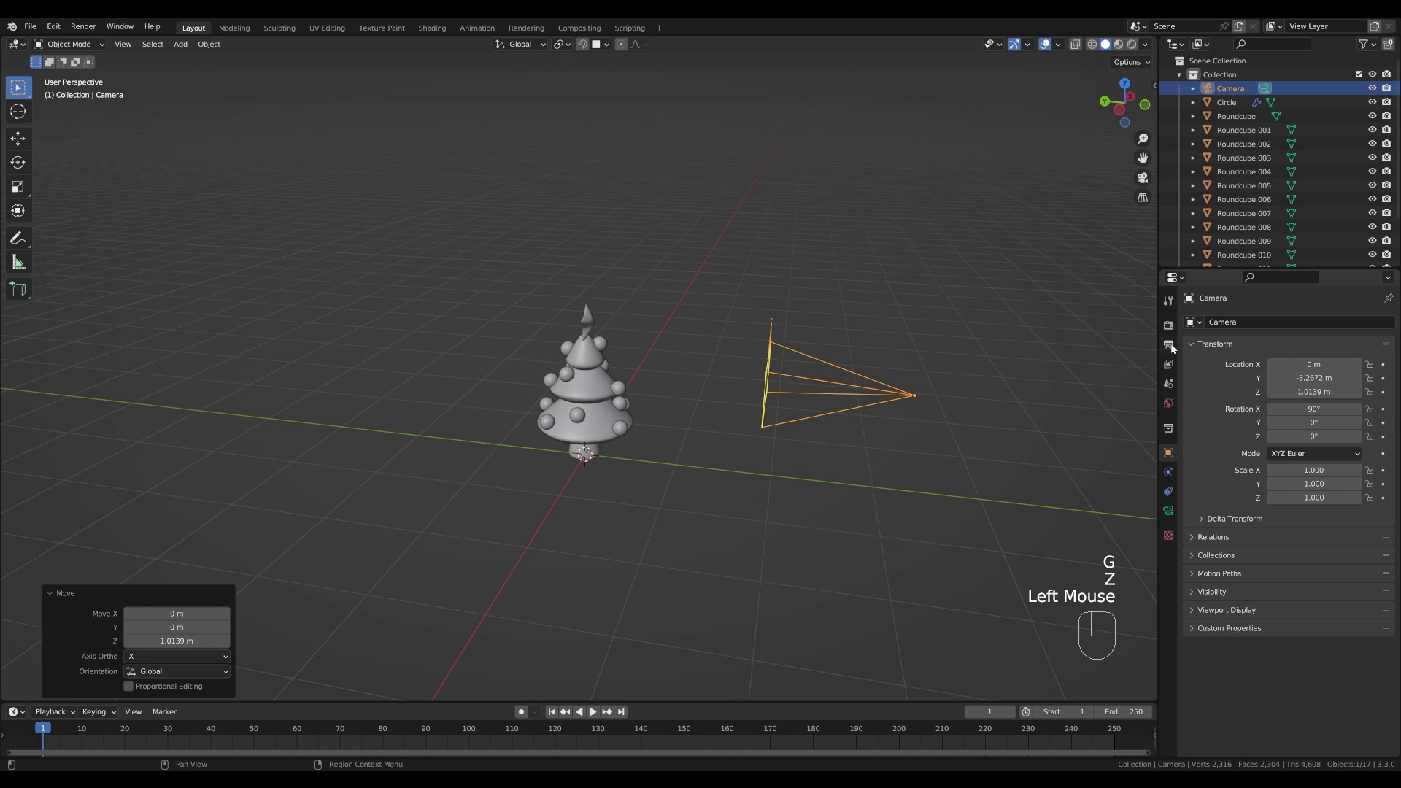
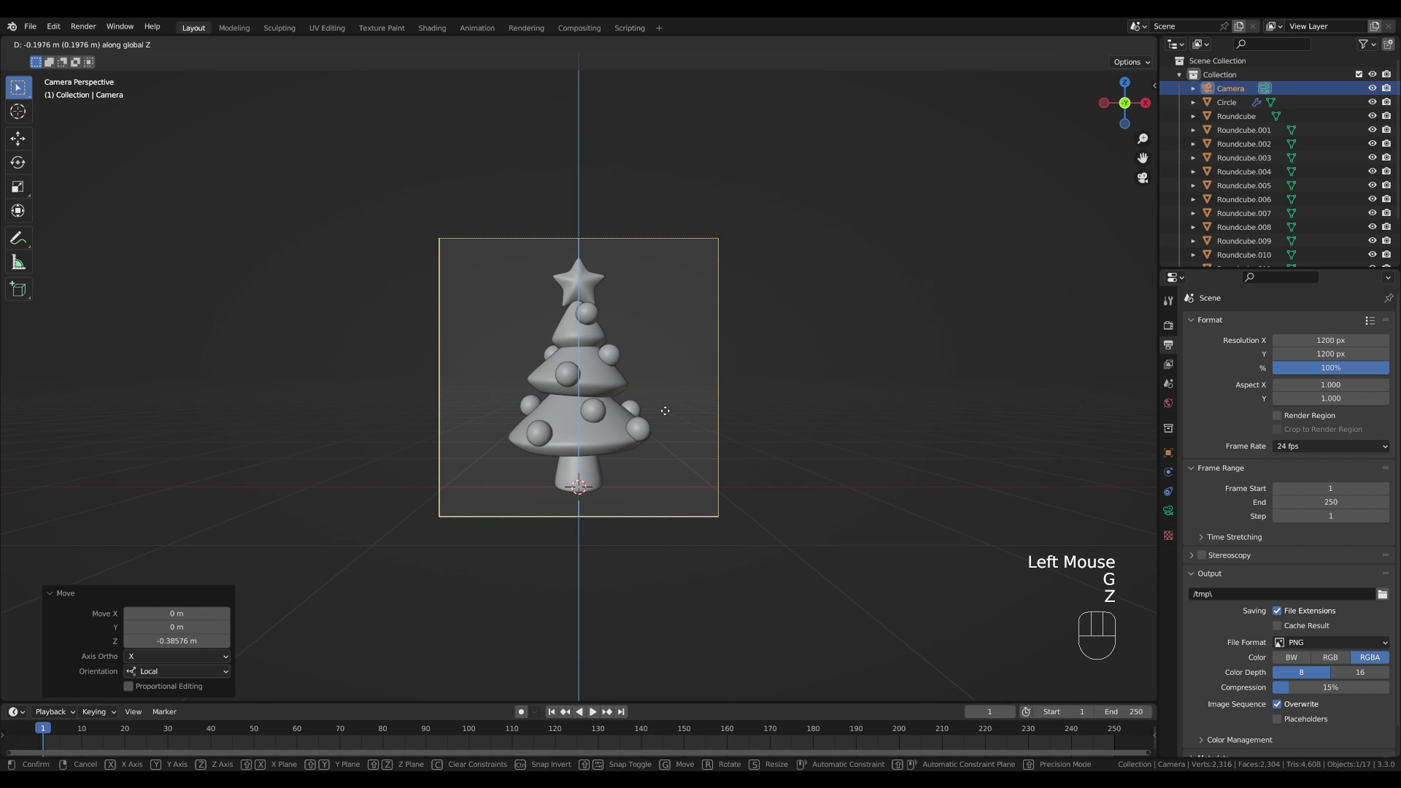
- Raise the camera about 1 m and dolly it along its own view axis to frame the tree
left_click(671, 412)
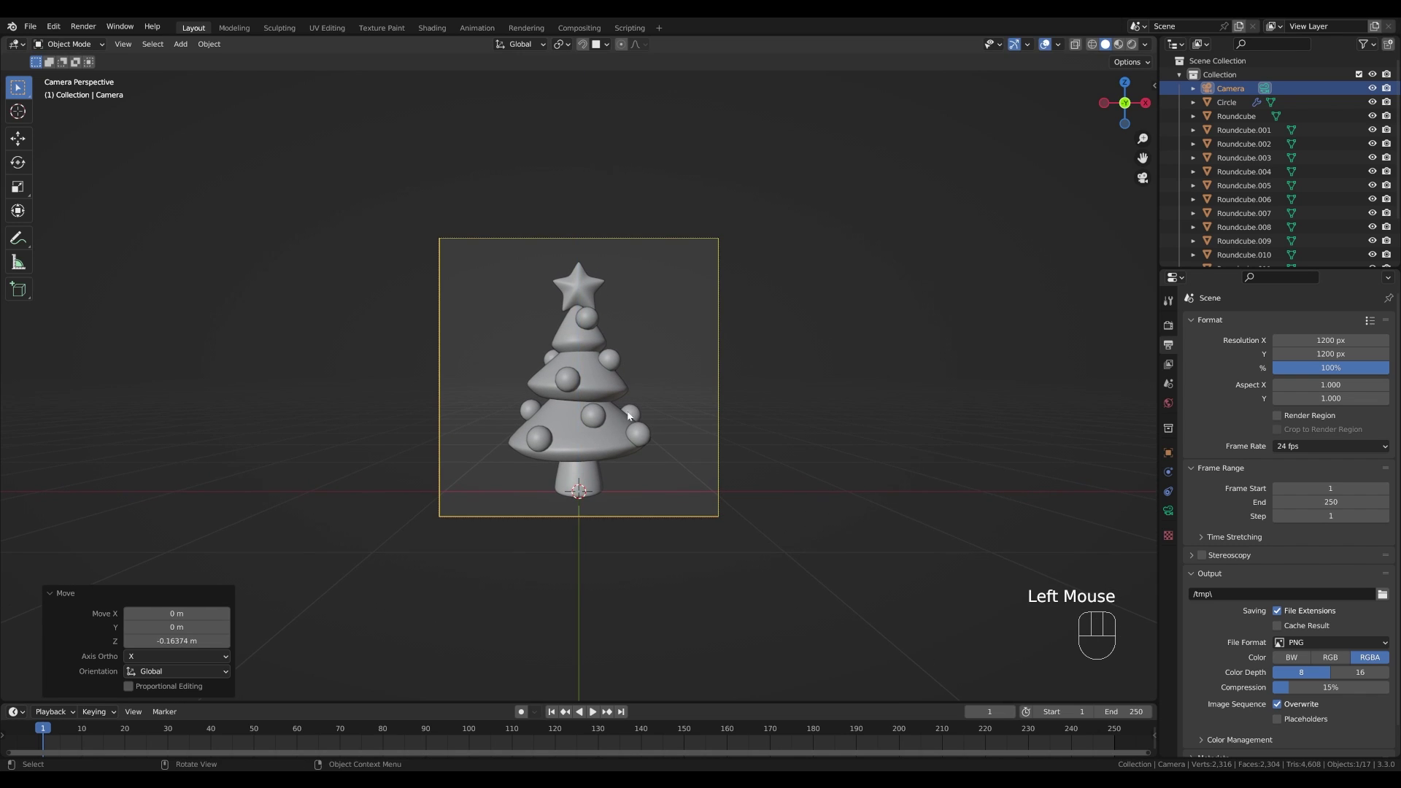
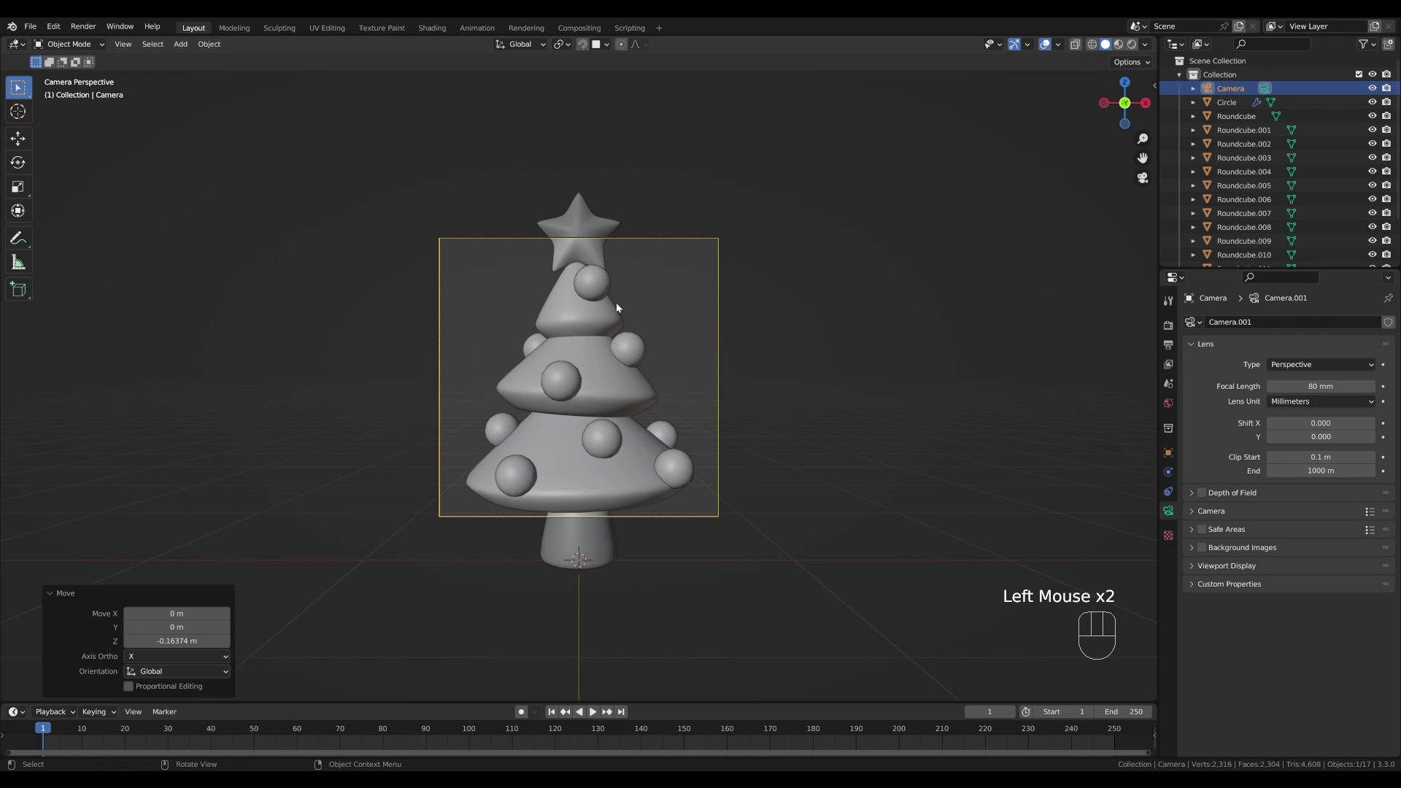
key("g")
key("z")
key("z")
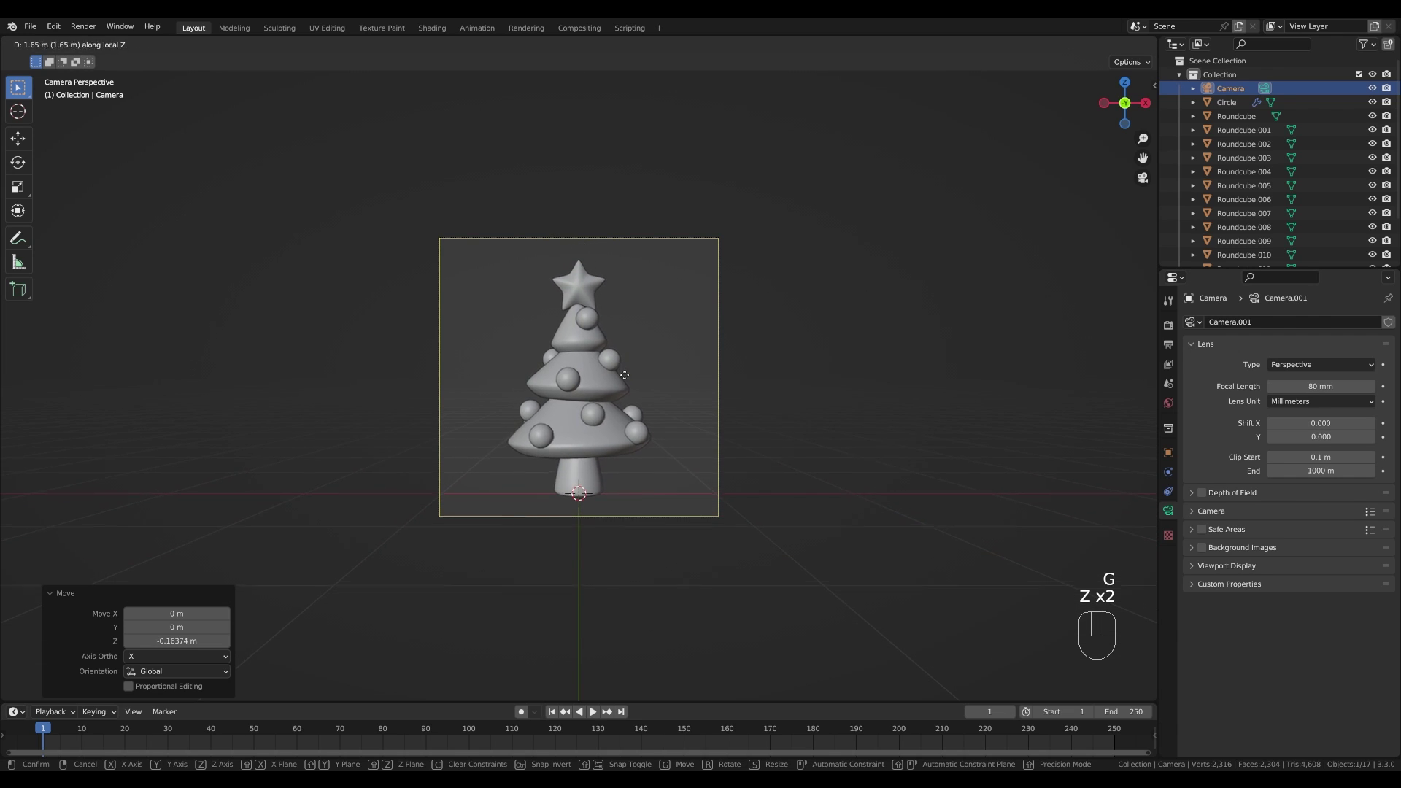
left_click(632, 376)
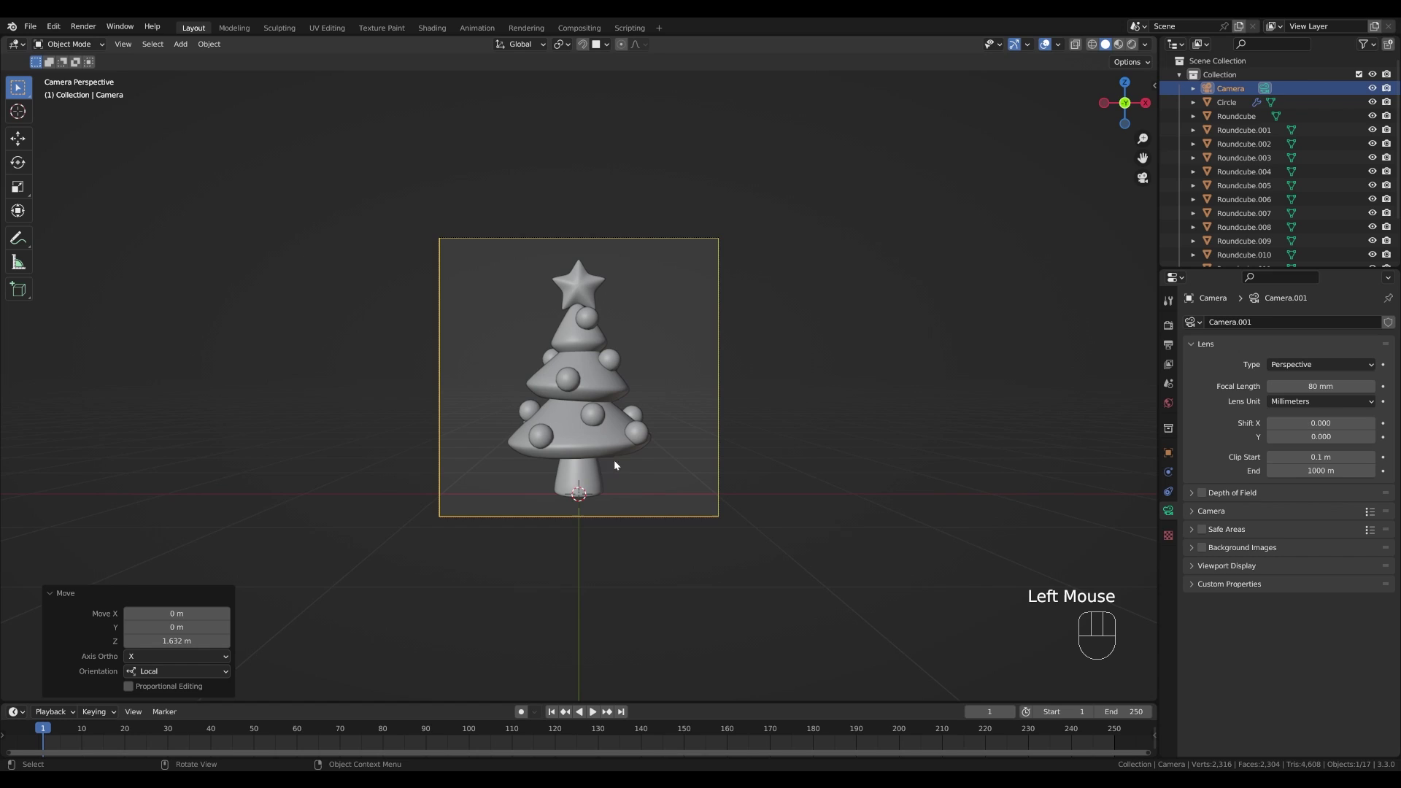
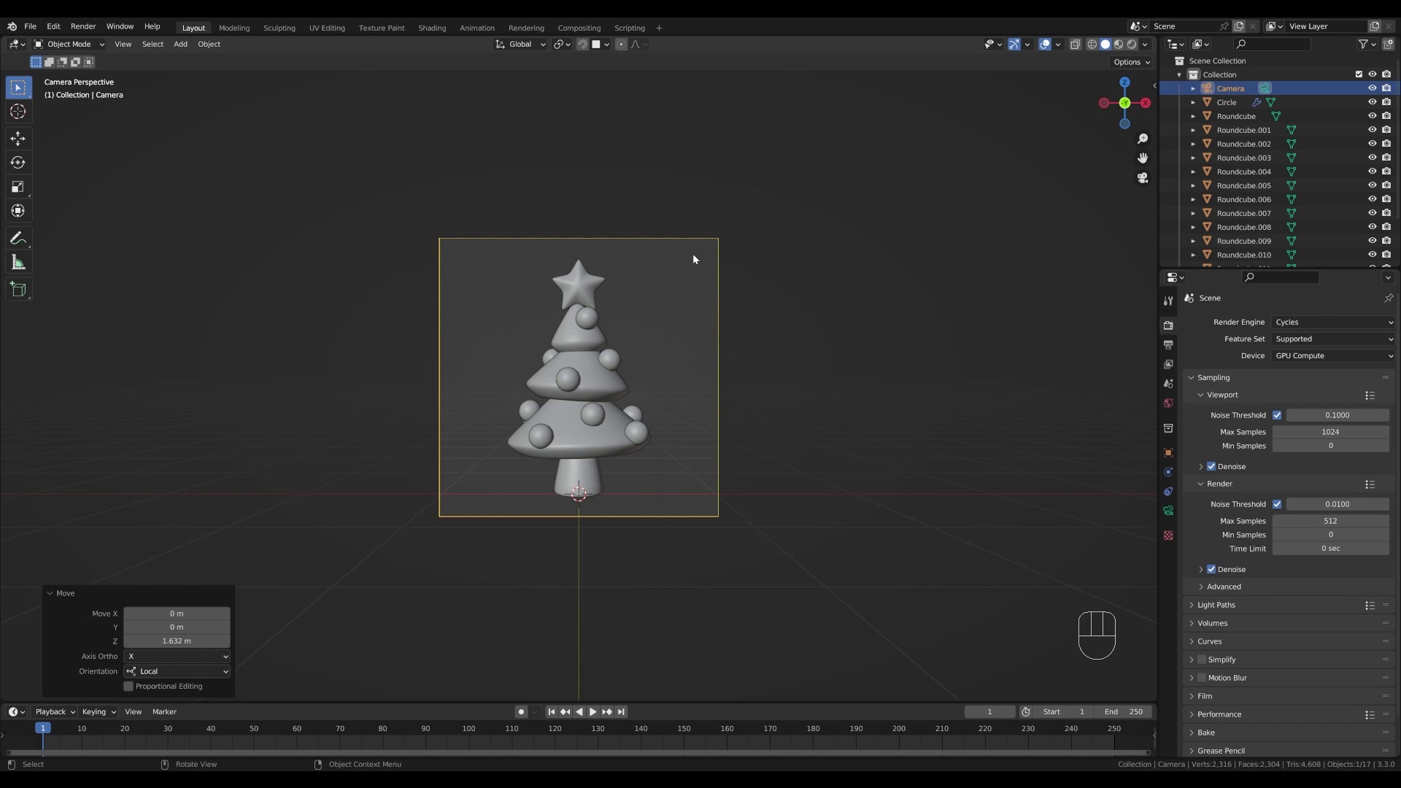
- Mark a render region and preview the unlit tree in Cycles rendered shading
key("ctrl+b")
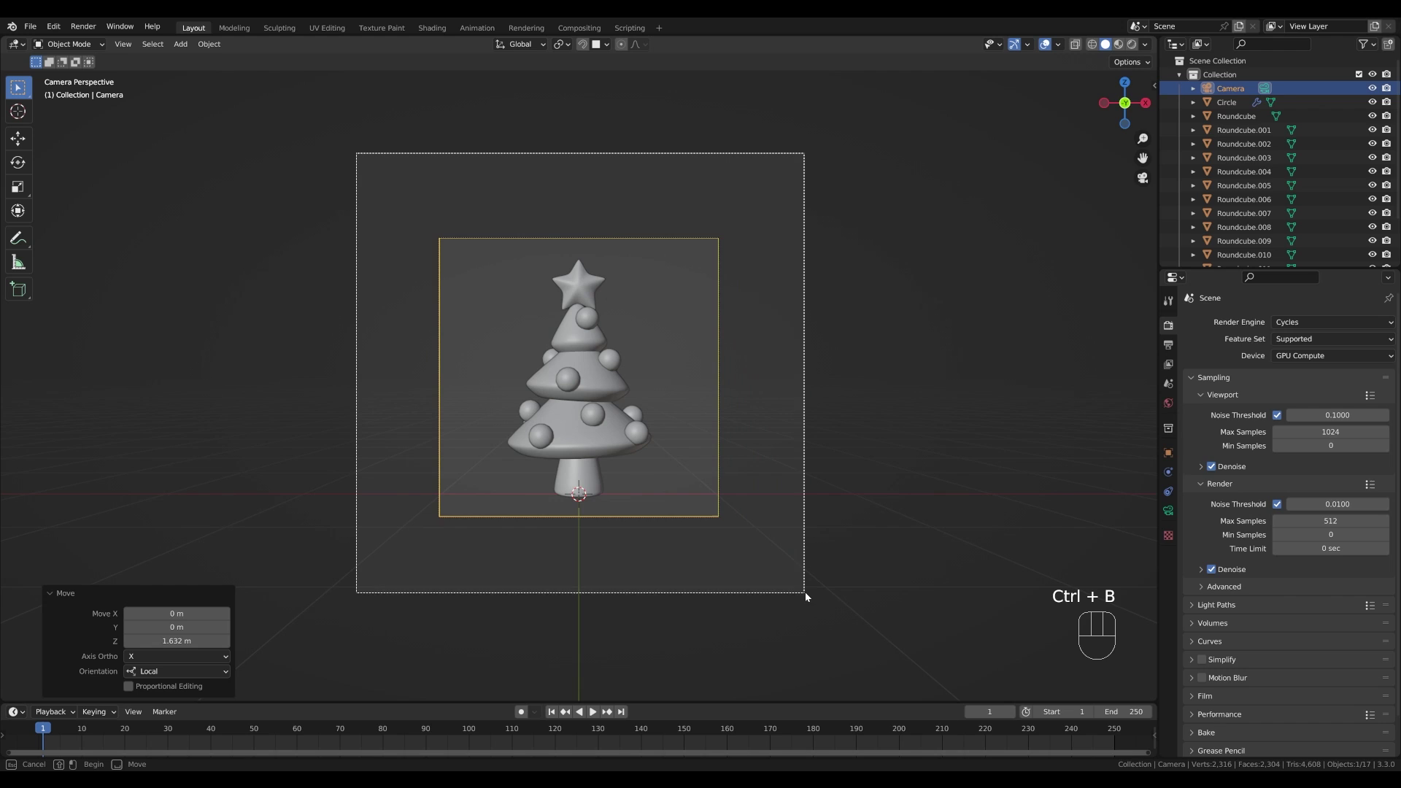
scroll("up", 3)
key("z")
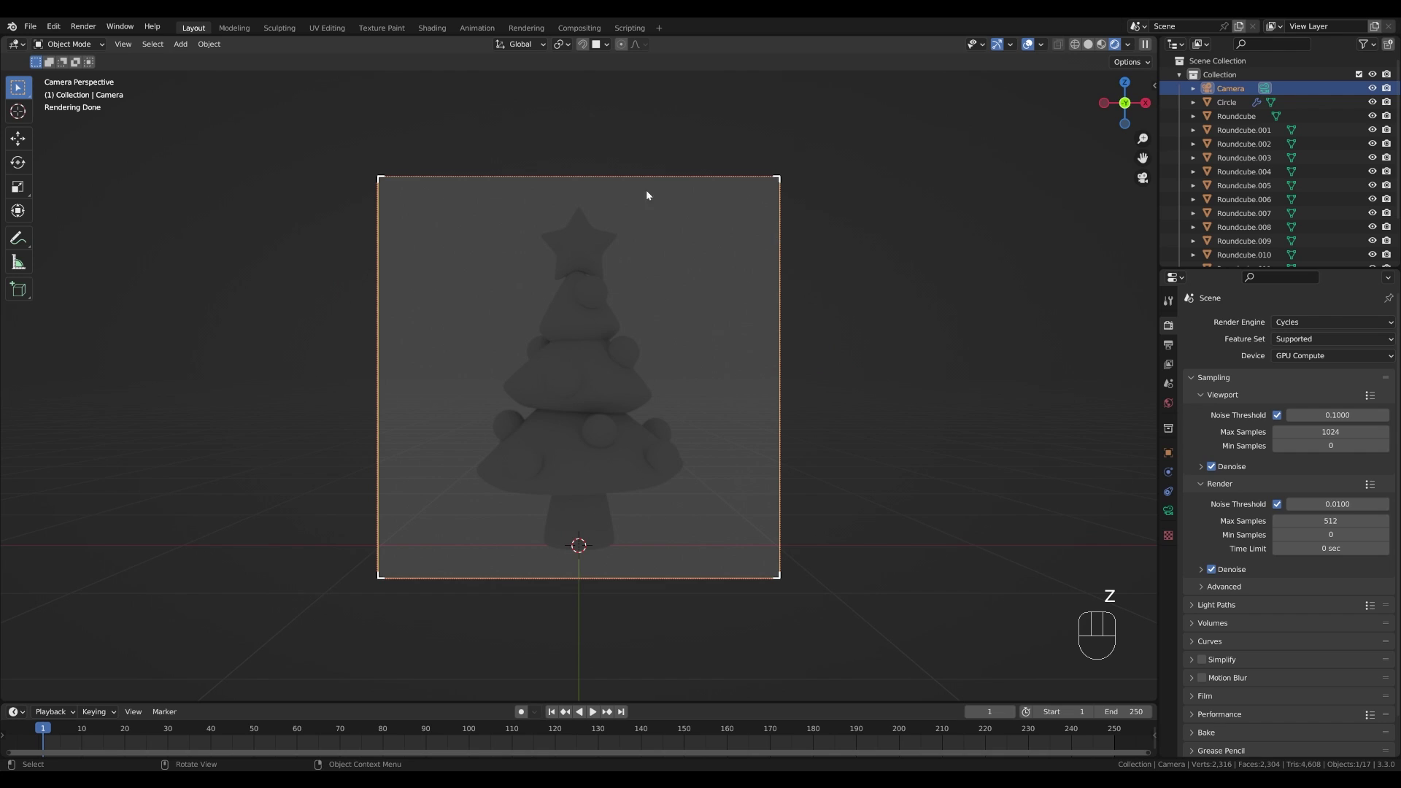
scroll("down", 3)
scroll("up", 3)
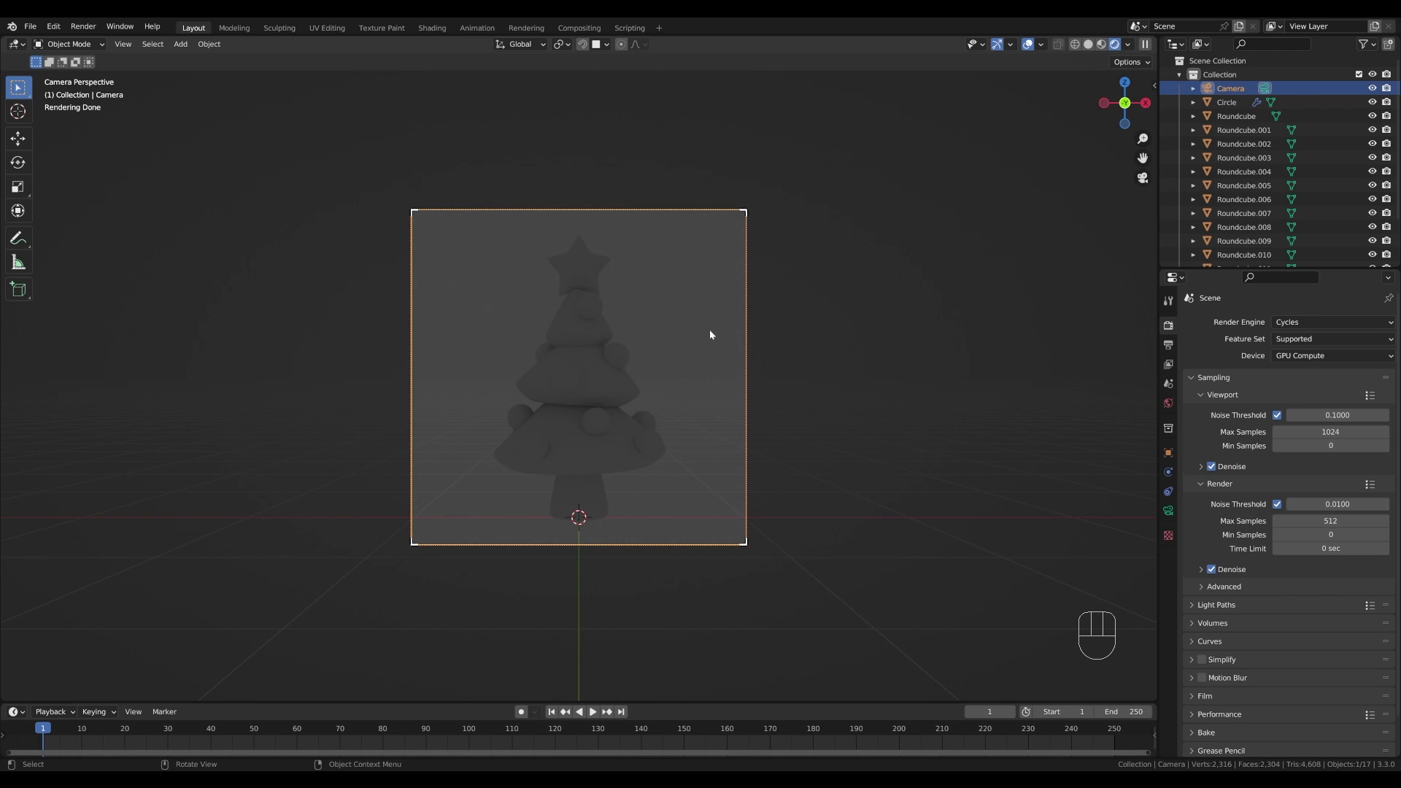
key("shift+a")
- Add an area light and lift it vertically above the tree
key("shift+a")
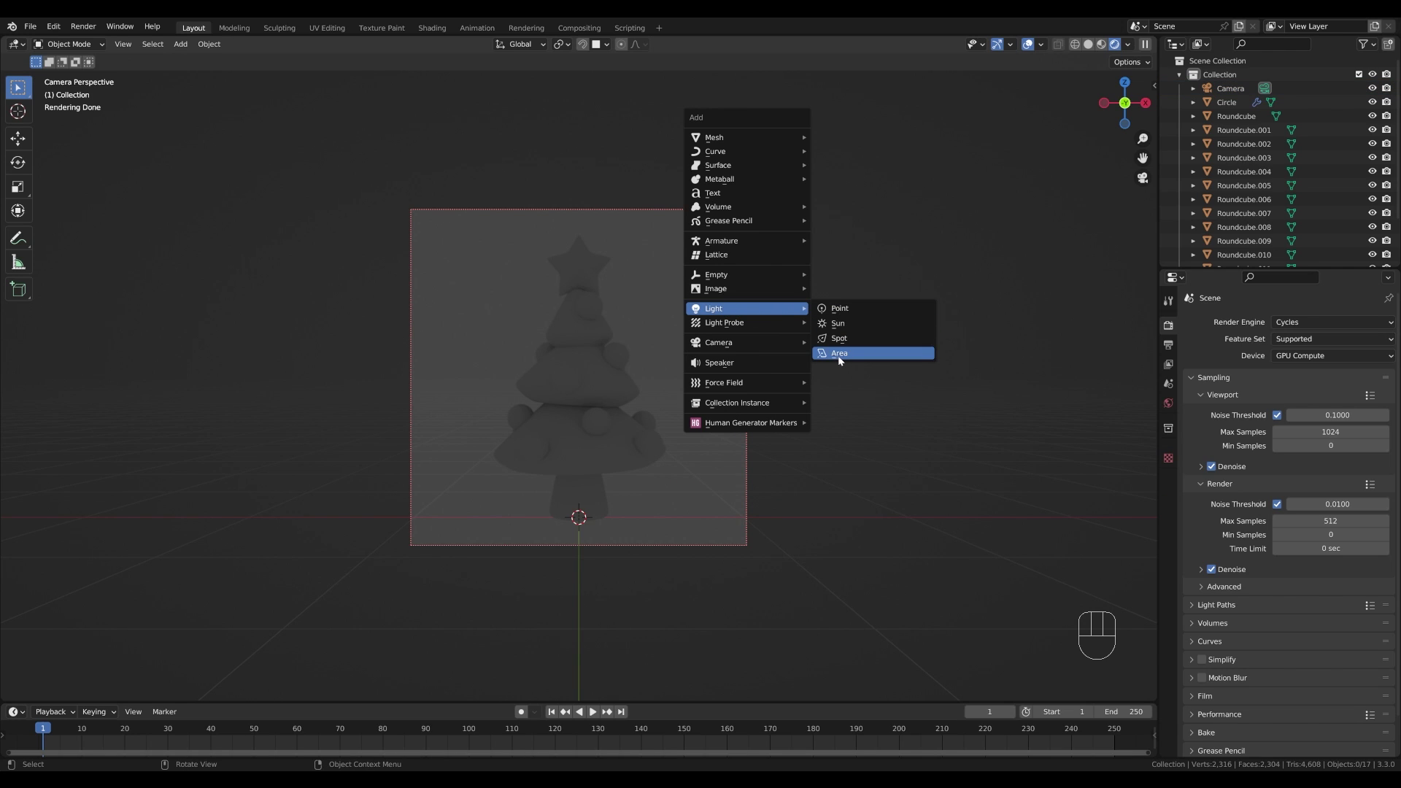
key("g")
key("z")
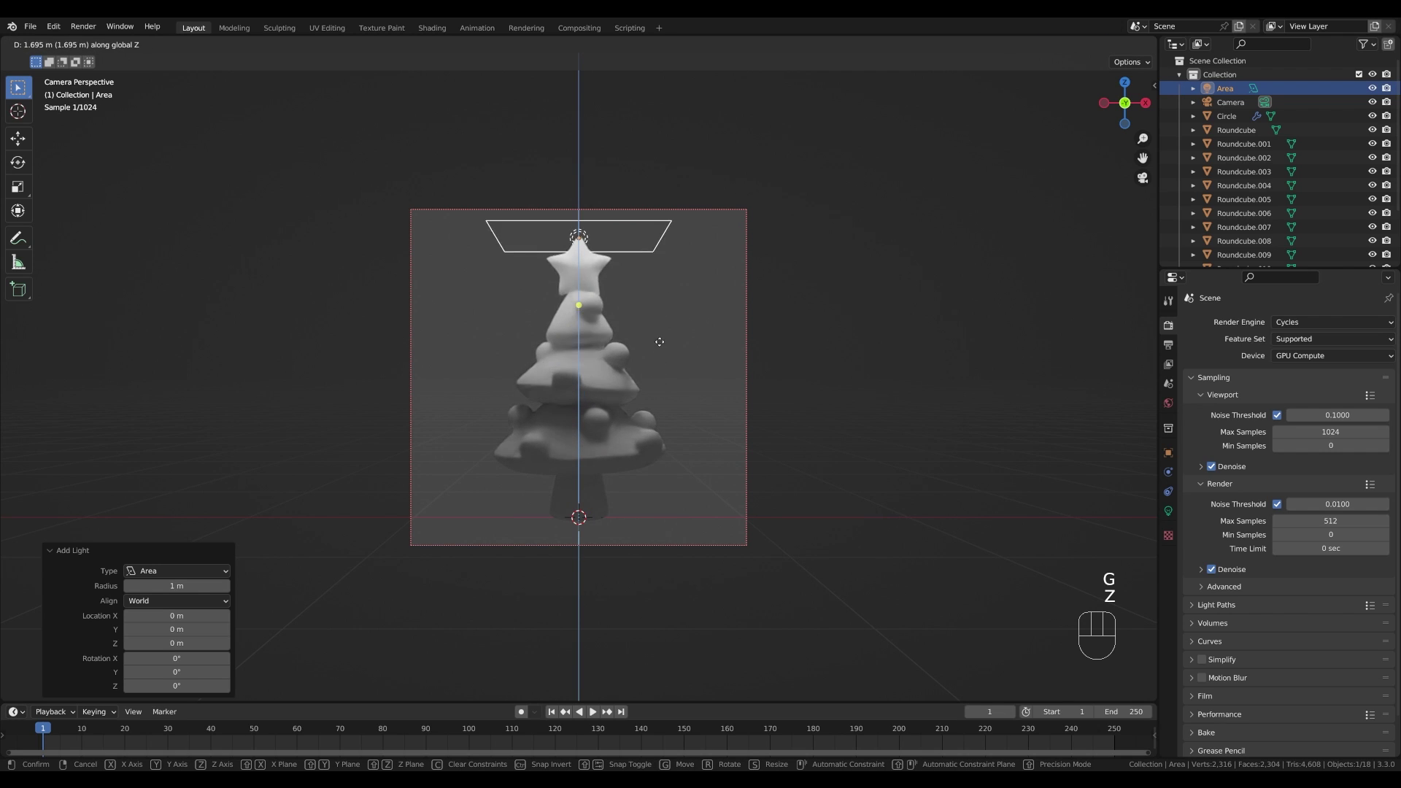
left_click(694, 174)
scroll("down", 3)
middle_click(824, 220)
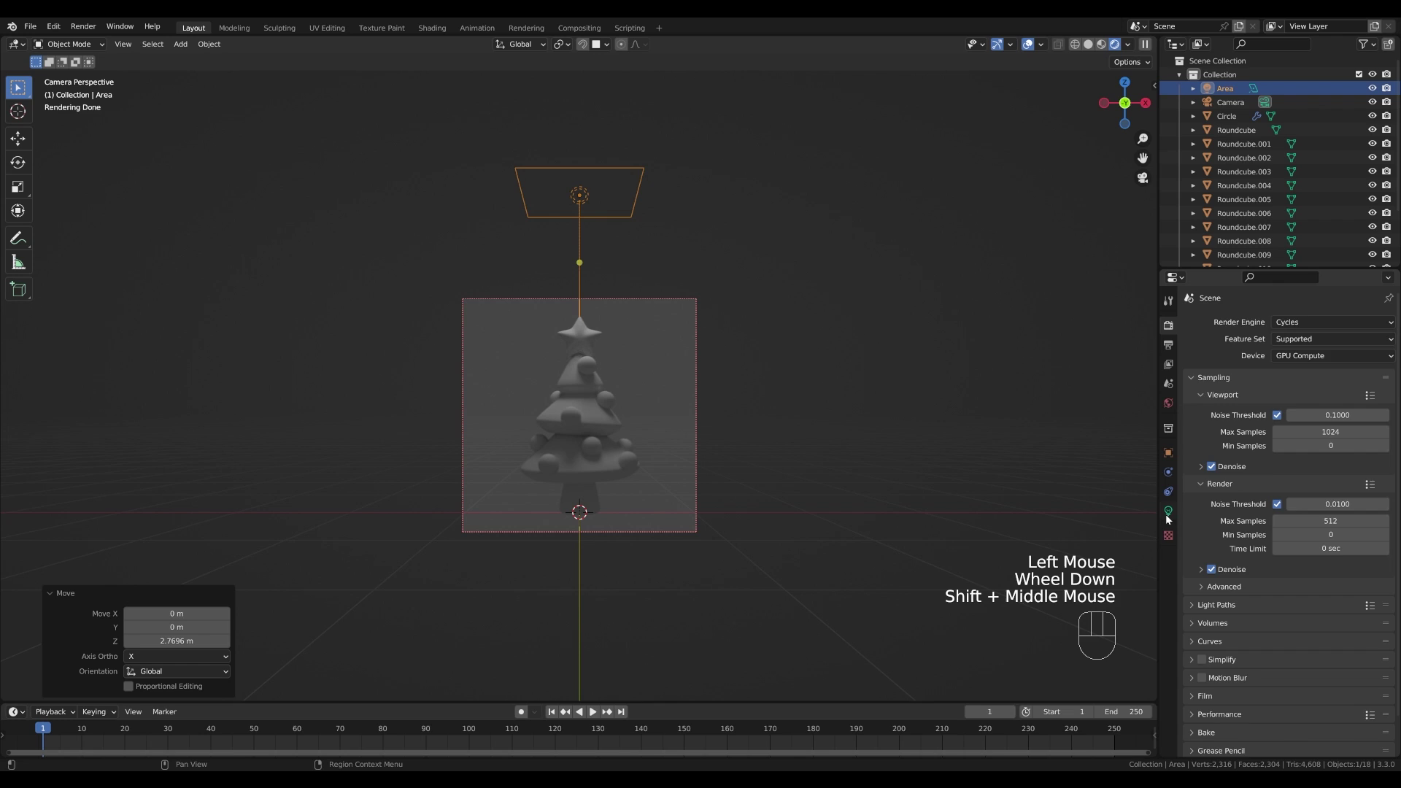
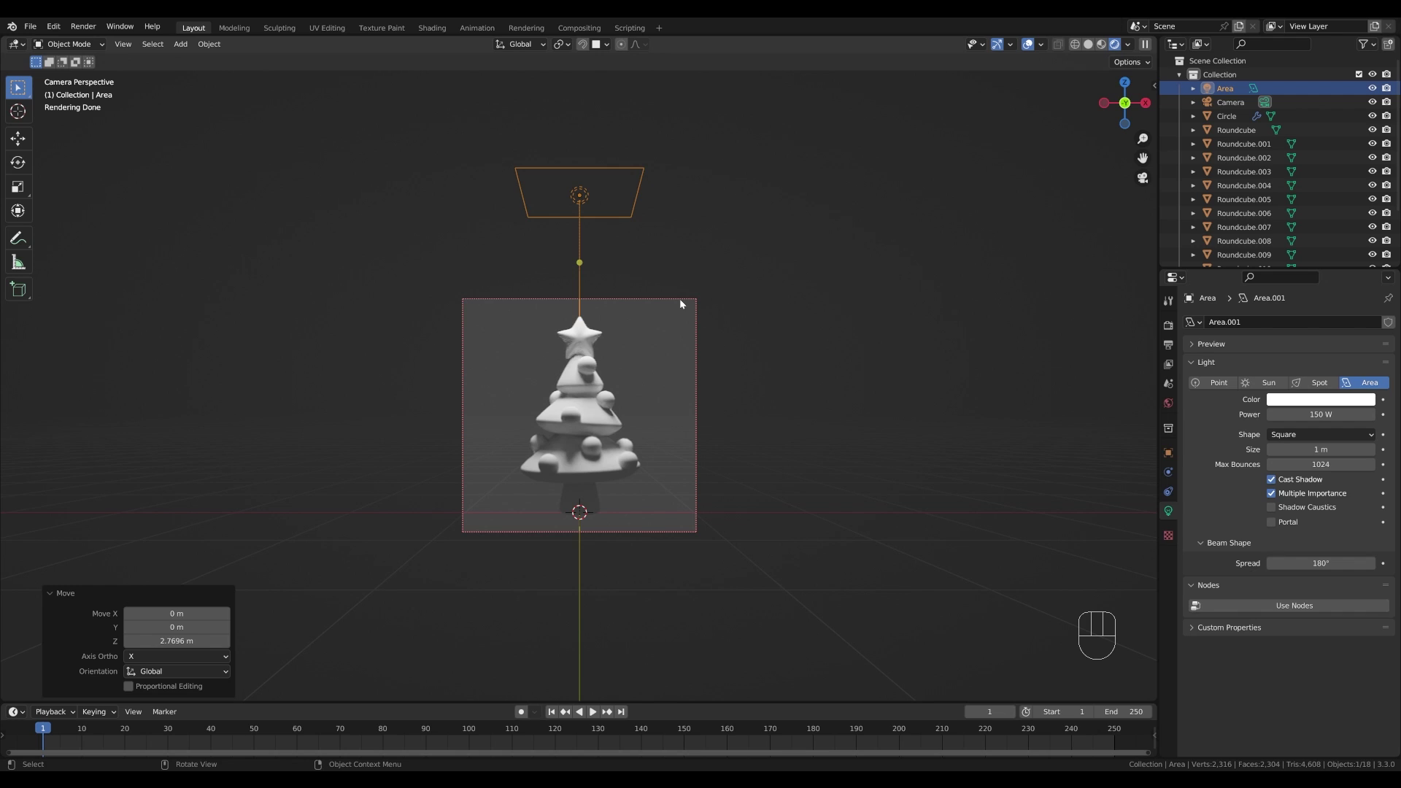
- Shift the area light along Y, switch it to a disk shape and raise it about 0.31 m more
key("g")
key("y")
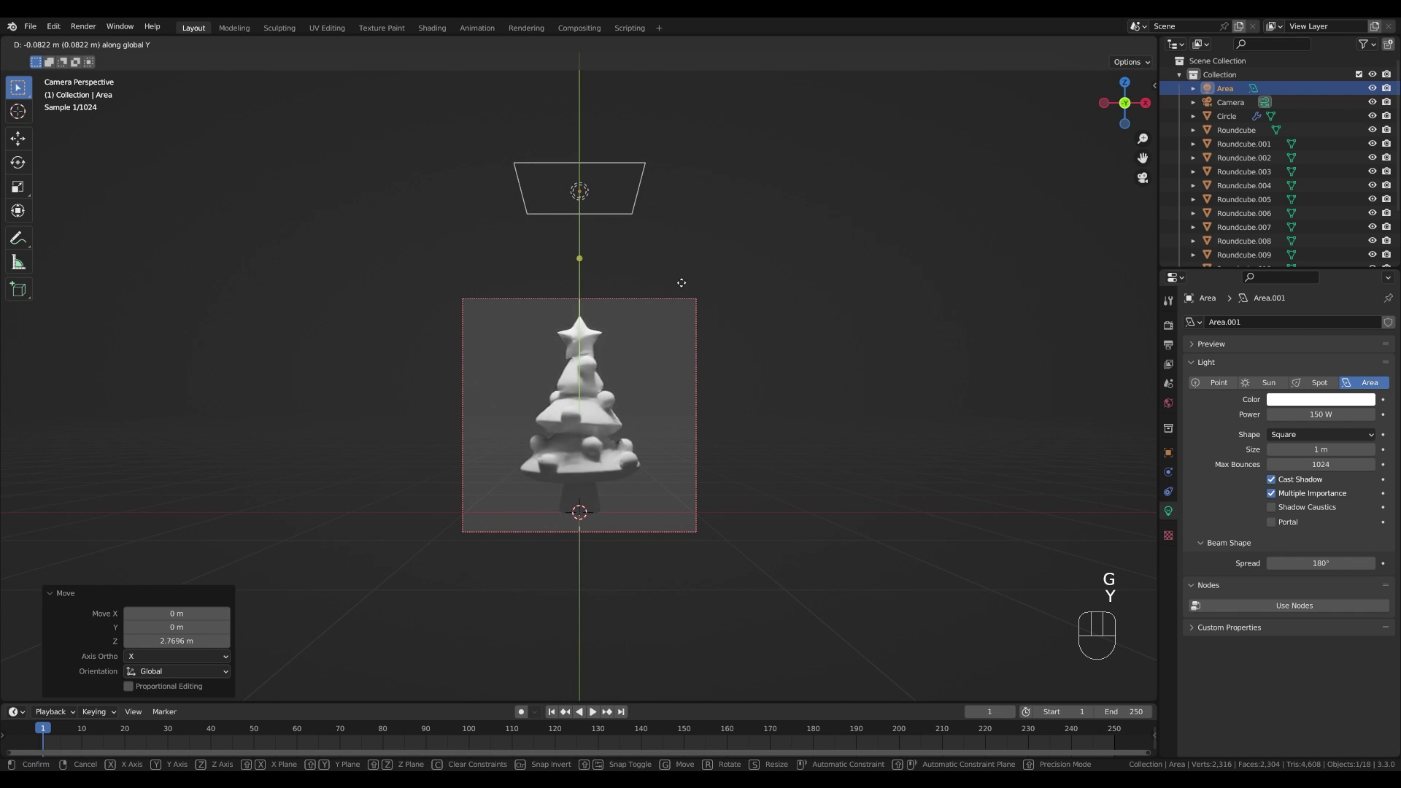
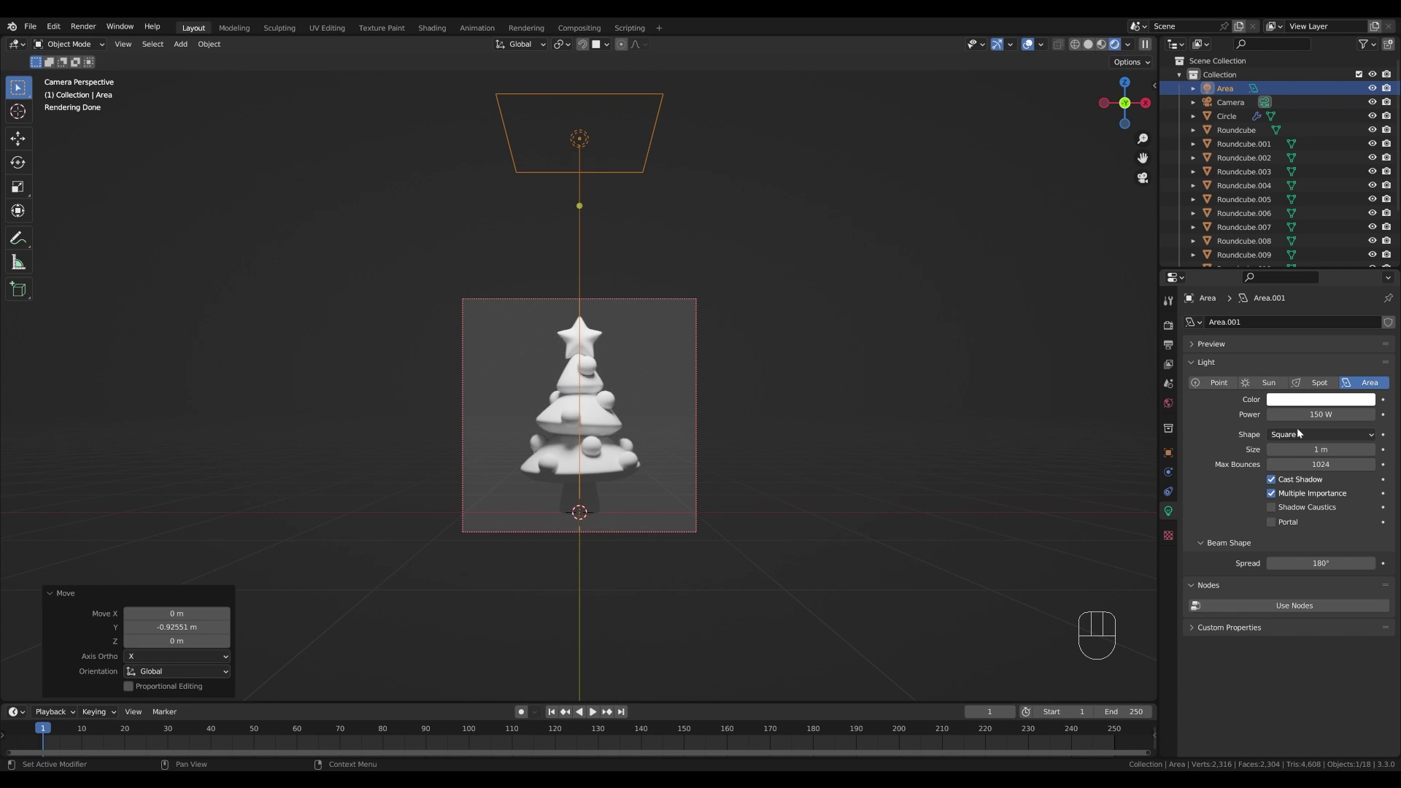
left_click_drag(1301, 437, 1298, 484)
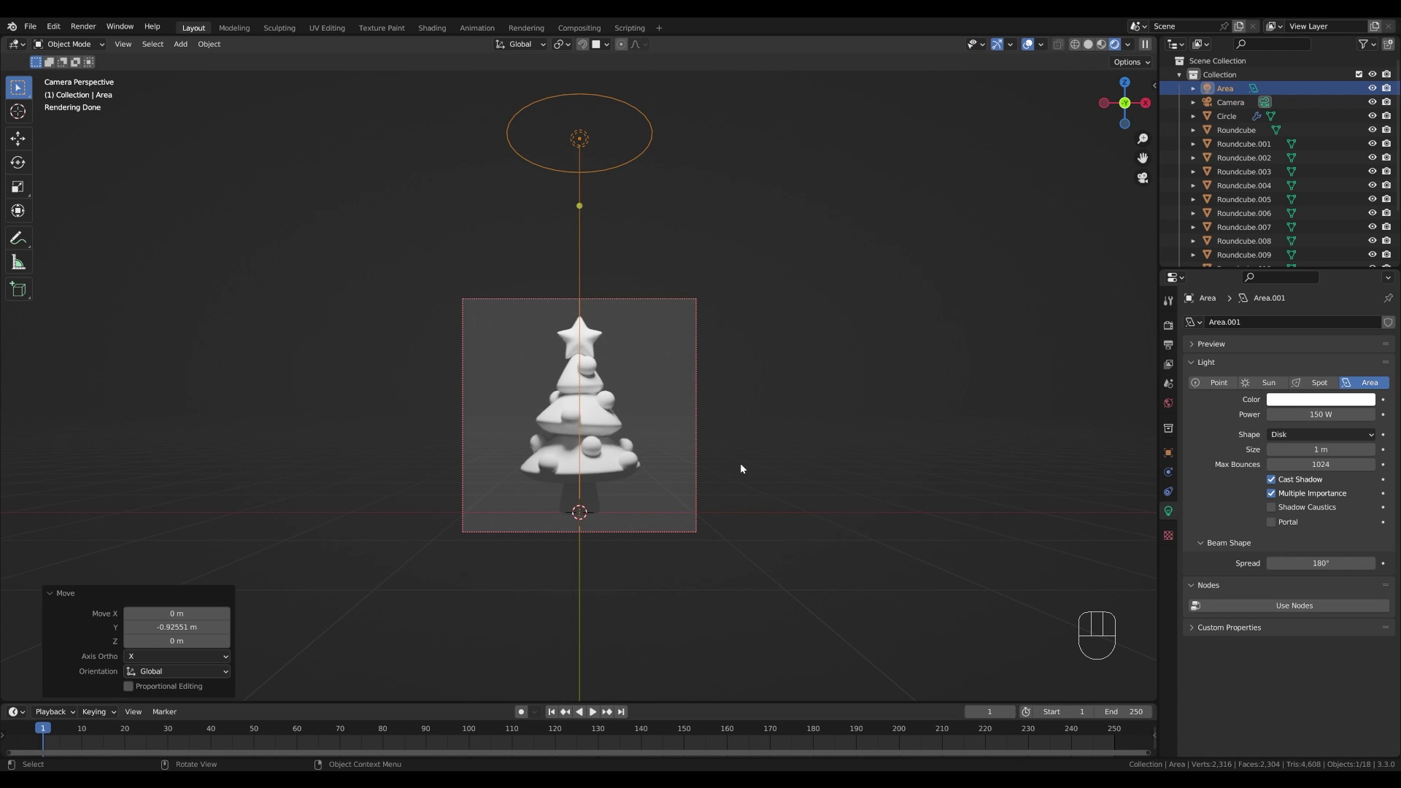
key("g")
key("z")
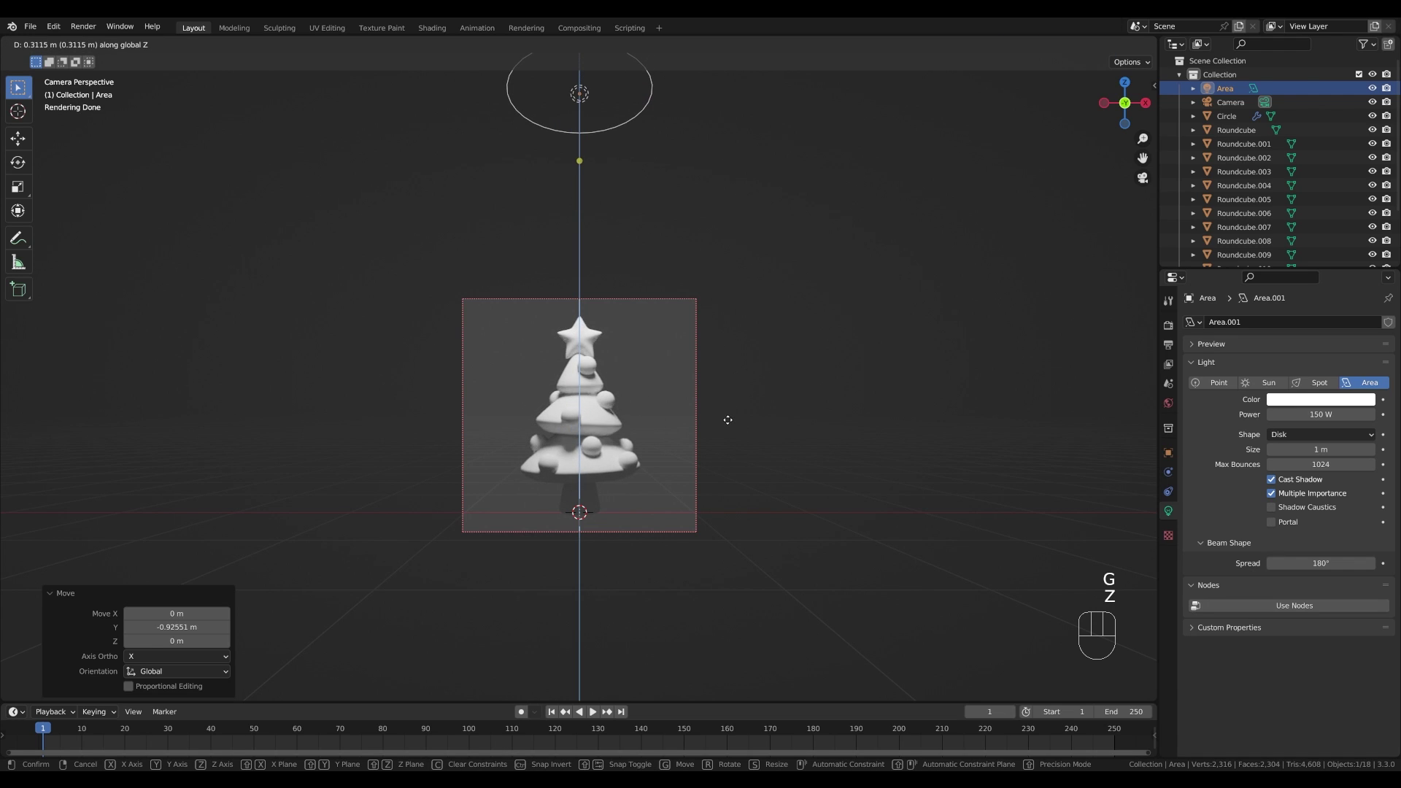
left_click(733, 422)
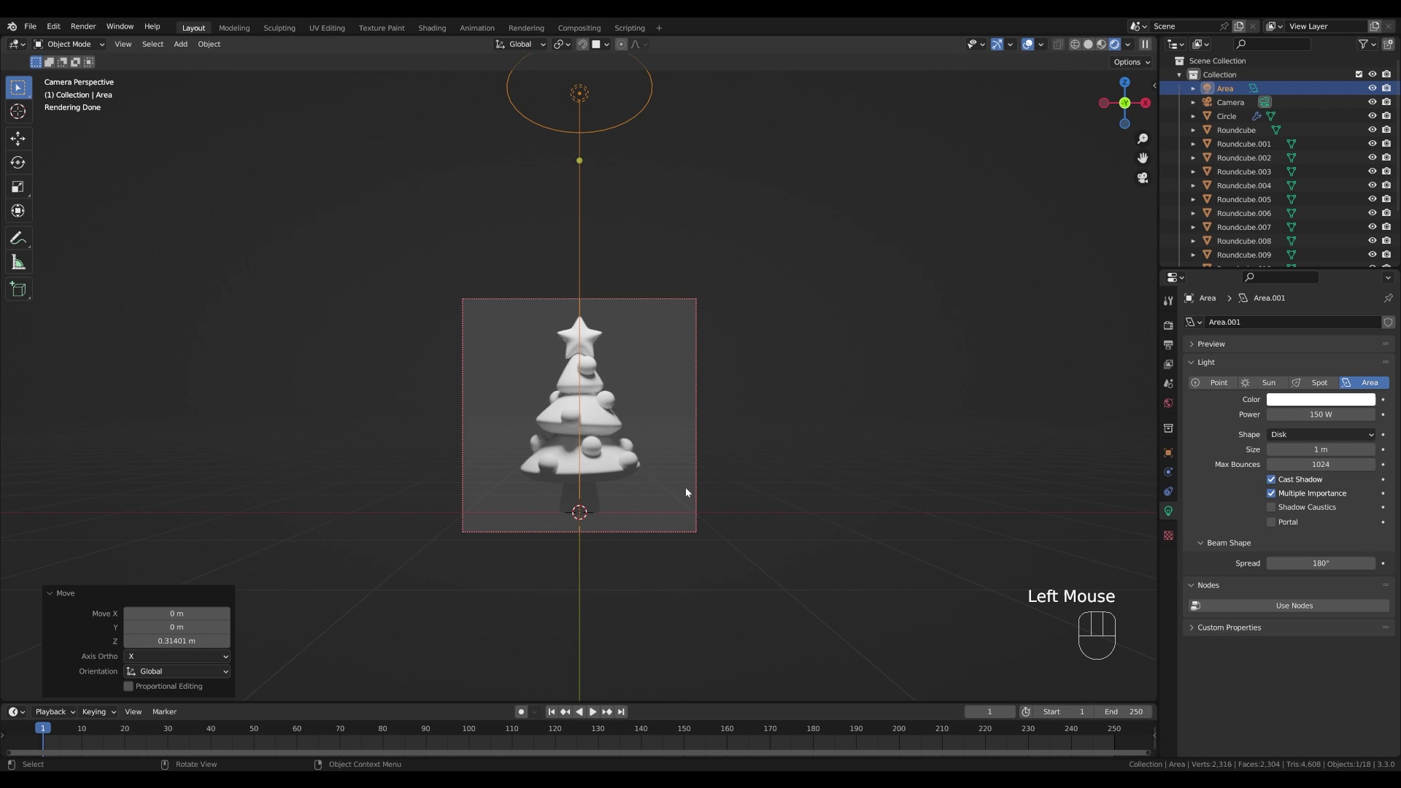
- Add a spot light beside the tree and raise it to about 1.43 m
key("shift+a")
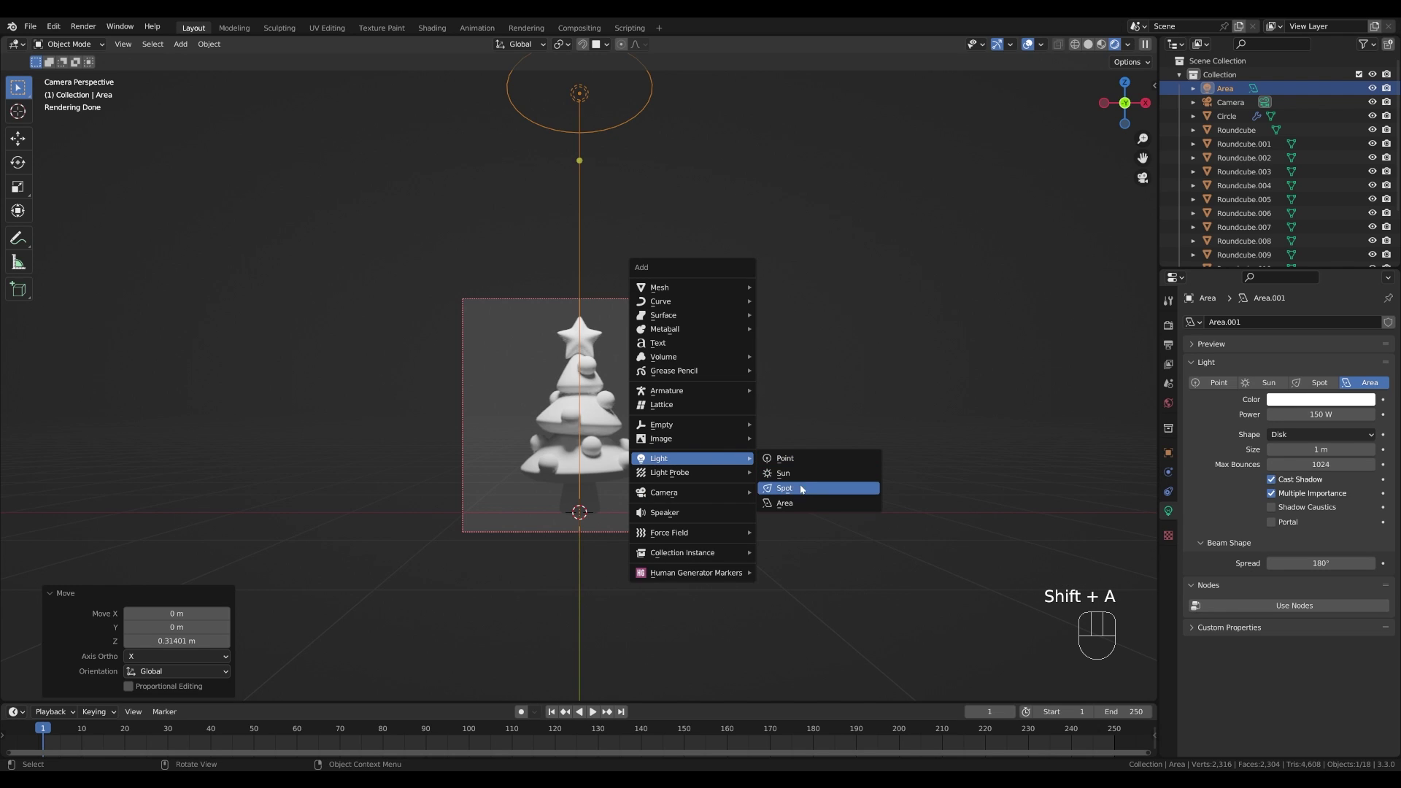
key("g")
key("z")
left_click(623, 261)
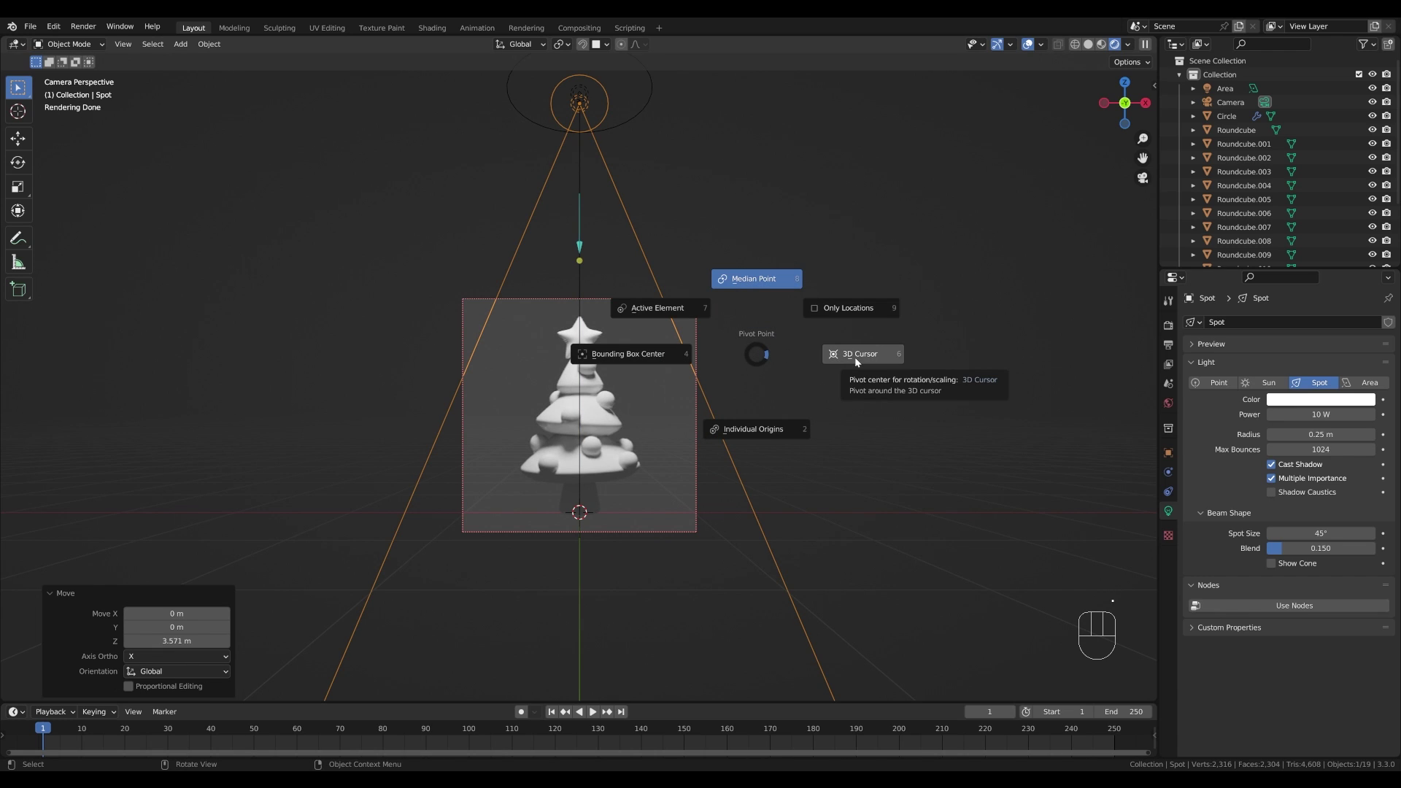
left_click_drag(906, 375, 824, 404)
scroll("down", 3)
- Rotate the spot light -90° around X so it faces the tree, then recentre the camera framing
key("x")
key("Escape")
key("r")
key("x")
key("KP_9")
key("KP_0")
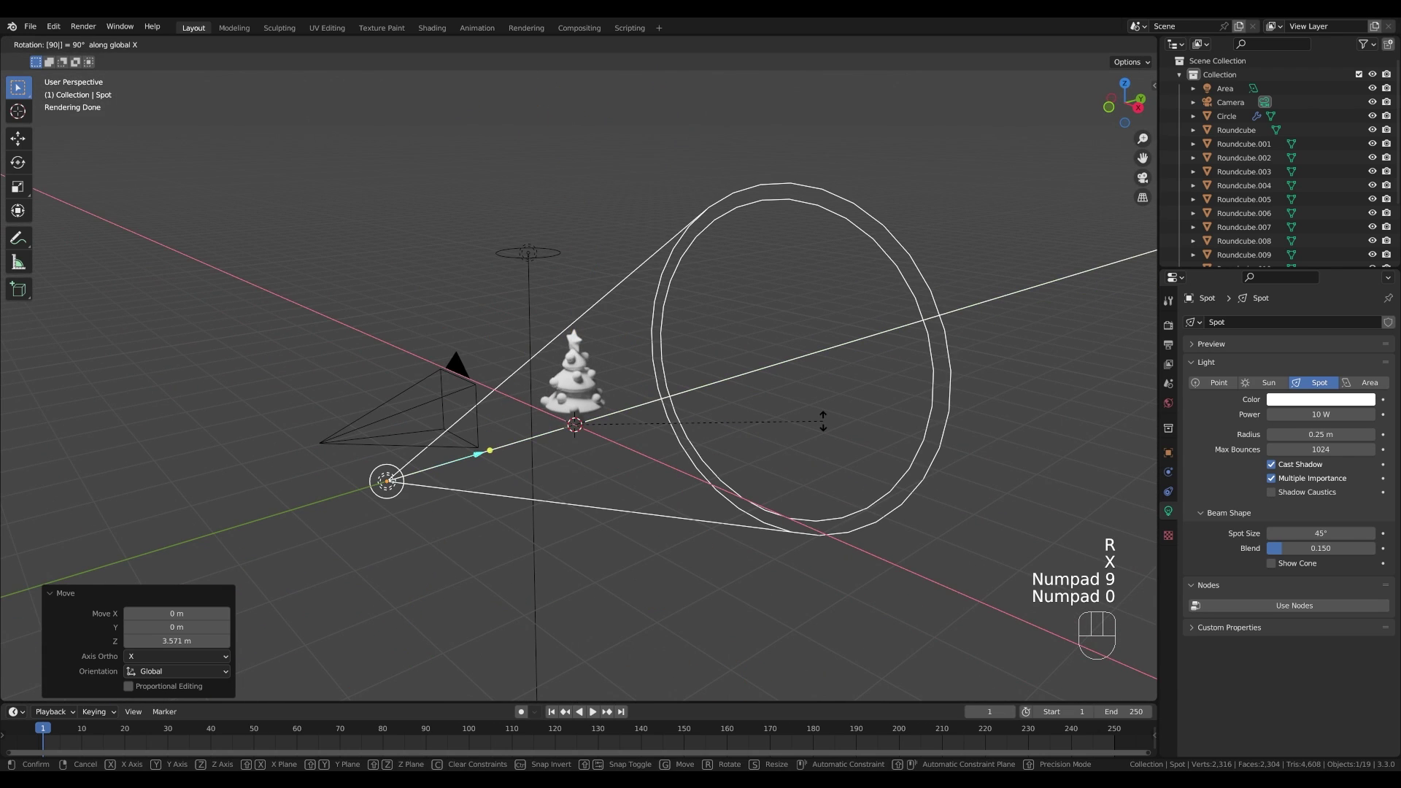
key("KP_Subtract")
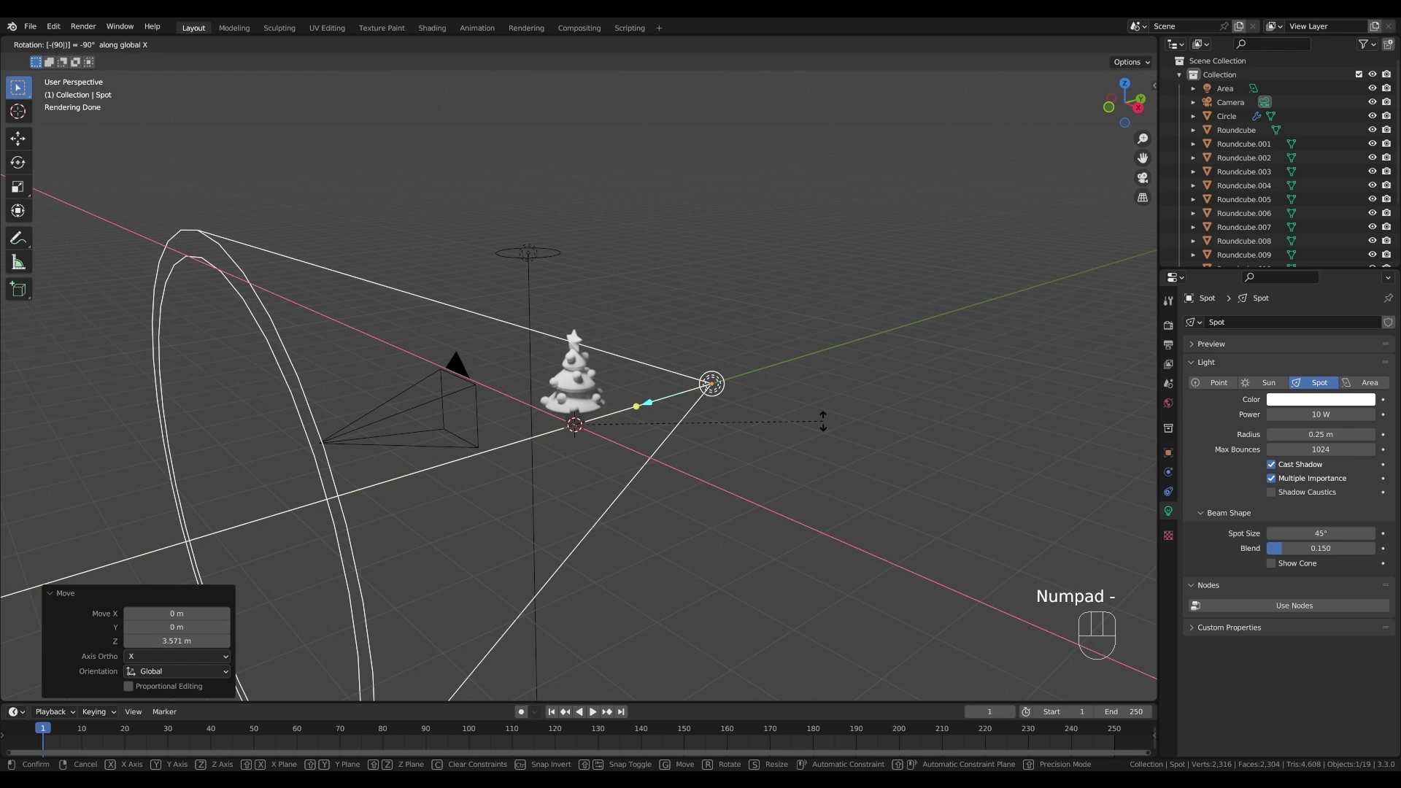
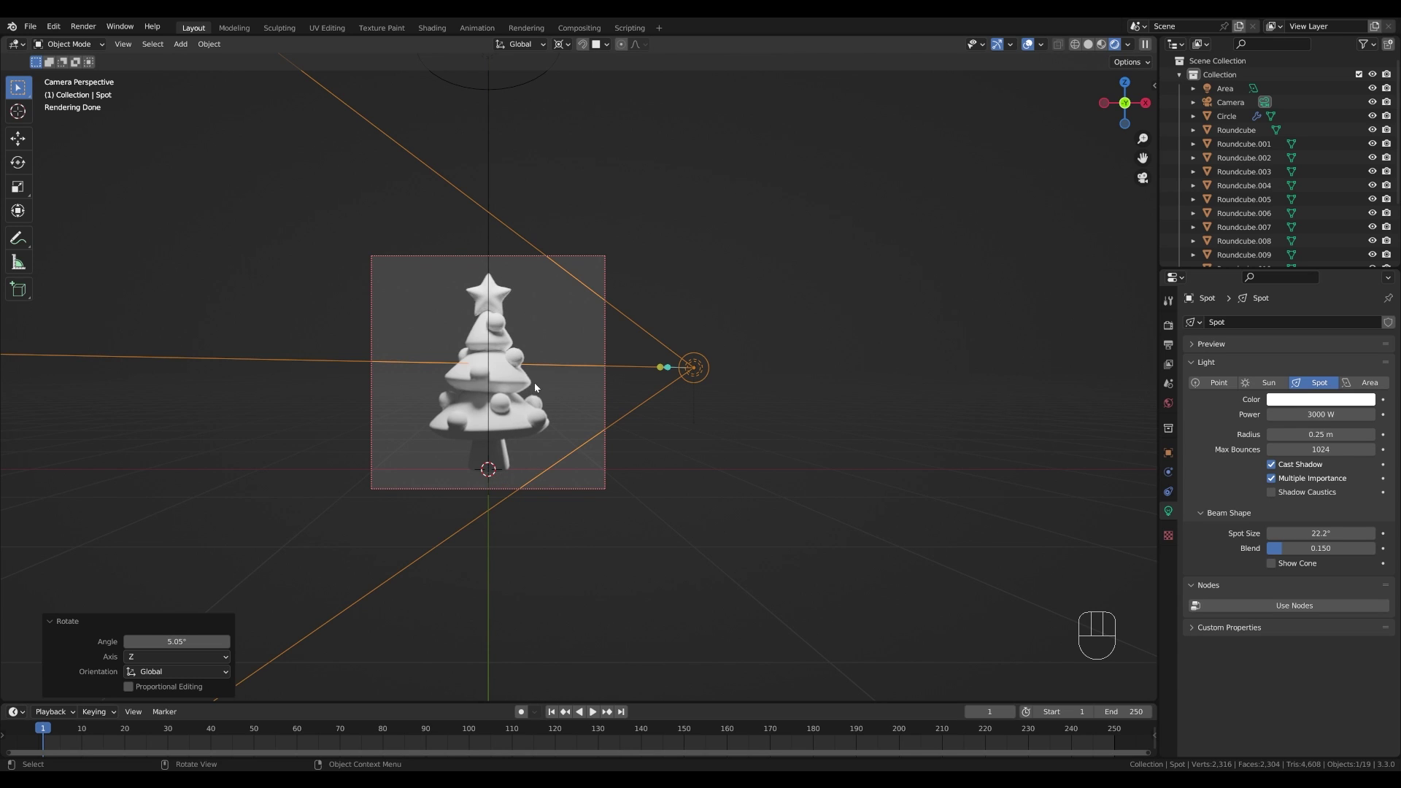
scroll("up", 3)
left_click_drag(554, 378, 627, 380)
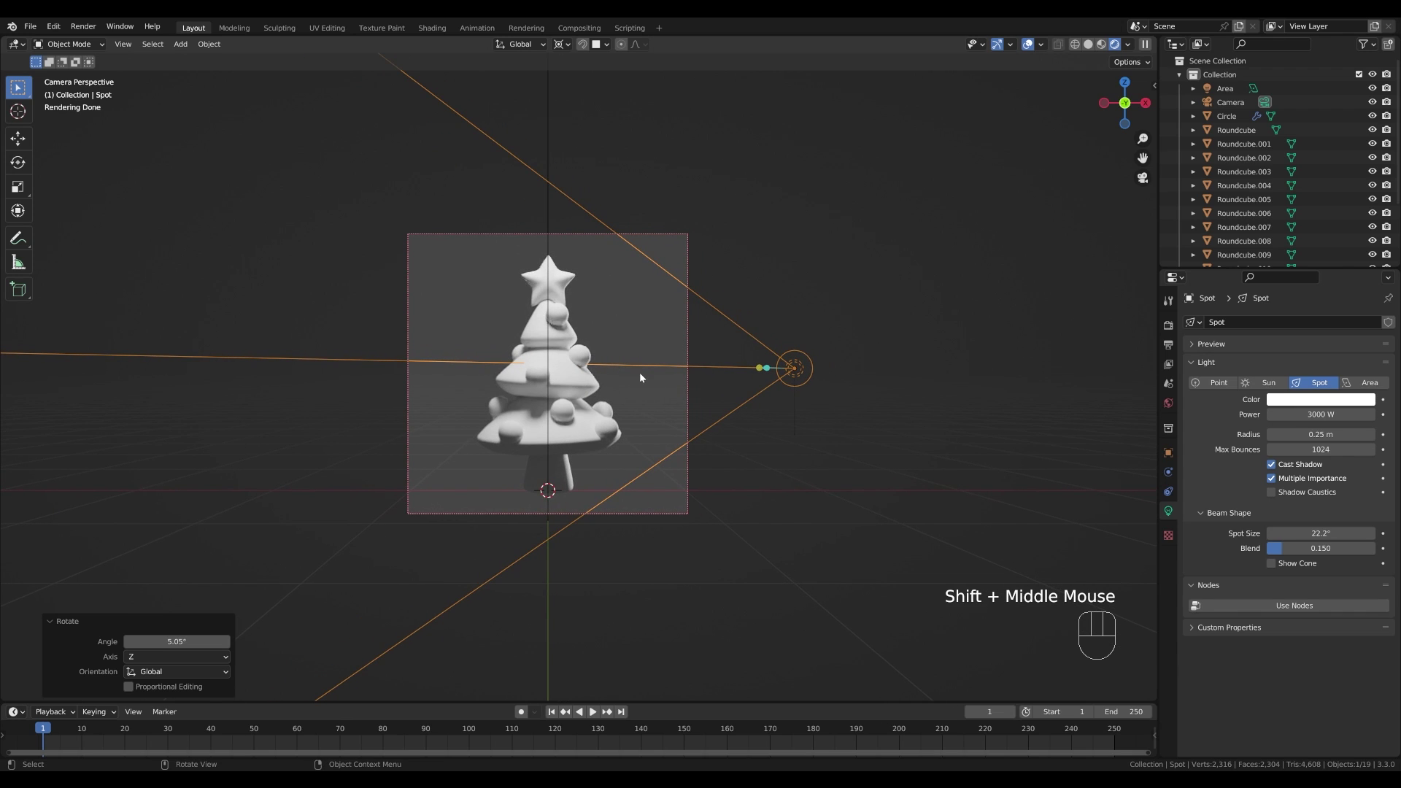
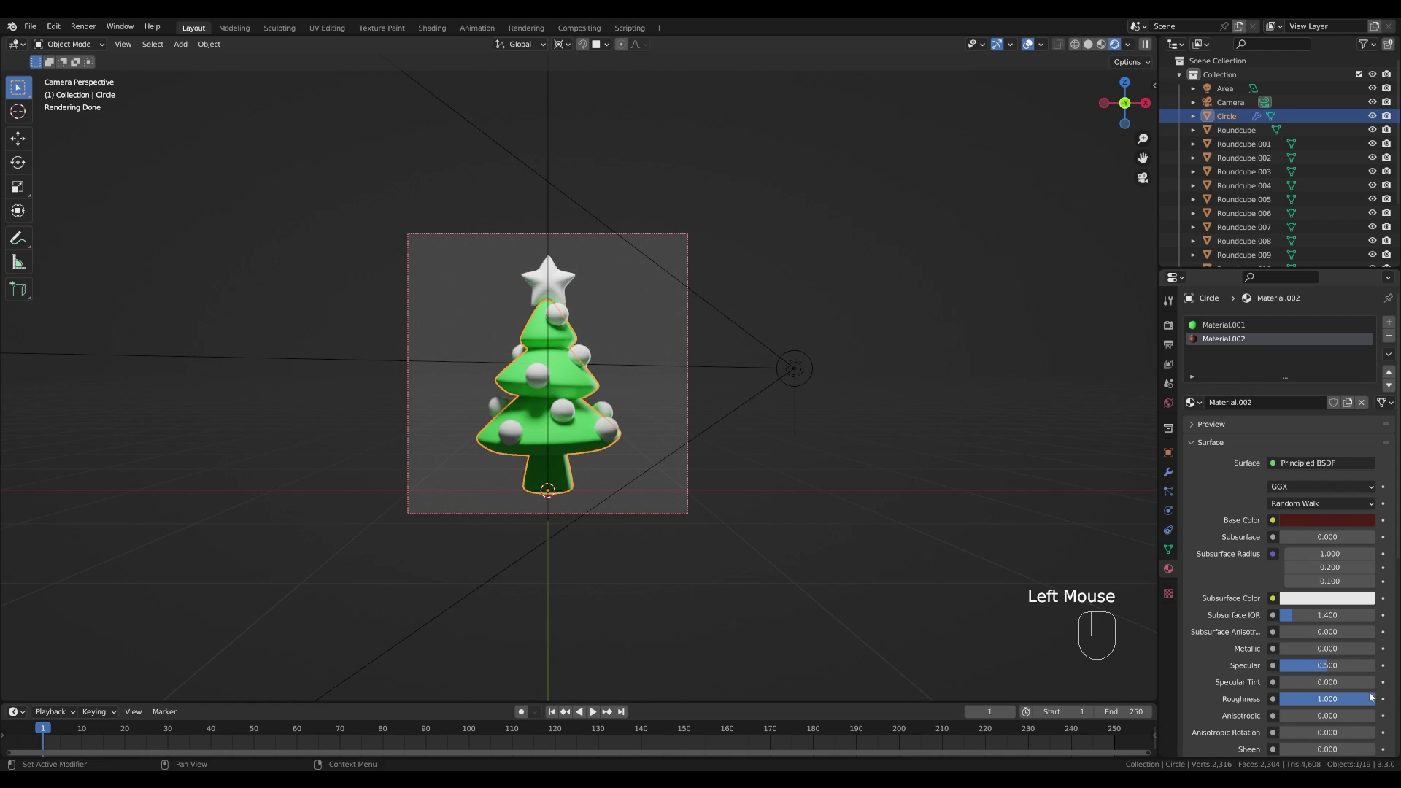
- Enter Edit Mode on the tree mesh to assign the dark material to the trunk faces
key("Tab")
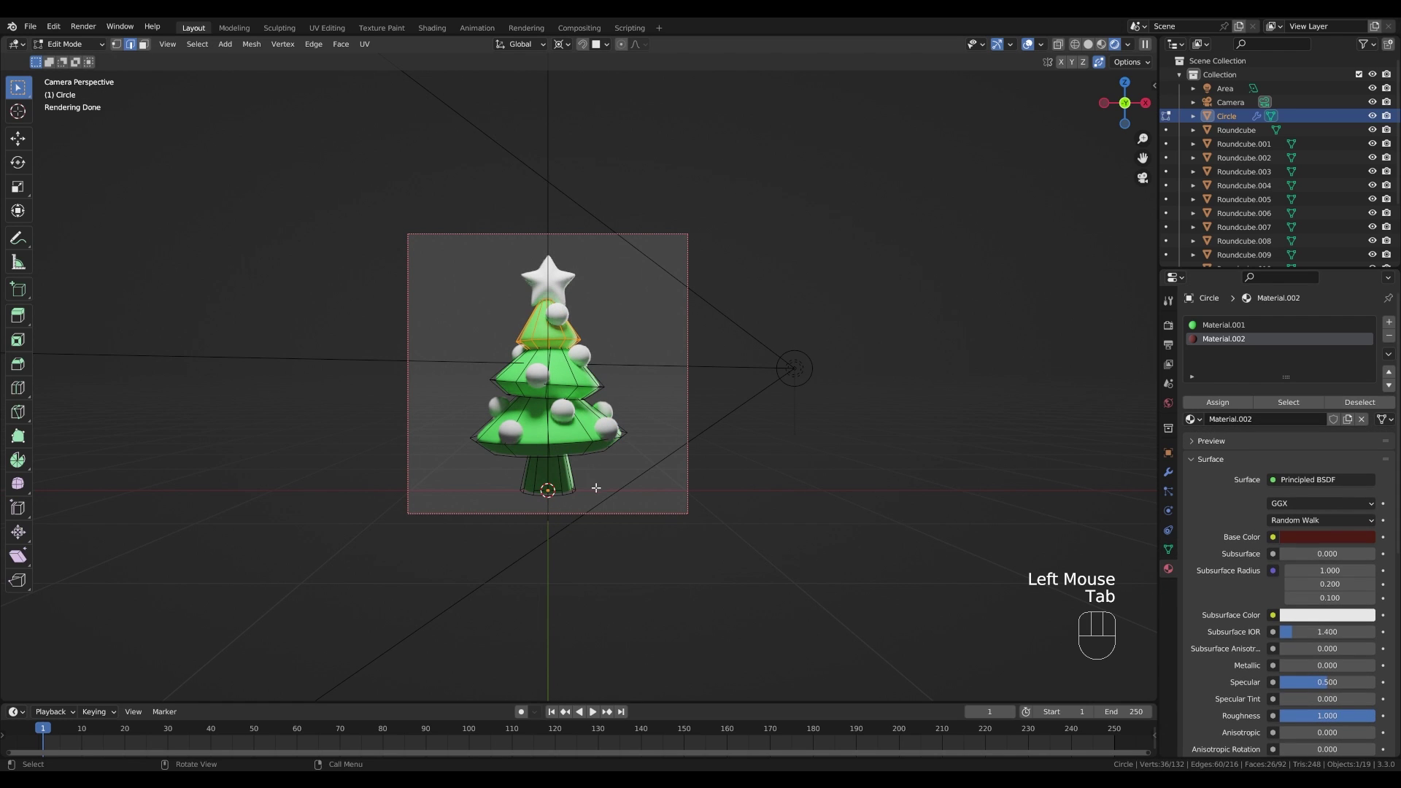
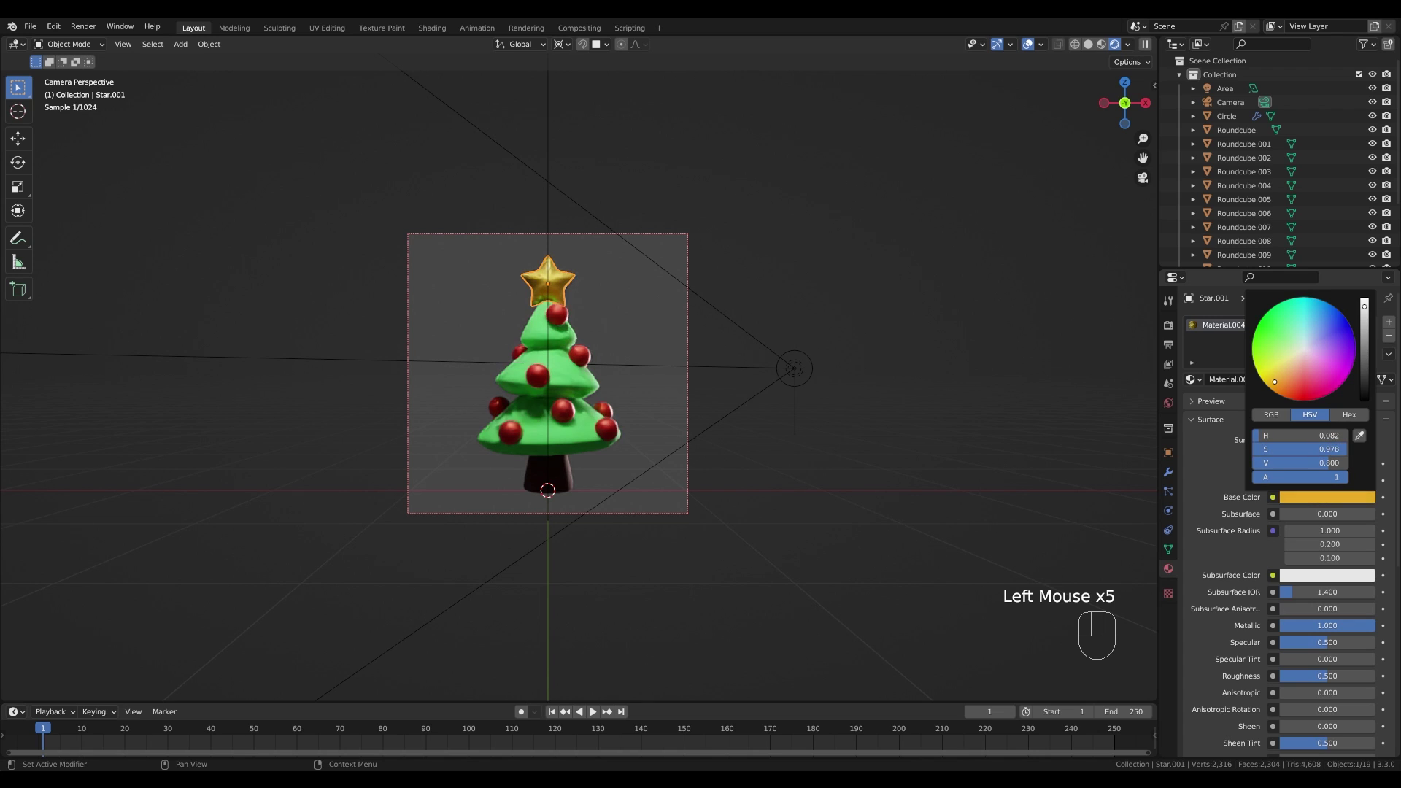
- Swivel the spot light slightly around Z, hide it briefly and bring it back
scroll("up", 3)
scroll("down", 3)
left_click(801, 372)
key("r")
key("z")
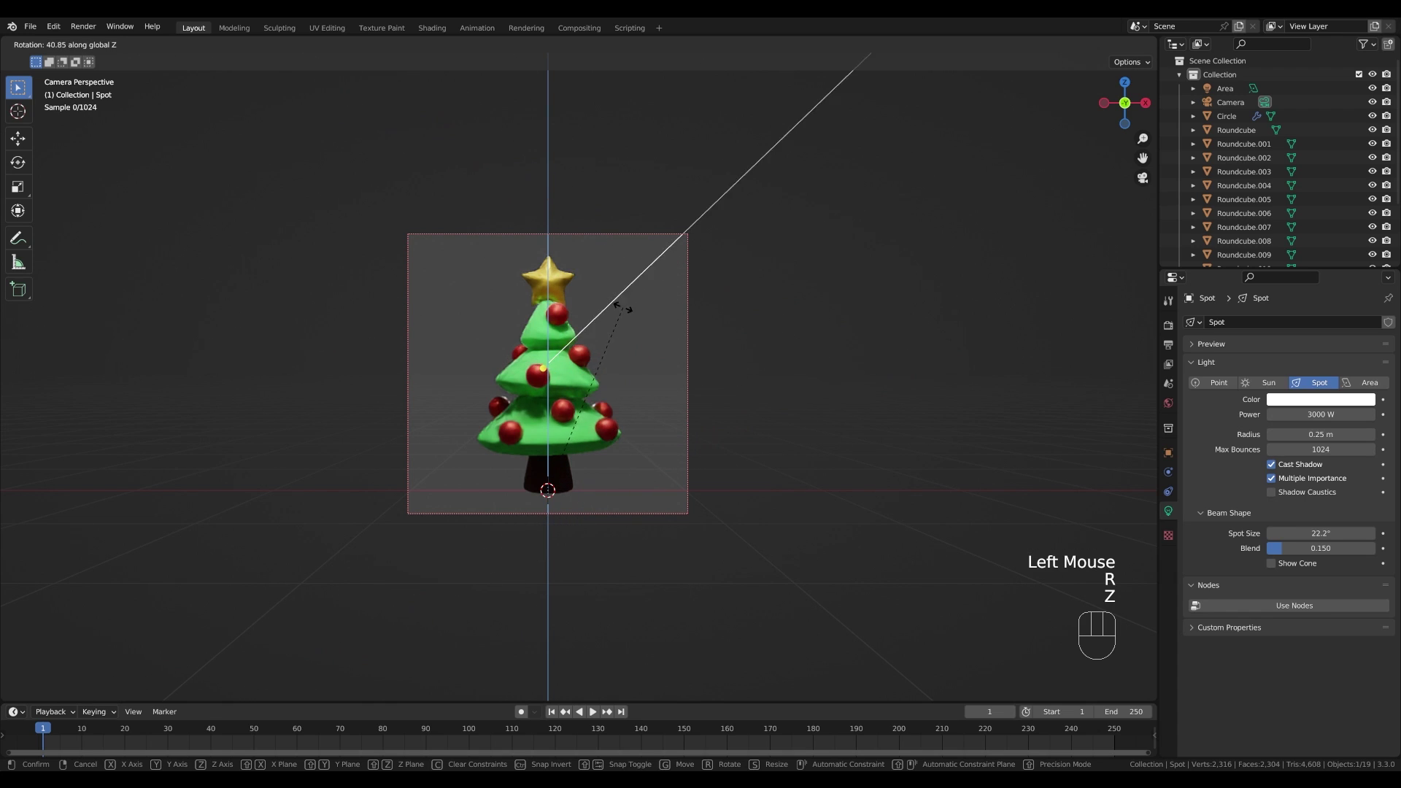
left_click(744, 416)
key("h")
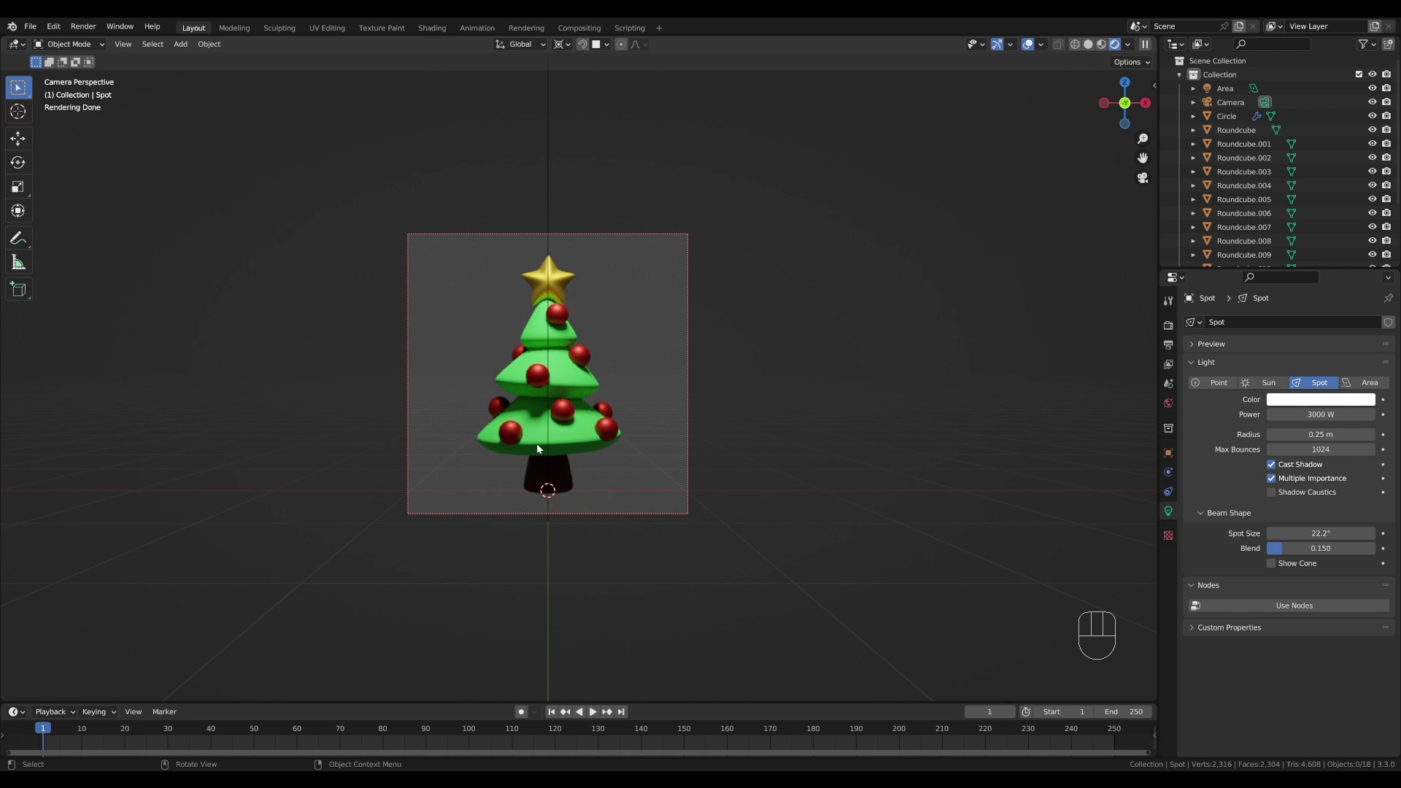
key("alt+h")
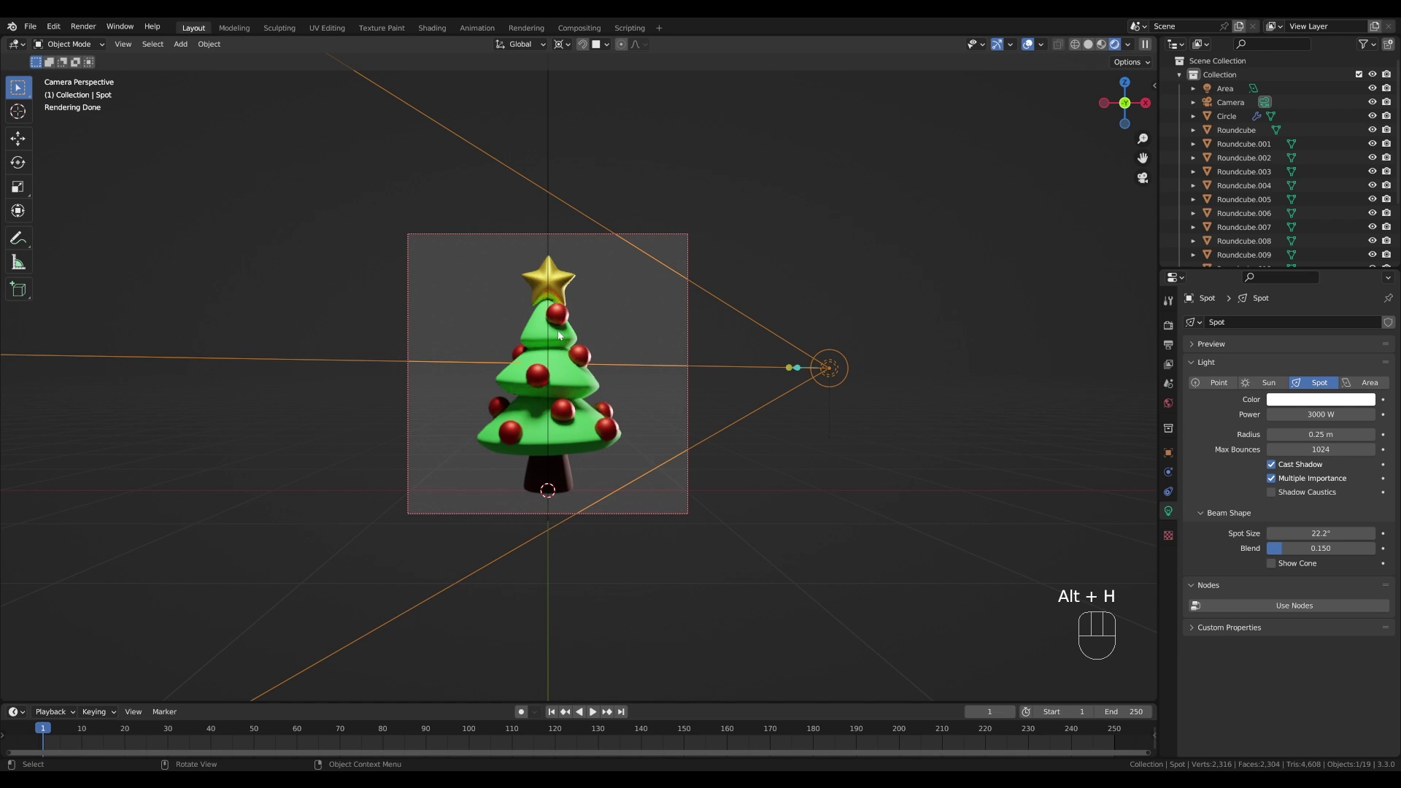
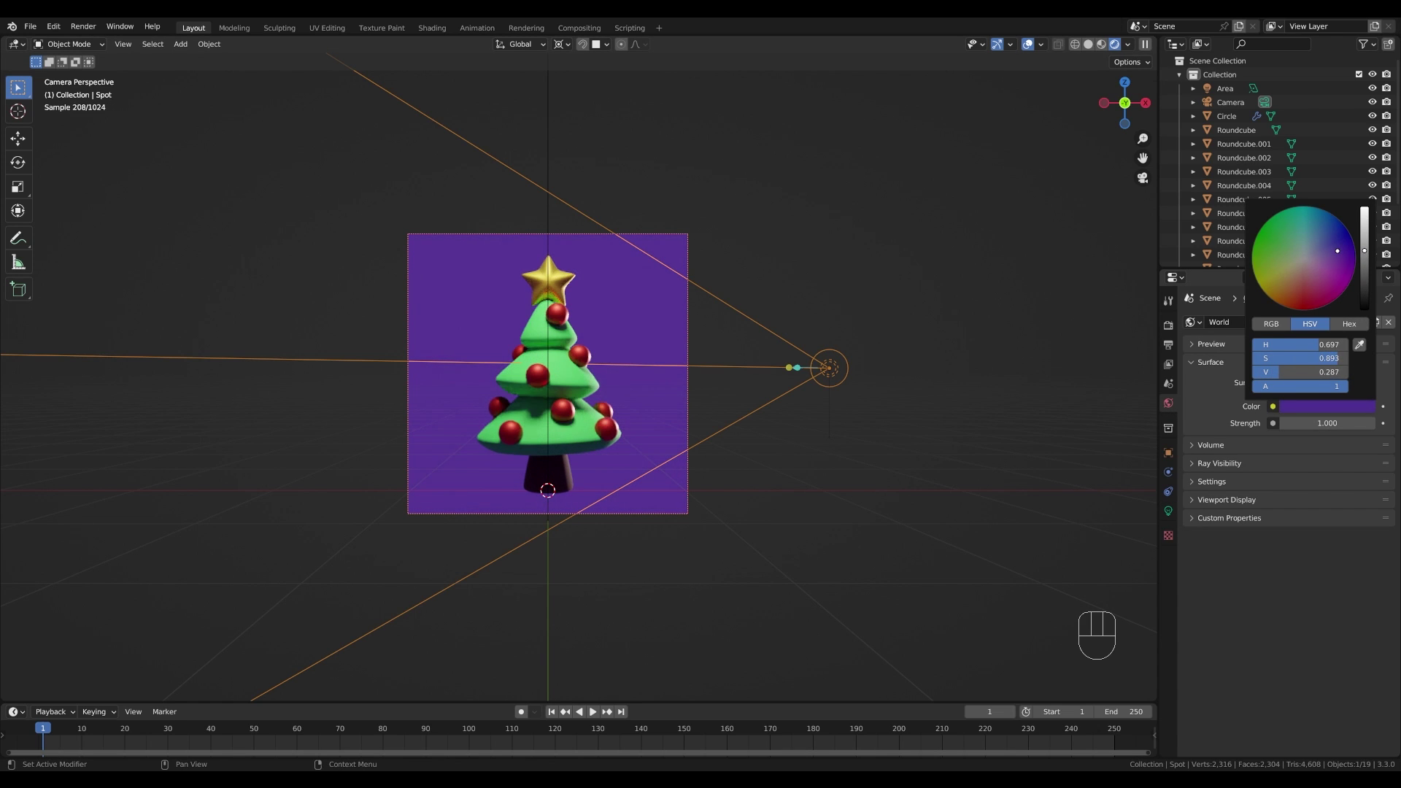
- Brighten the world purple and enable Film > Transparent in Render Properties
left_click(1313, 411)
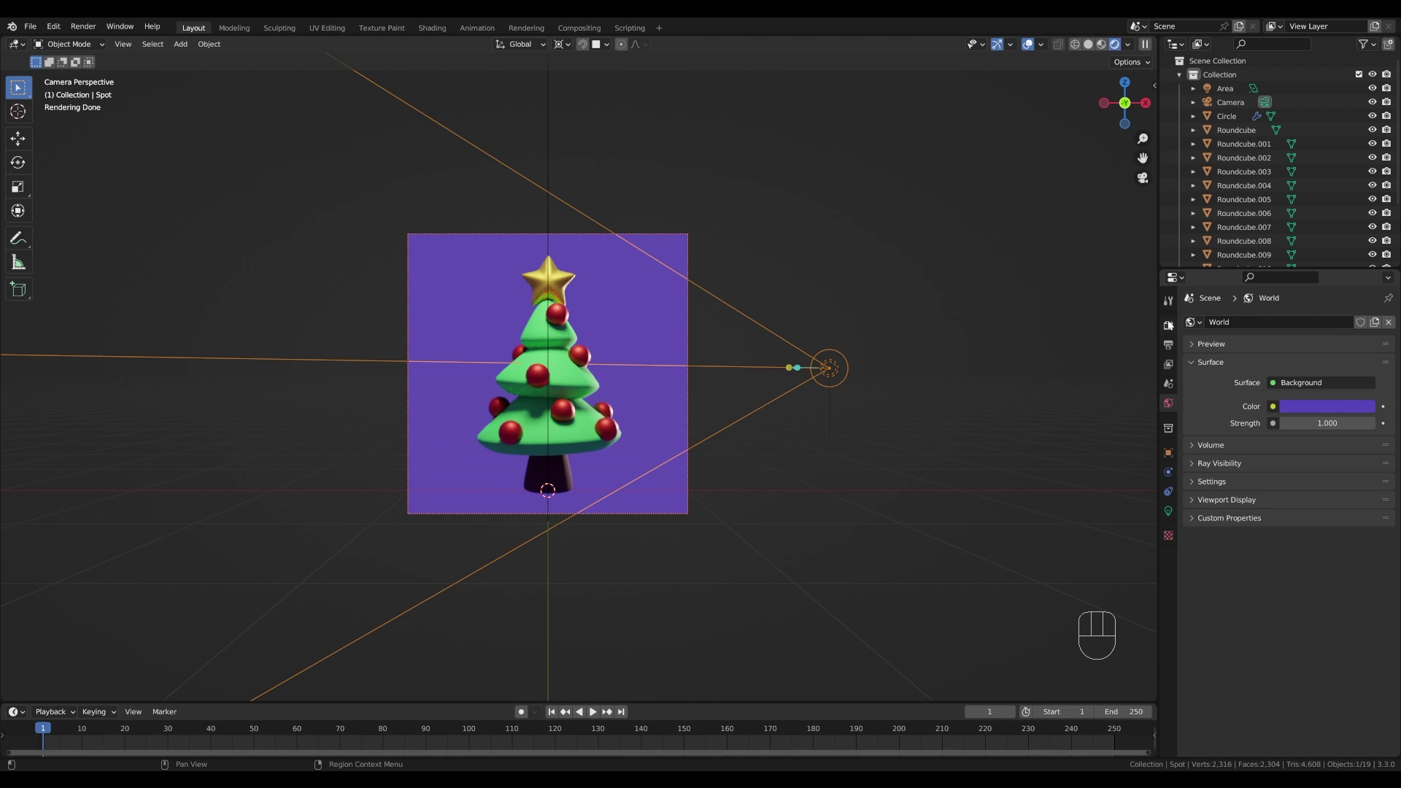
left_click(1171, 325)
scroll("down", 3)
left_click(1212, 659)
scroll("down", 3)
left_click(1217, 656)
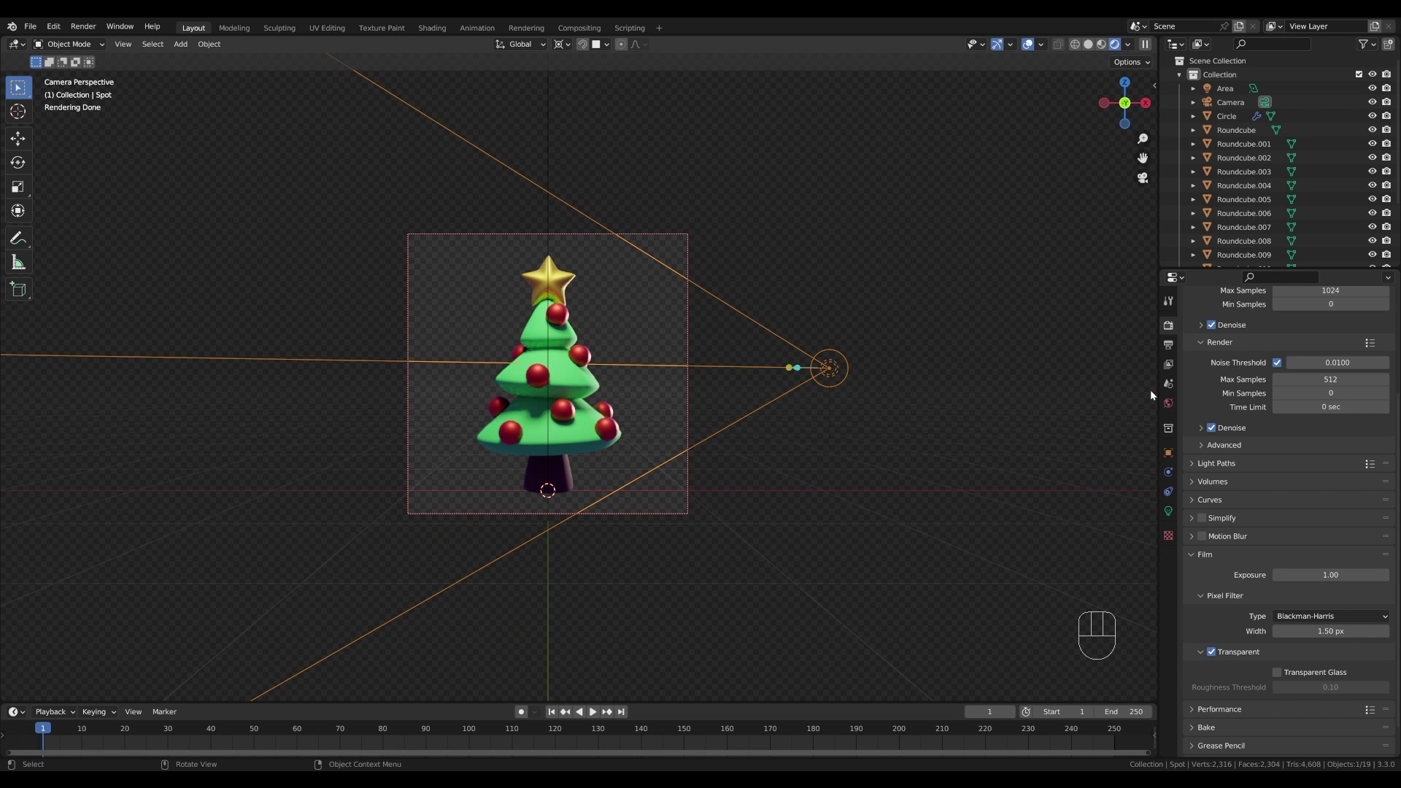
- Back in World Properties, lighten the purple world colour further
left_click(1173, 407)
left_click(1339, 408)
left_click(1368, 259)
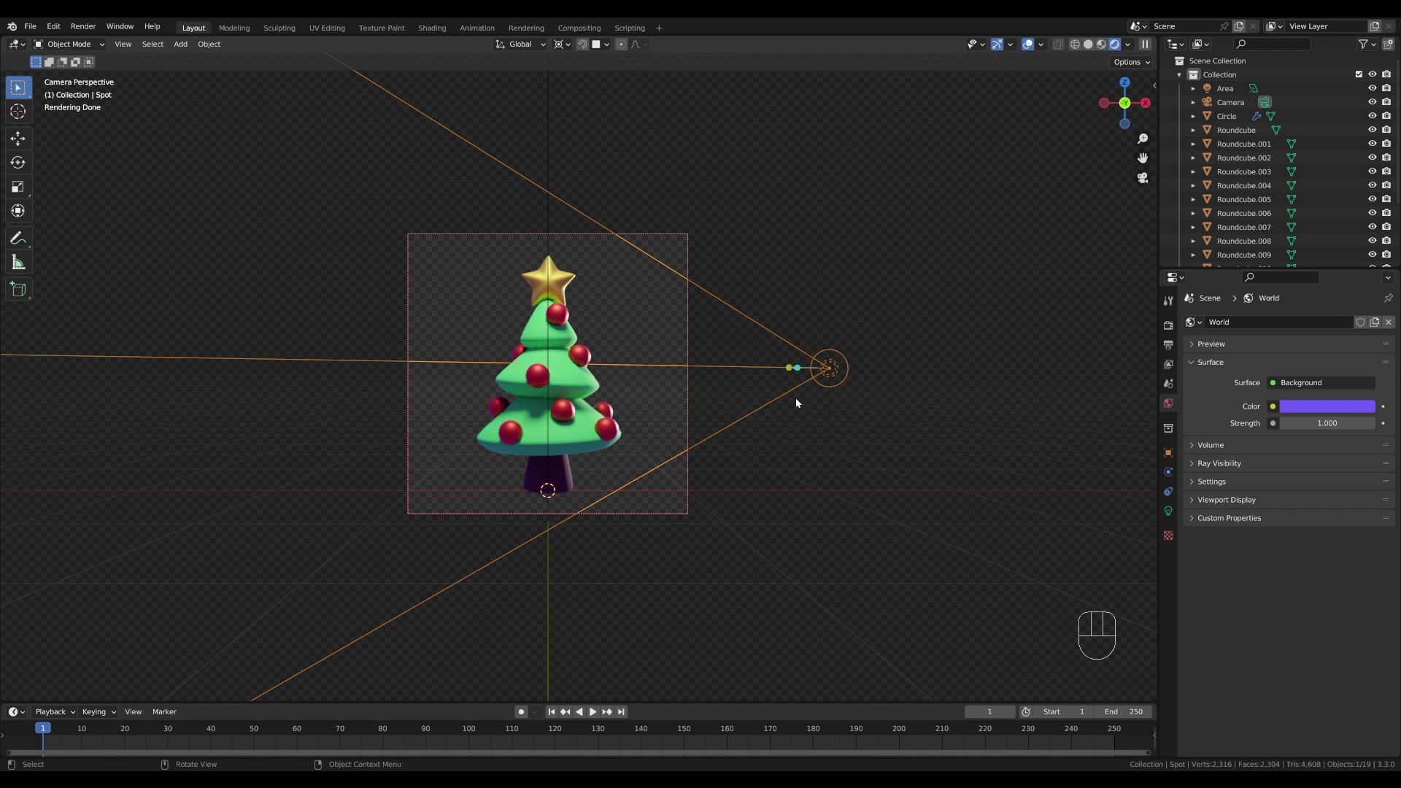
scroll("up", 3)
- Add a ground plane under the tree and scale it to about 5.77
middle_click(745, 340)
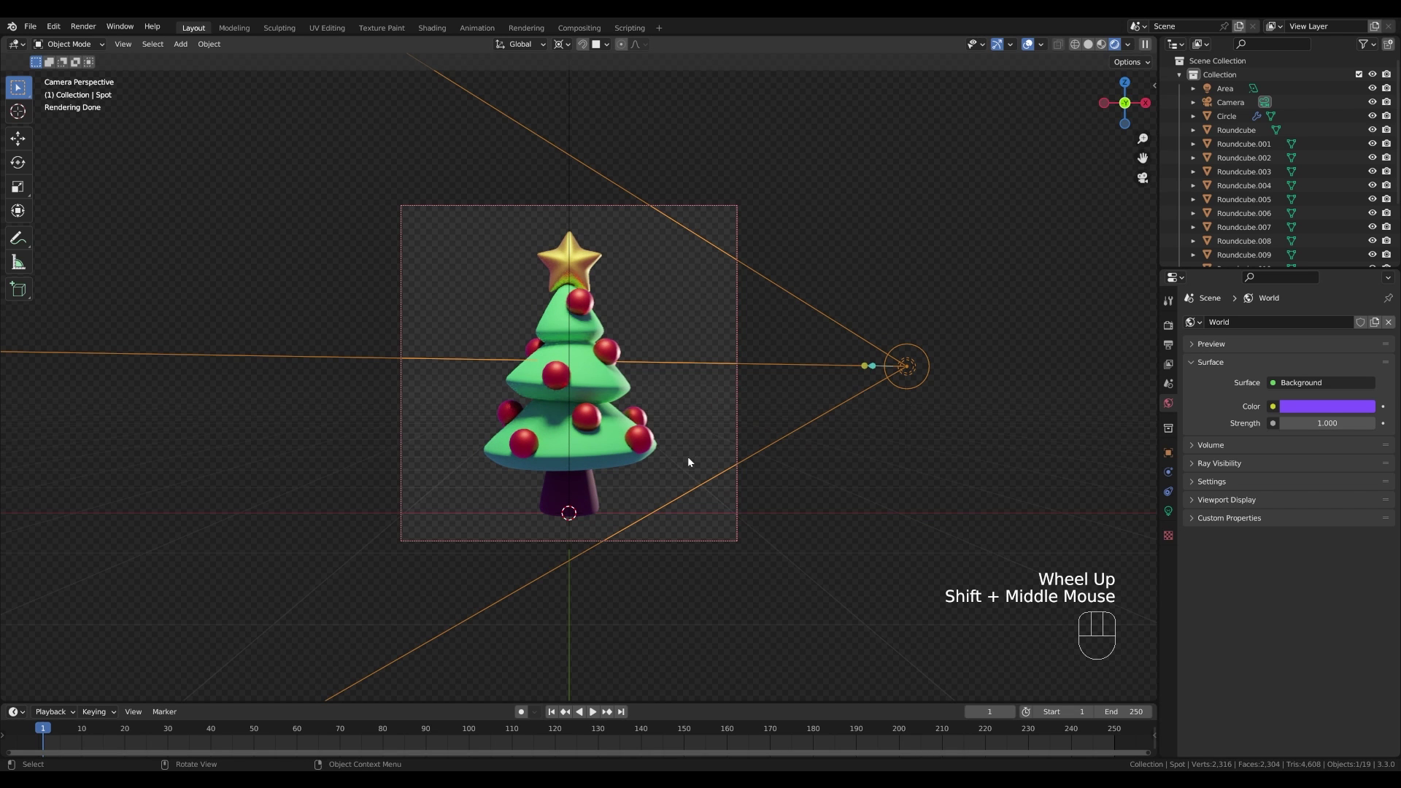
key("shift+a")
key("s")
left_click(757, 529)
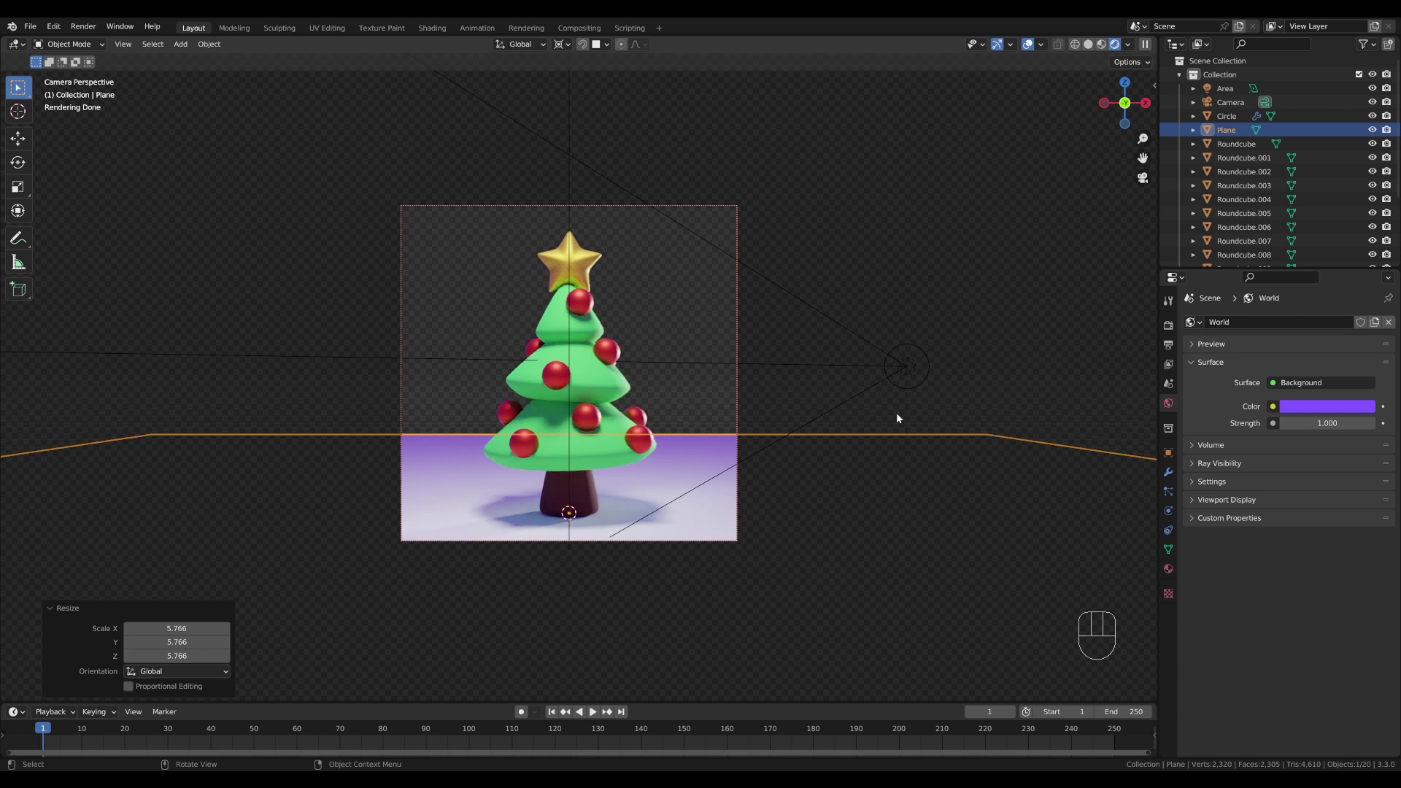
- Switch off the spot light's shadow casting and open the plane's object settings for Shadow Catcher
left_click(916, 368)
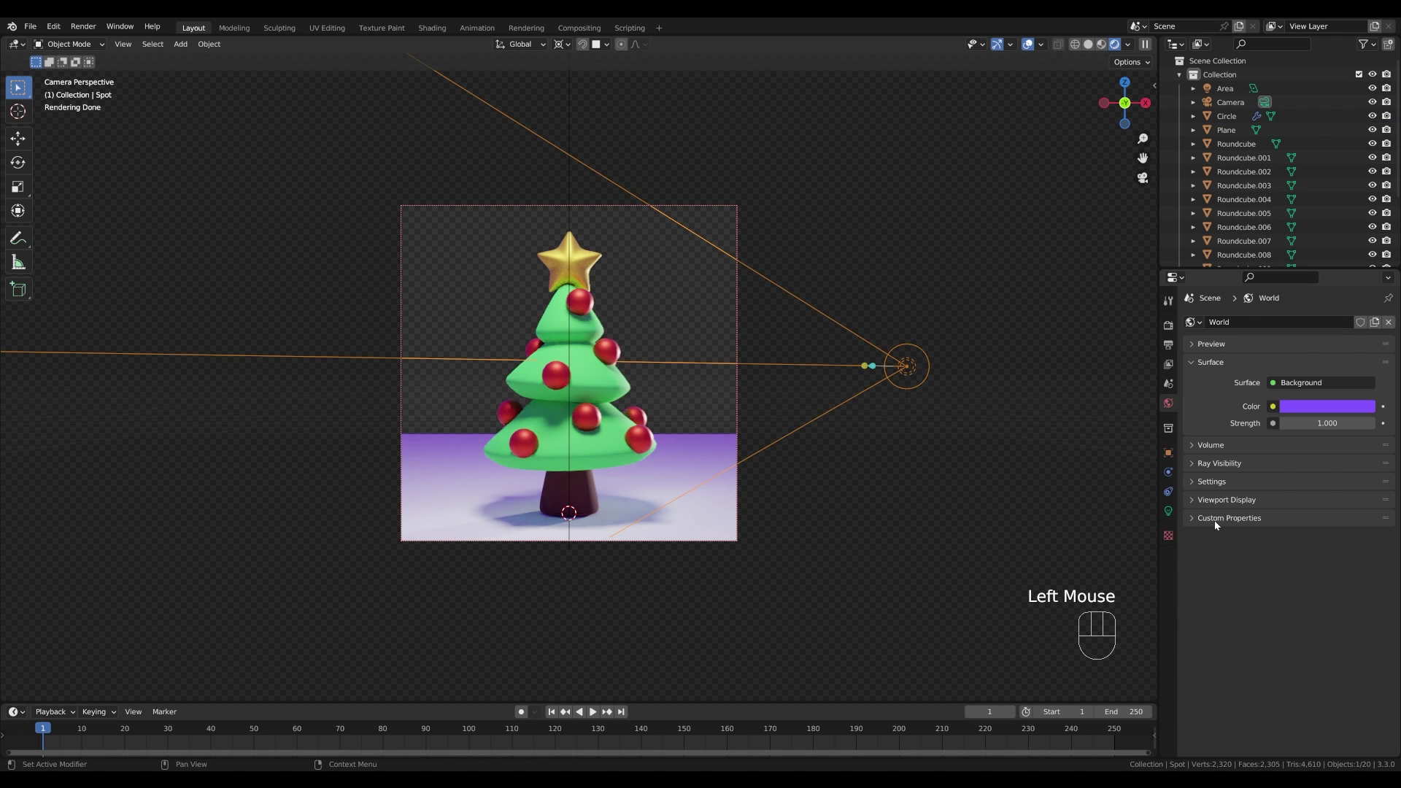
left_click(1175, 515)
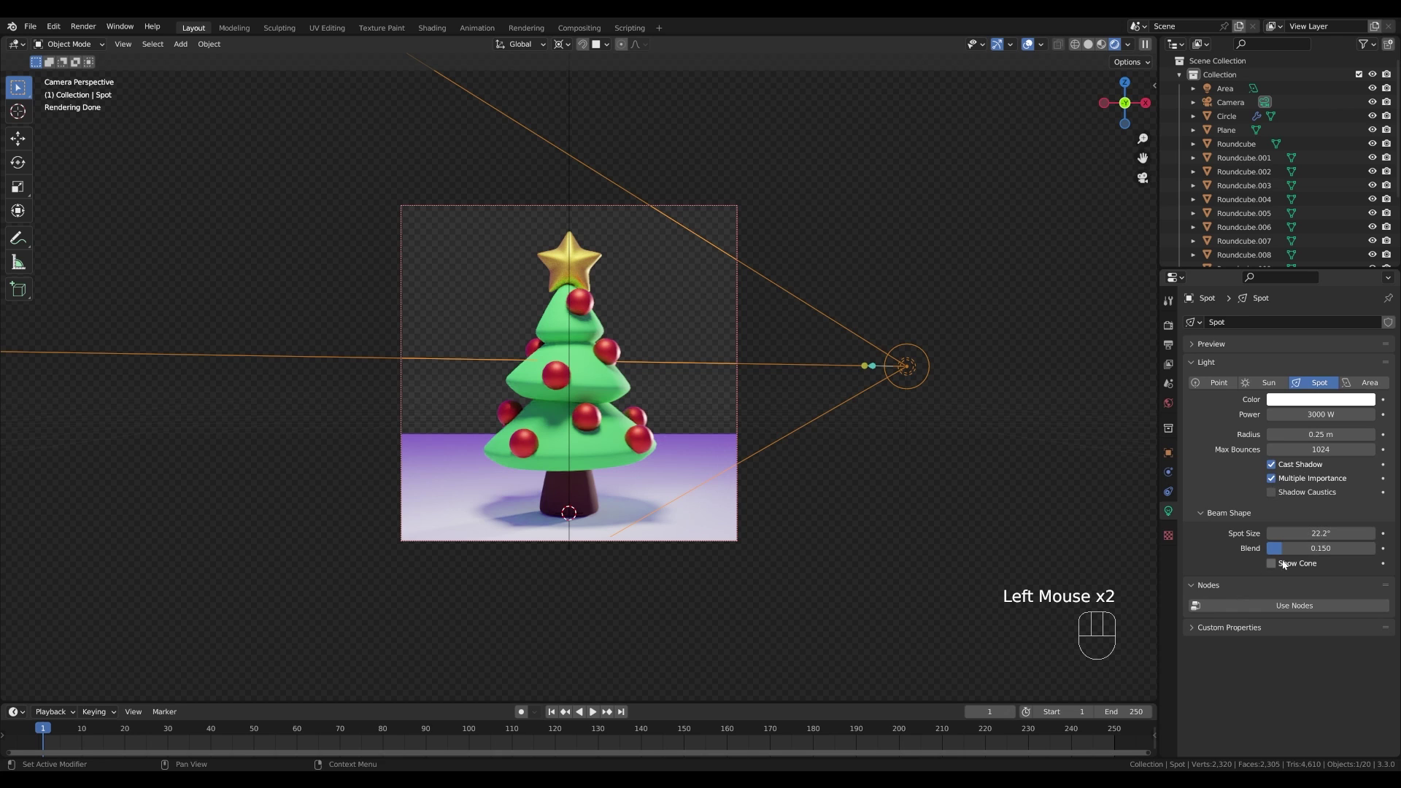
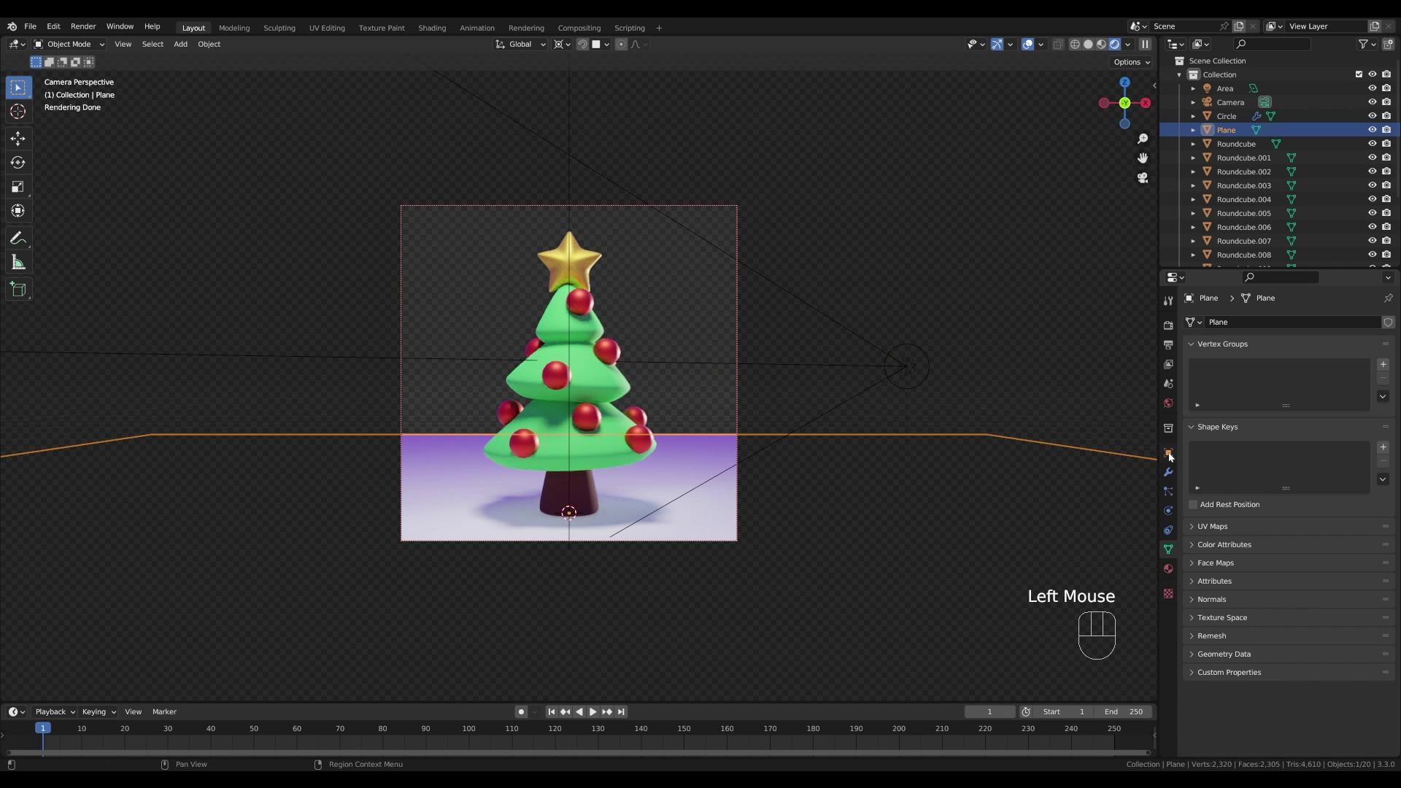
left_click(1173, 457)
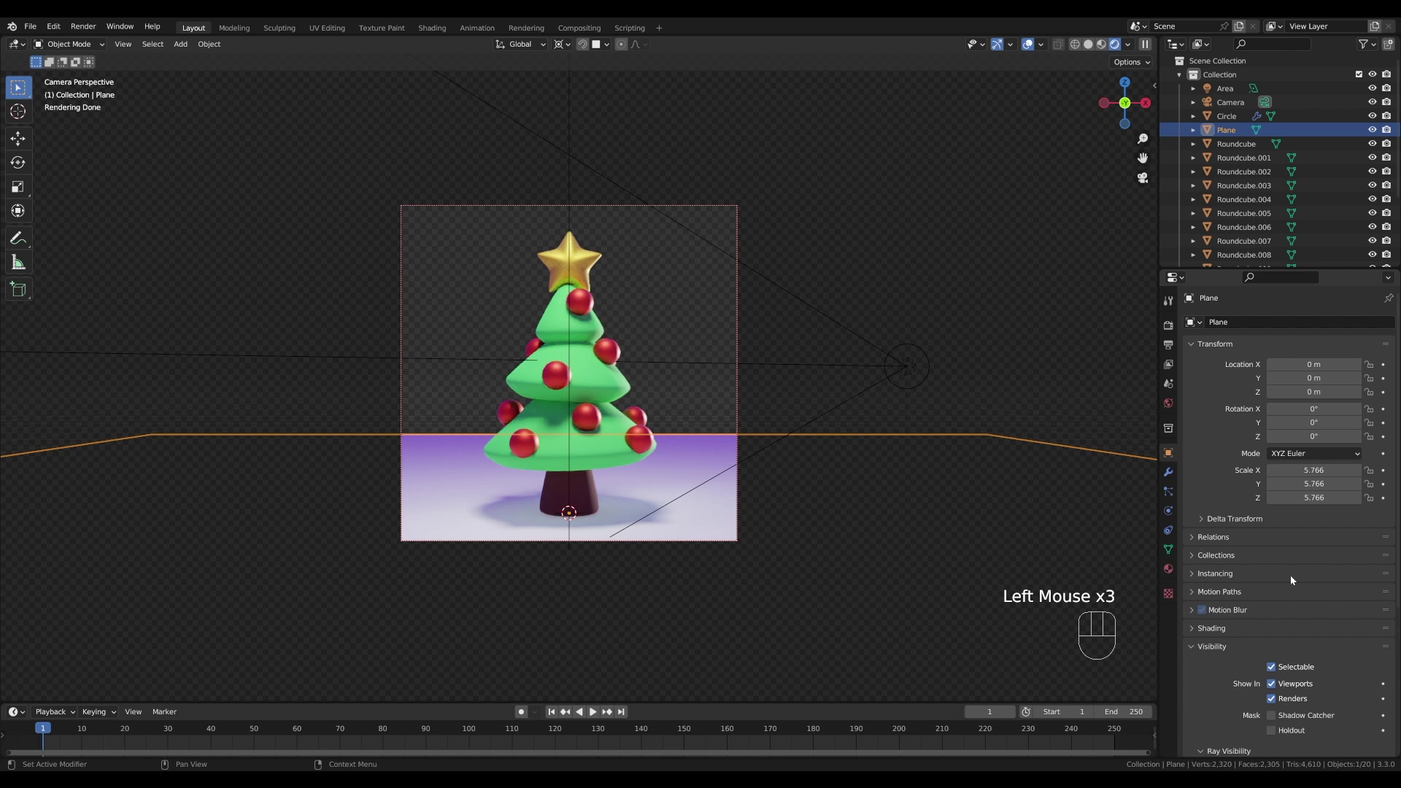